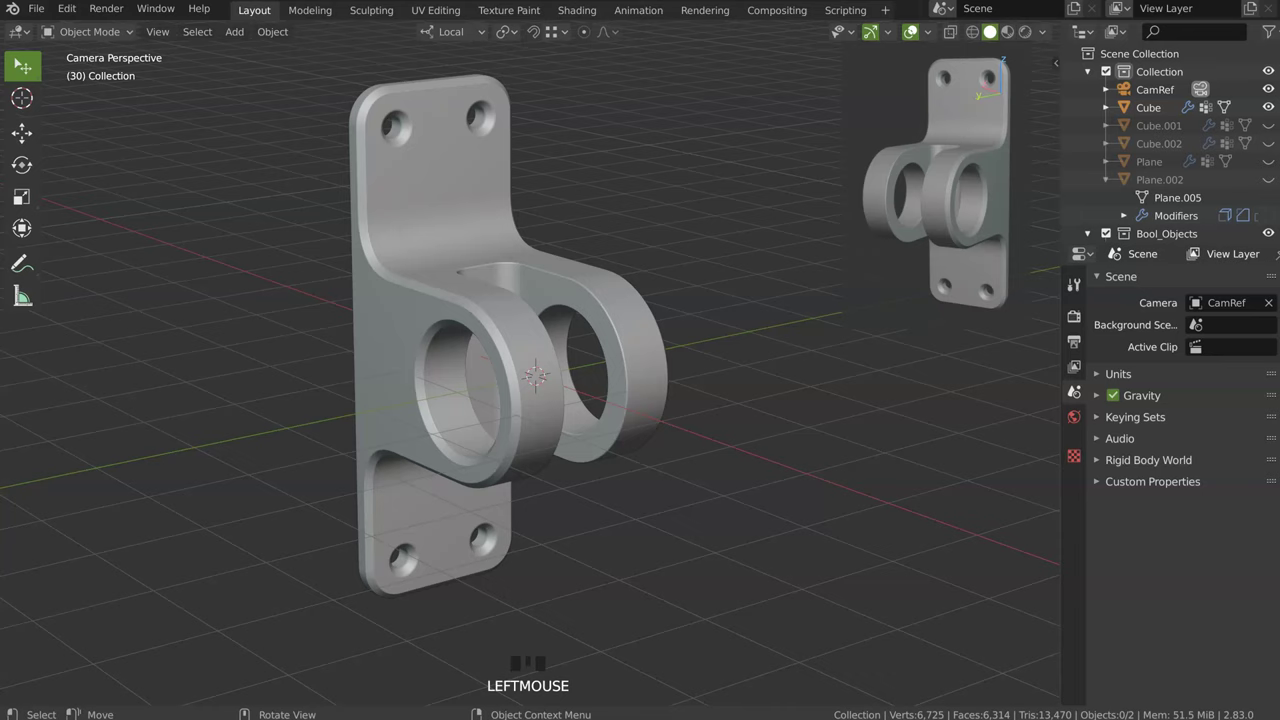
# Step: Select the finished bracket, isolate it out of view, and reach the Add Mesh menu
pyautogui.moveTo(574, 284); pyautogui.dragTo(561, 359)
pyautogui.click(561, 359)
pyautogui.press('h')
pyautogui.moveTo(550, 381); pyautogui.dragTo(513, 358)
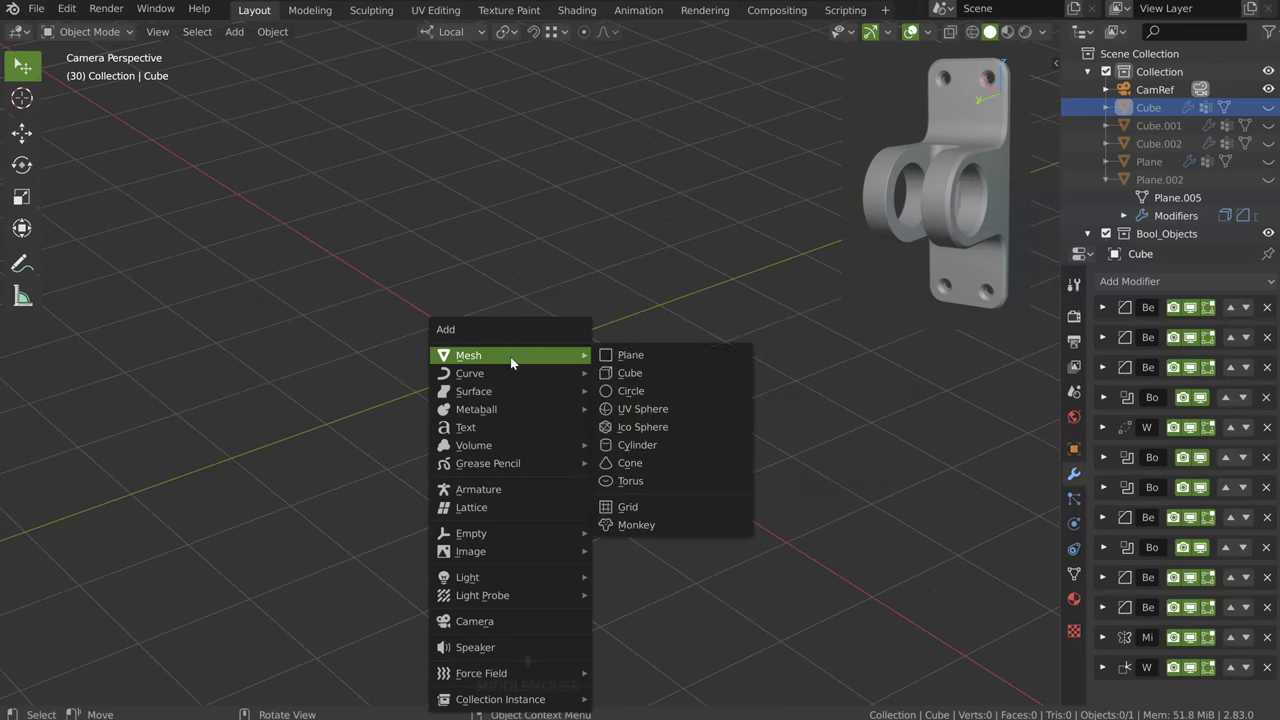
# Step: Add a new cube and divide it with loop cuts in edit mode for the stepped block
pyautogui.press('shift+a')
pyautogui.moveTo(487, 368); pyautogui.dragTo(462, 407)
pyautogui.press('Tab')
pyautogui.press('ctrl+r')
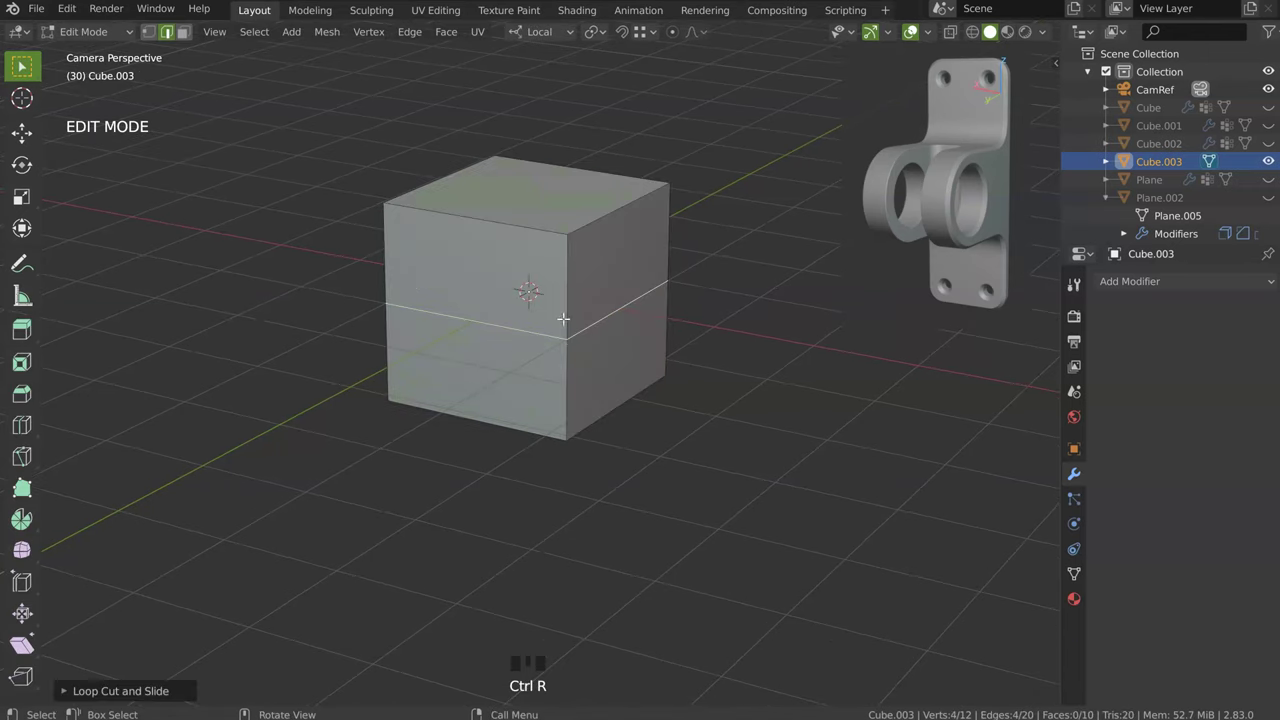
pyautogui.press('ctrl+r')
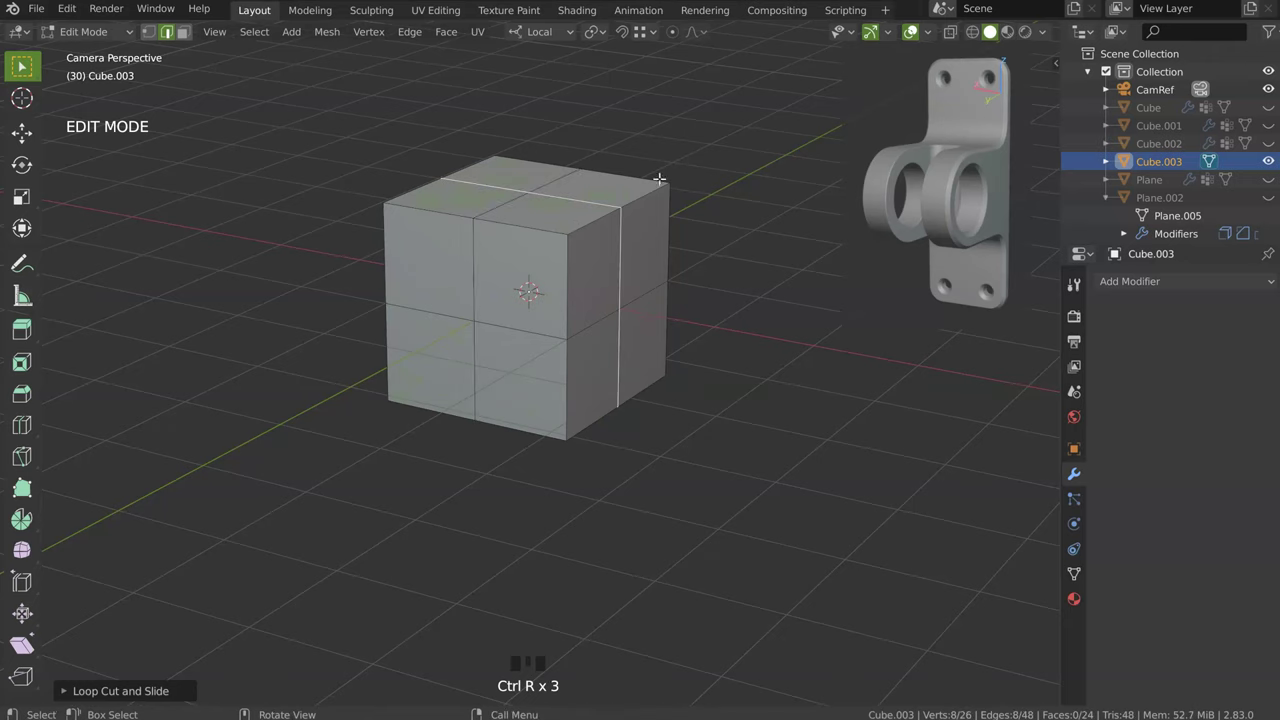
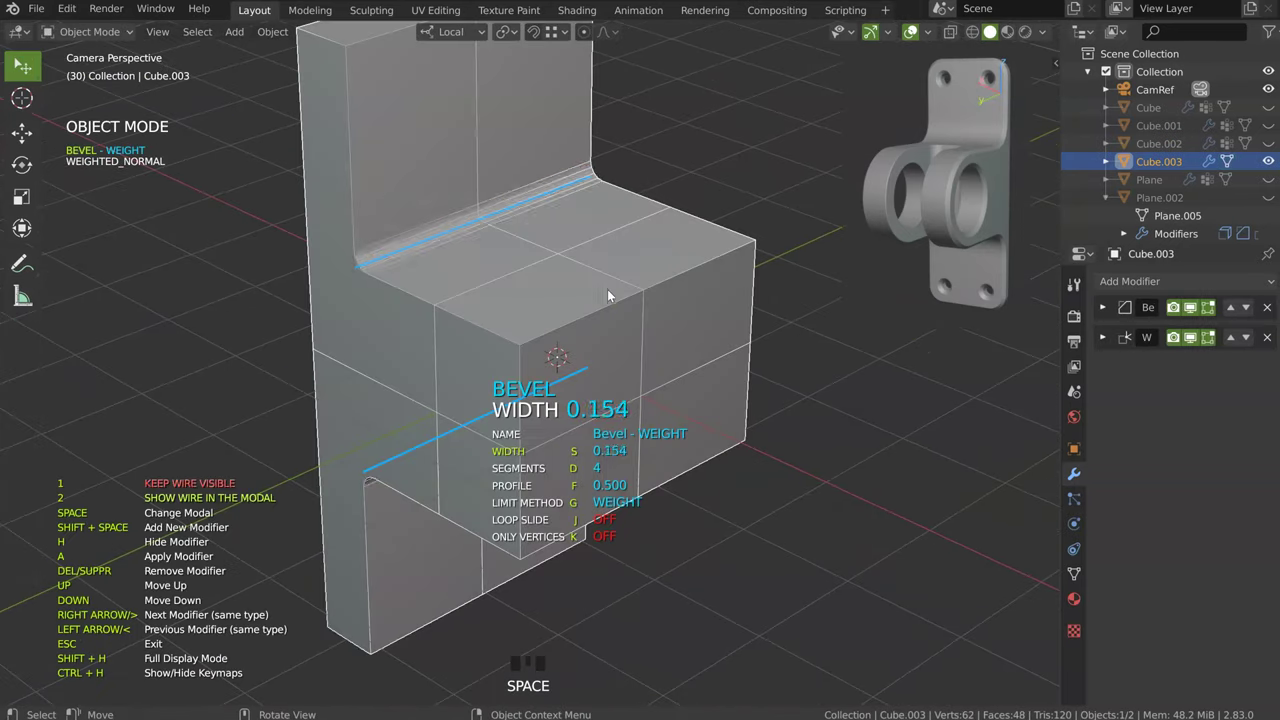
# Step: Raise the inner-corner bevel to width about 0.49 with 11 segments and confirm it
pyautogui.moveTo(534, 279); pyautogui.dragTo(481, 282)
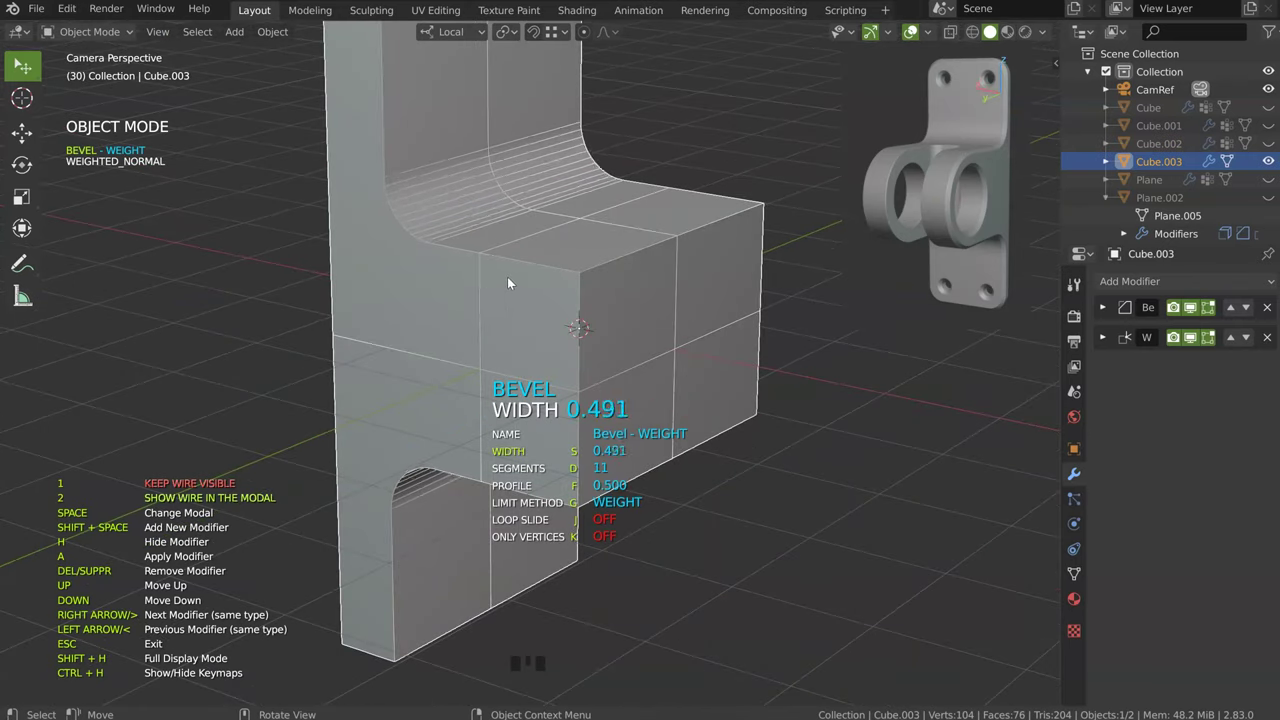
pyautogui.moveTo(460, 286); pyautogui.dragTo(363, 292)
pyautogui.moveTo(380, 221); pyautogui.dragTo(384, 79)
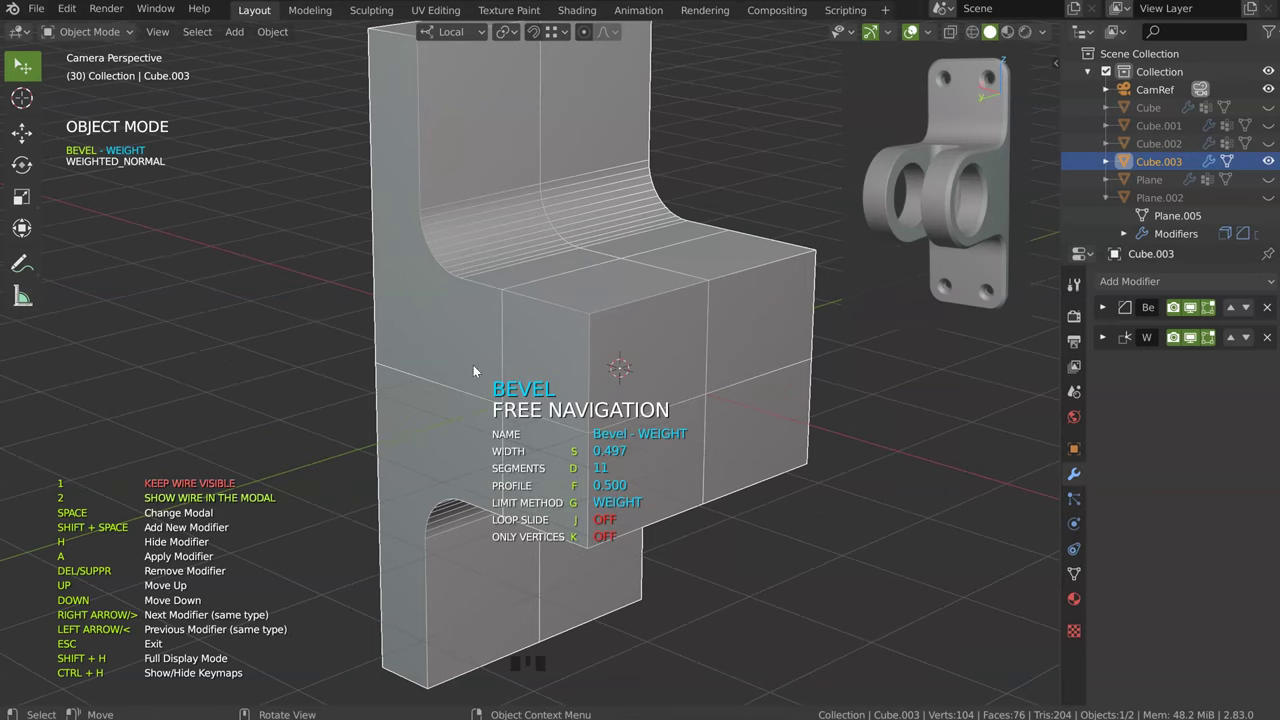
pyautogui.moveTo(393, 317); pyautogui.dragTo(549, 346)
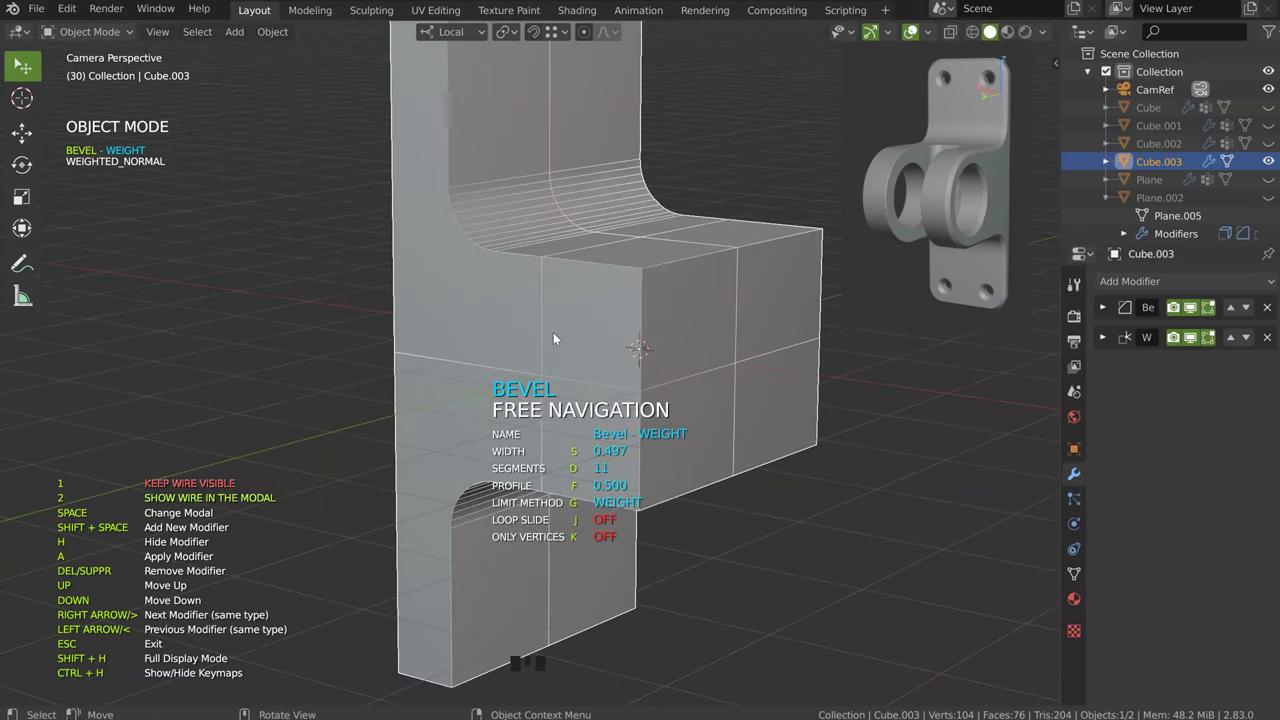
pyautogui.moveTo(614, 273); pyautogui.dragTo(494, 132)
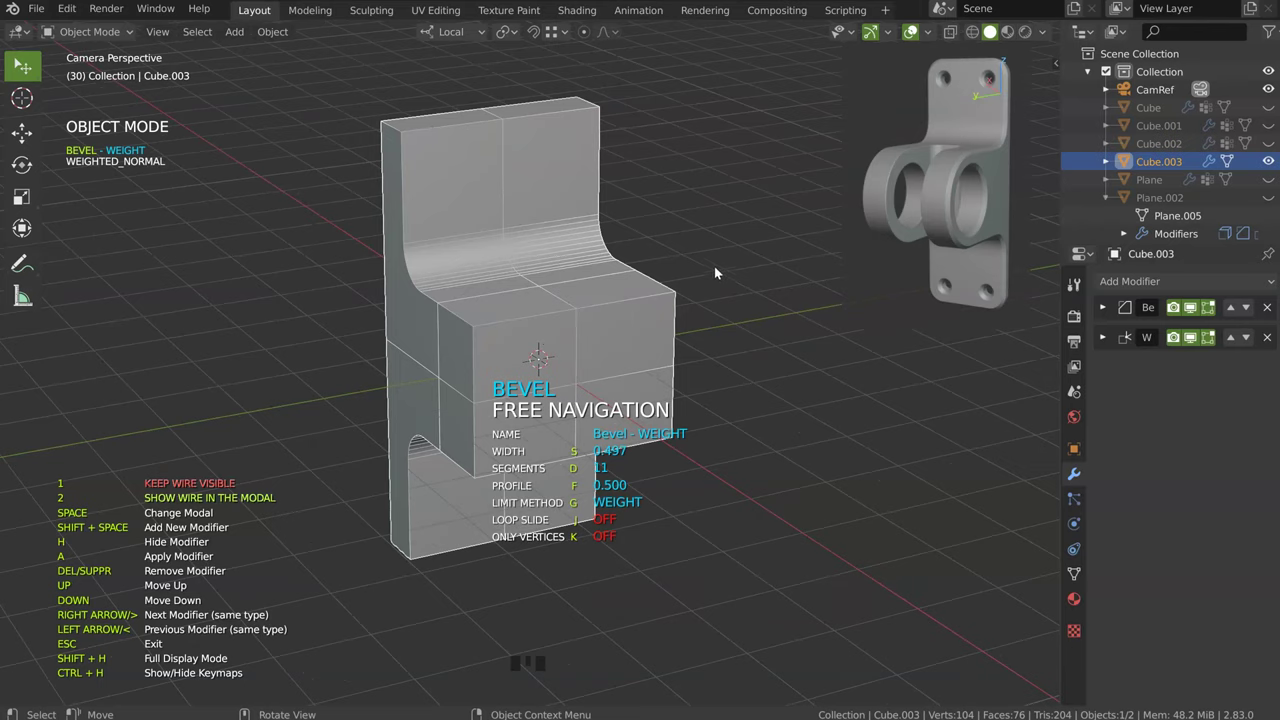
pyautogui.moveTo(467, 303); pyautogui.dragTo(472, 325)
pyautogui.press('Tab')
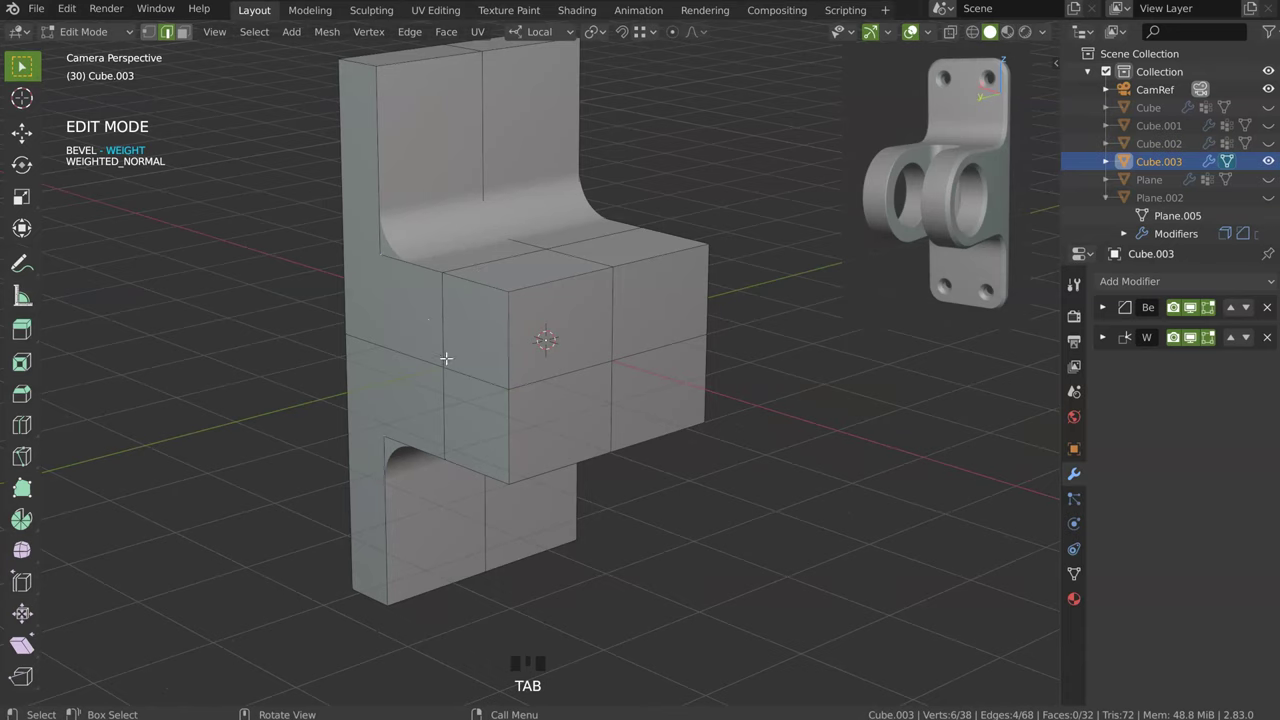
# Step: Enter edit mode to mark the front outer edges of the protrusion for bevelling
pyautogui.press('Tab')
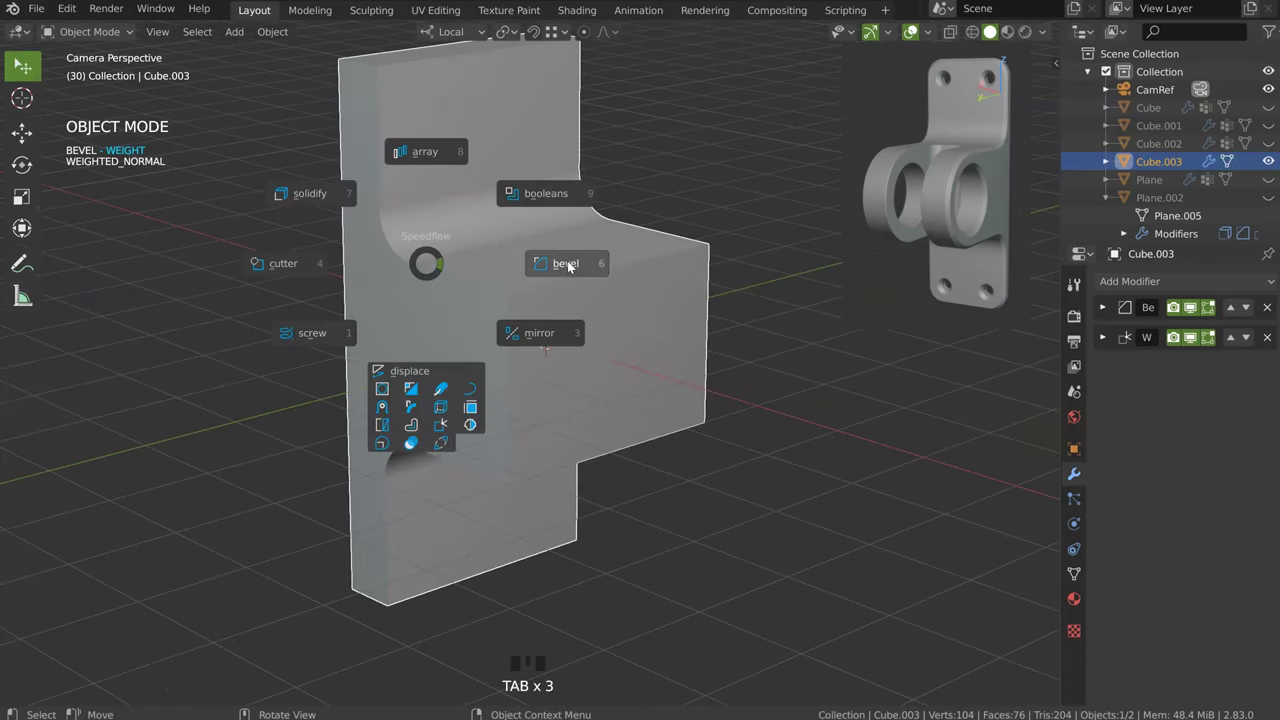
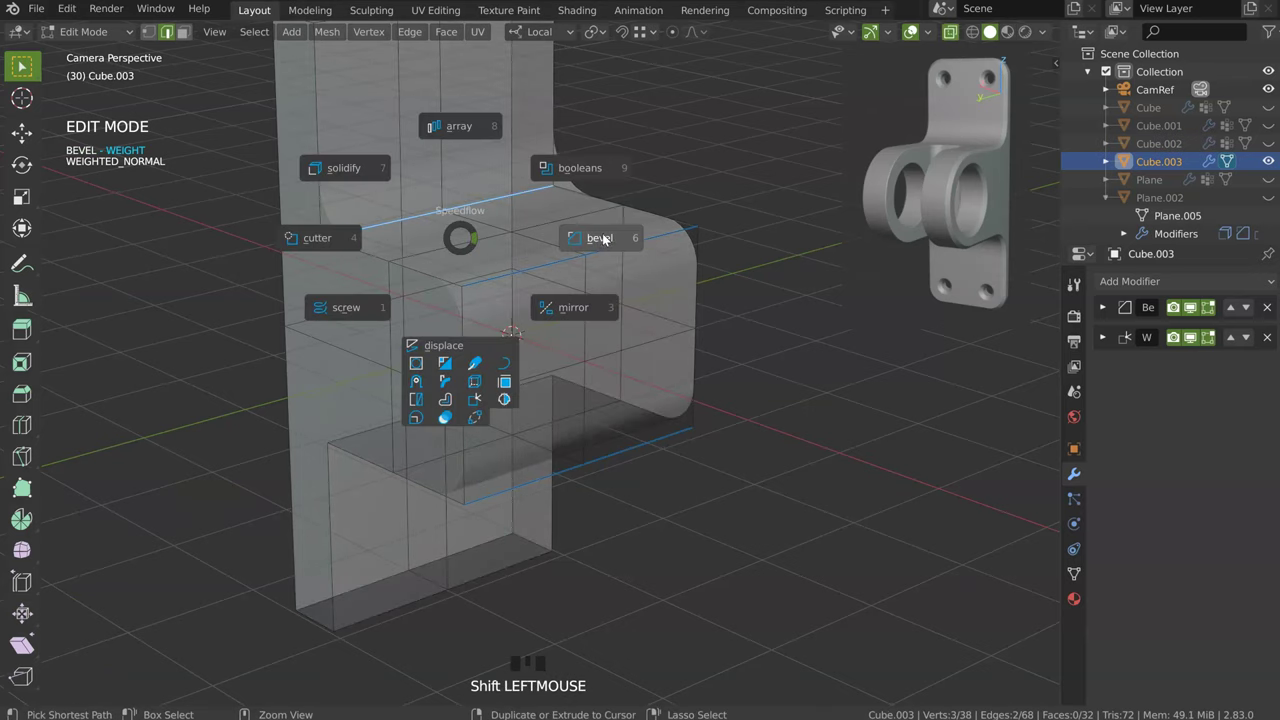
# Step: Add a vertex-group bevel and round the protrusion front into a full semicircle
pyautogui.press('space')
pyautogui.press('Tab')
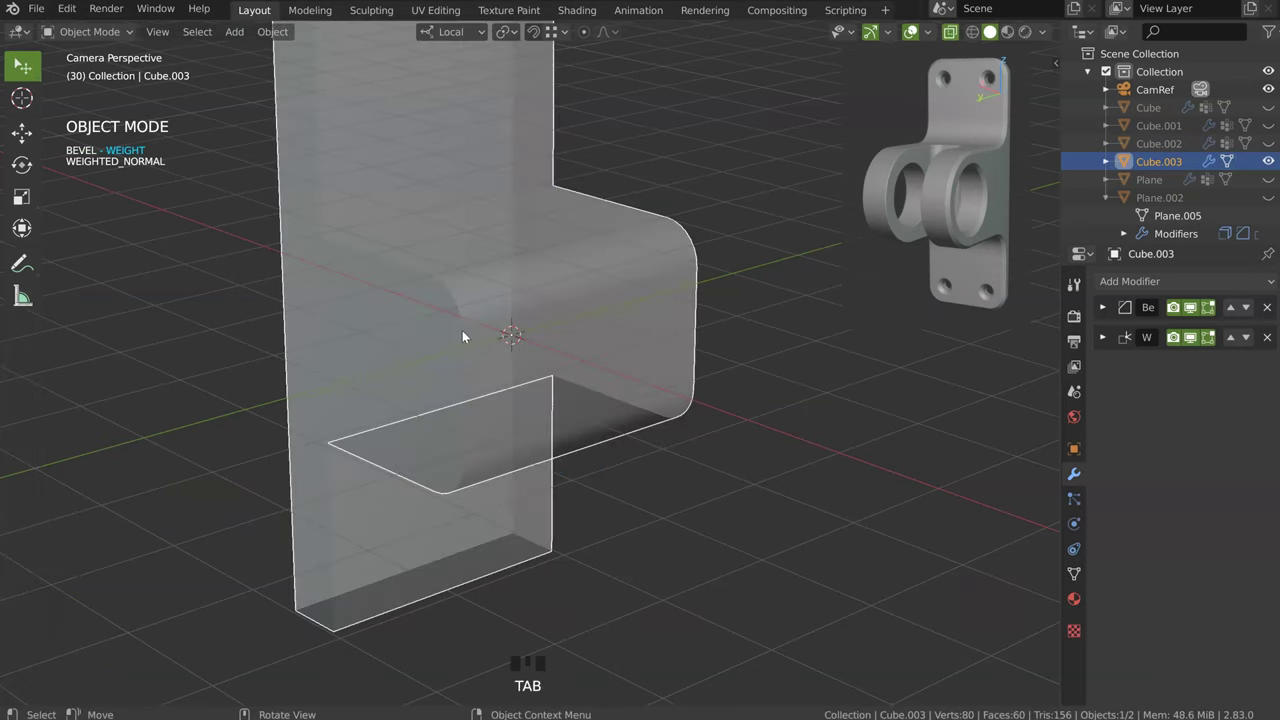
pyautogui.press('Tab')
pyautogui.press('space')
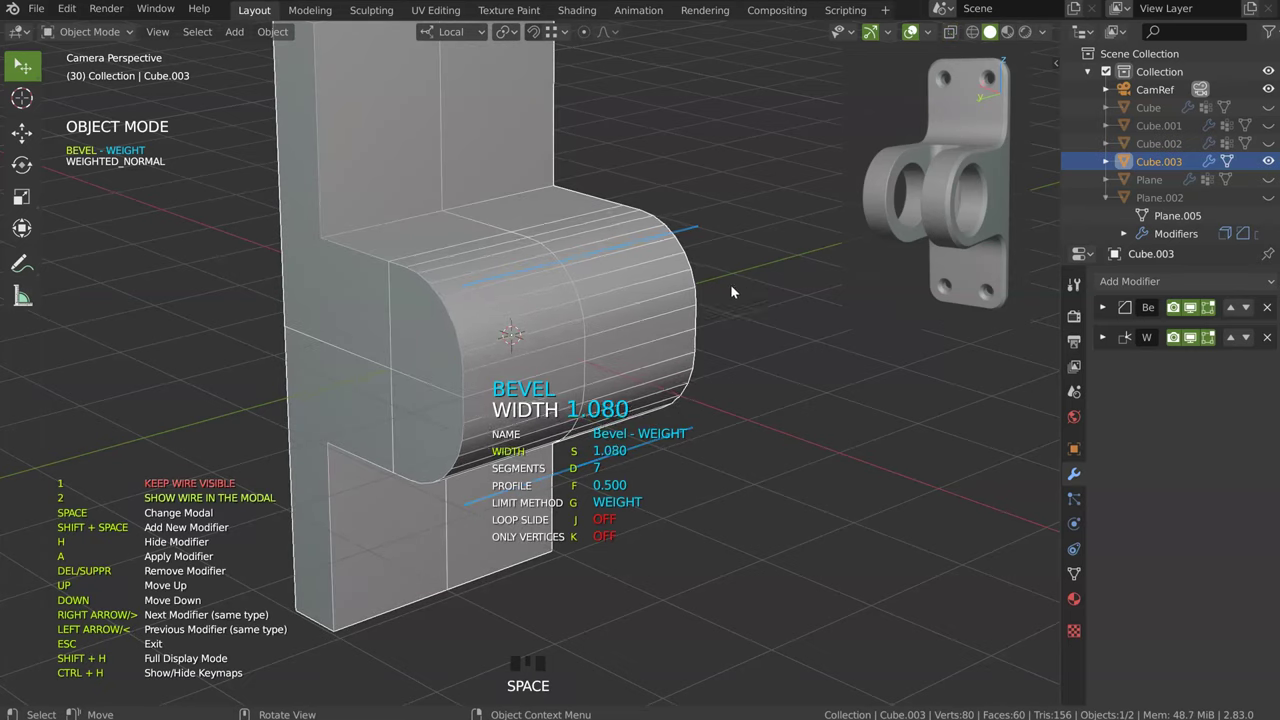
pyautogui.moveTo(367, 291); pyautogui.dragTo(355, 377)
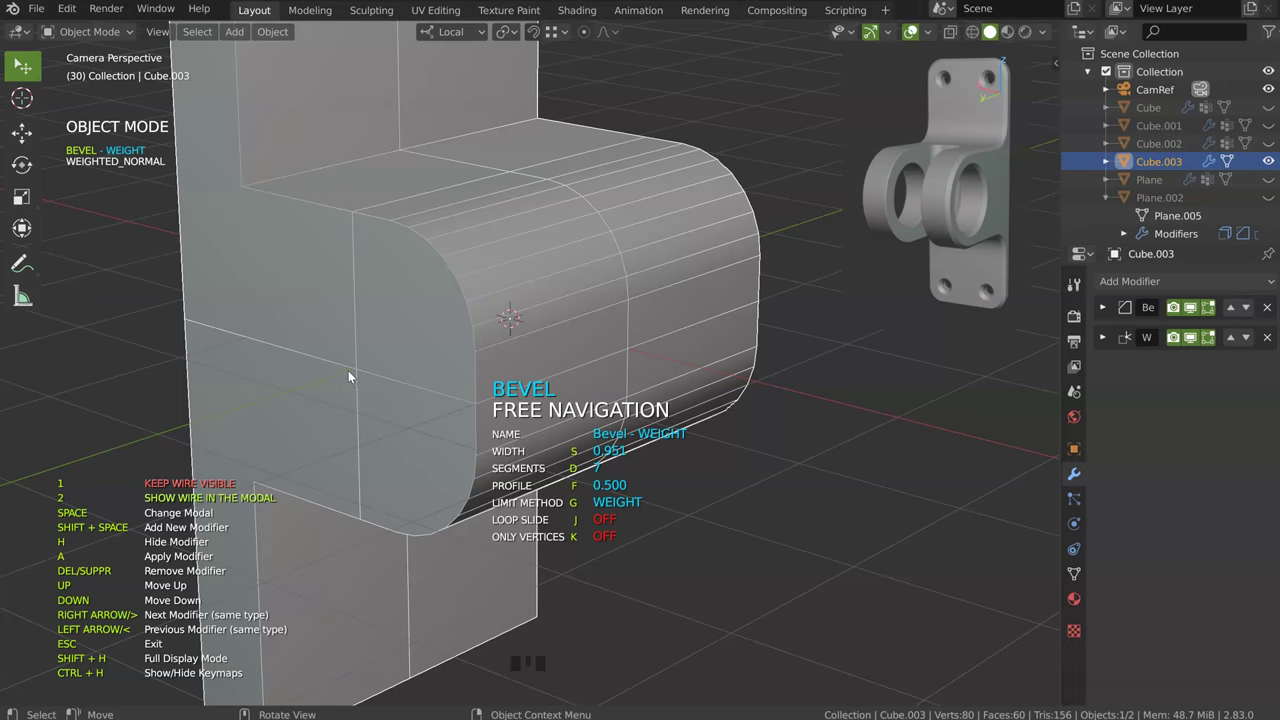
pyautogui.moveTo(535, 271); pyautogui.dragTo(482, 282)
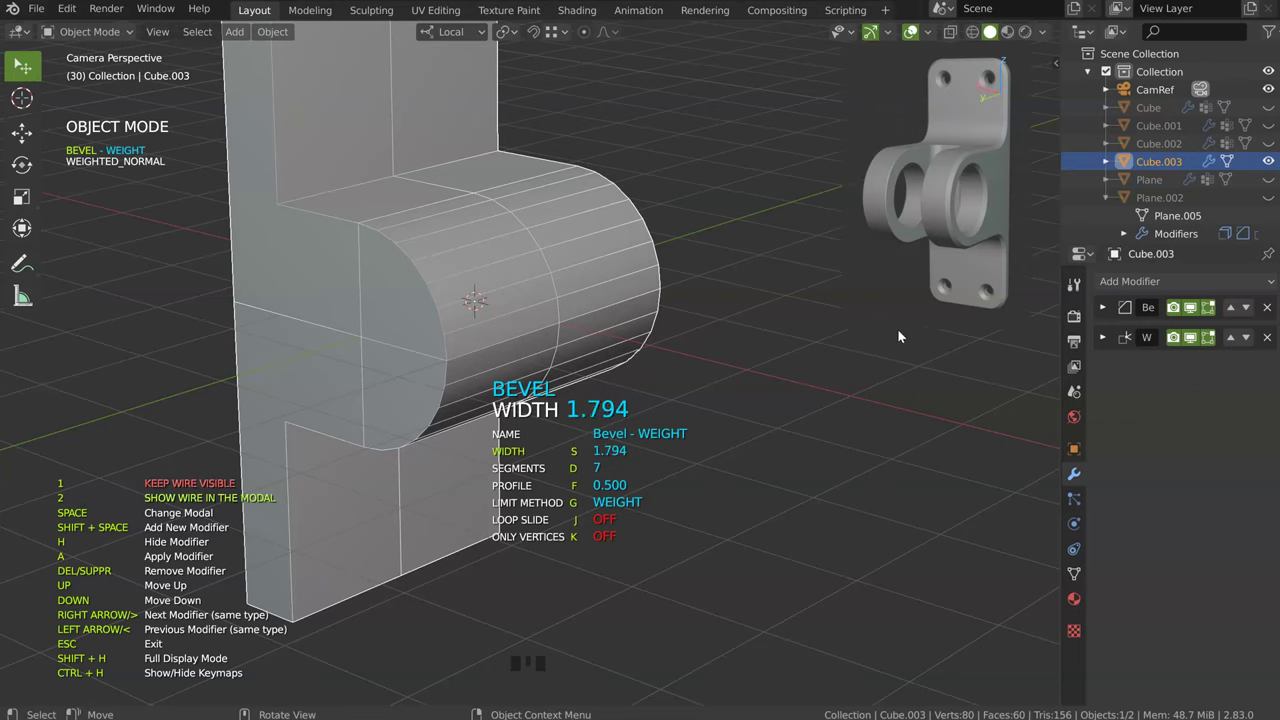
pyautogui.moveTo(668, 315); pyautogui.dragTo(653, 283)
# Step: Increase the bevel segments so the rounded lug front shades smoothly
pyautogui.moveTo(678, 282); pyautogui.dragTo(443, 164)
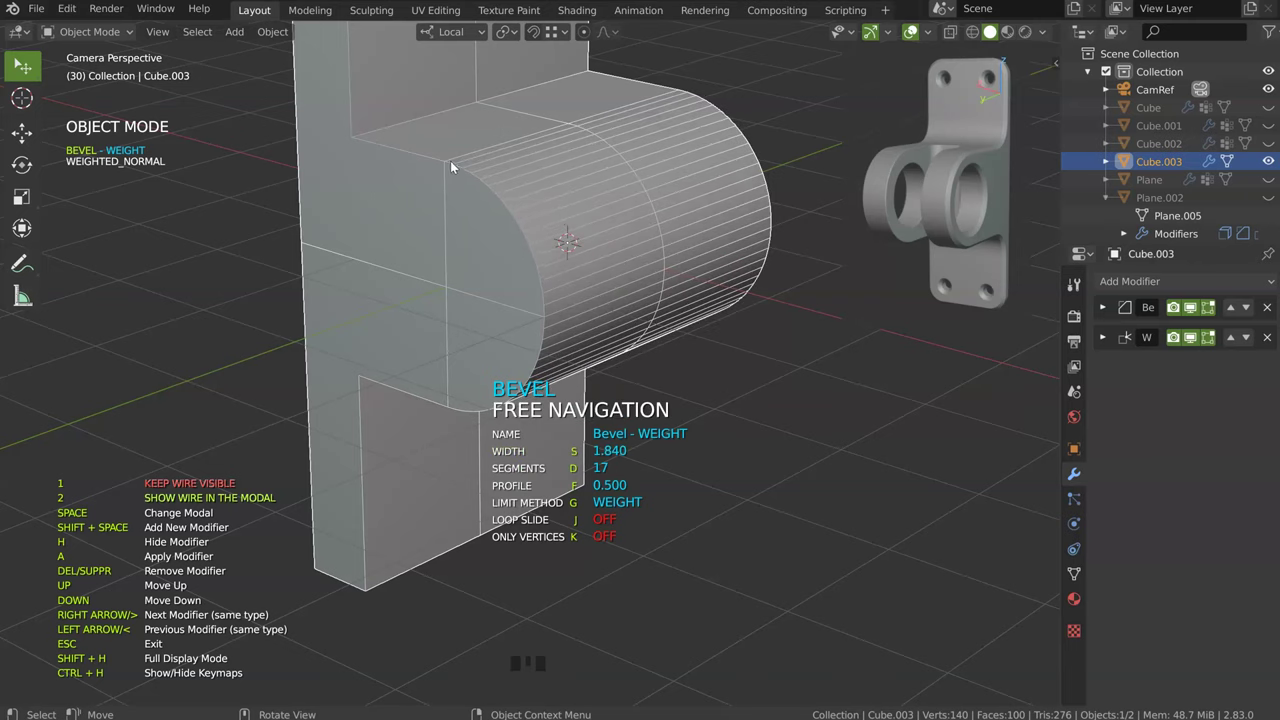
pyautogui.moveTo(529, 292); pyautogui.dragTo(493, 422)
pyautogui.moveTo(456, 254); pyautogui.dragTo(377, 180)
pyautogui.moveTo(537, 316); pyautogui.dragTo(382, 135)
pyautogui.moveTo(512, 155); pyautogui.dragTo(373, 281)
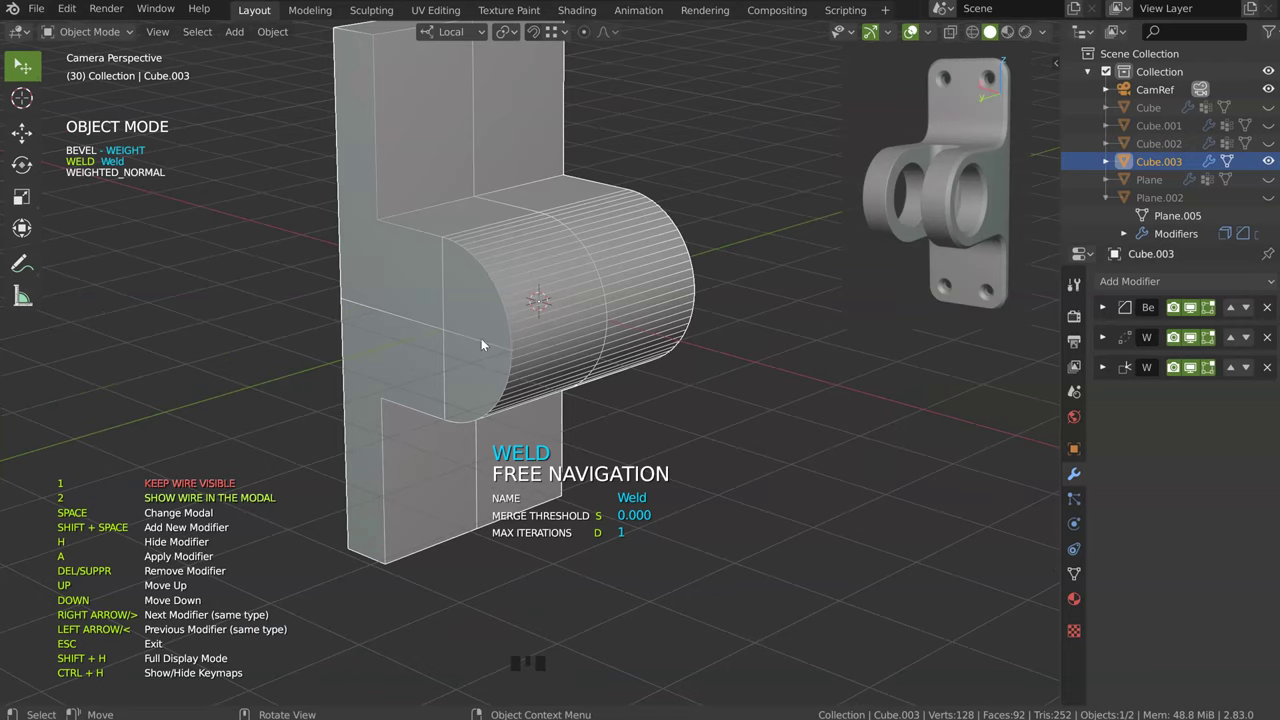
pyautogui.moveTo(486, 271); pyautogui.dragTo(443, 294)
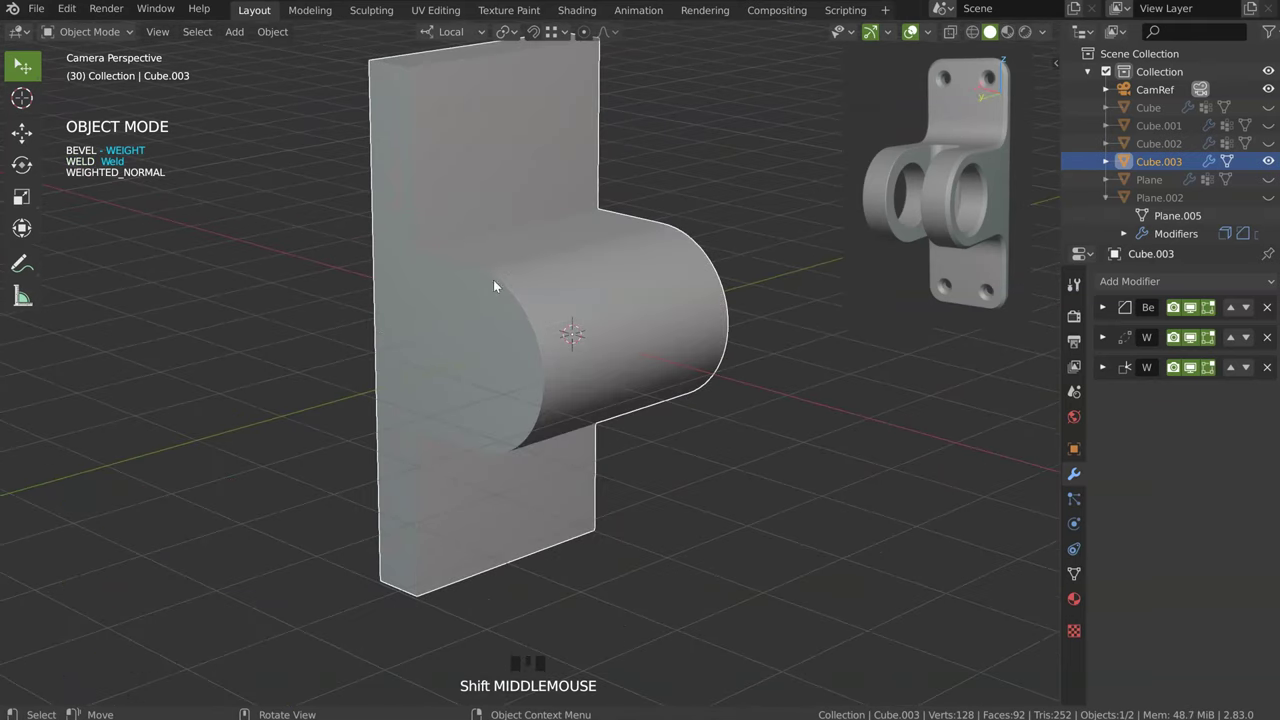
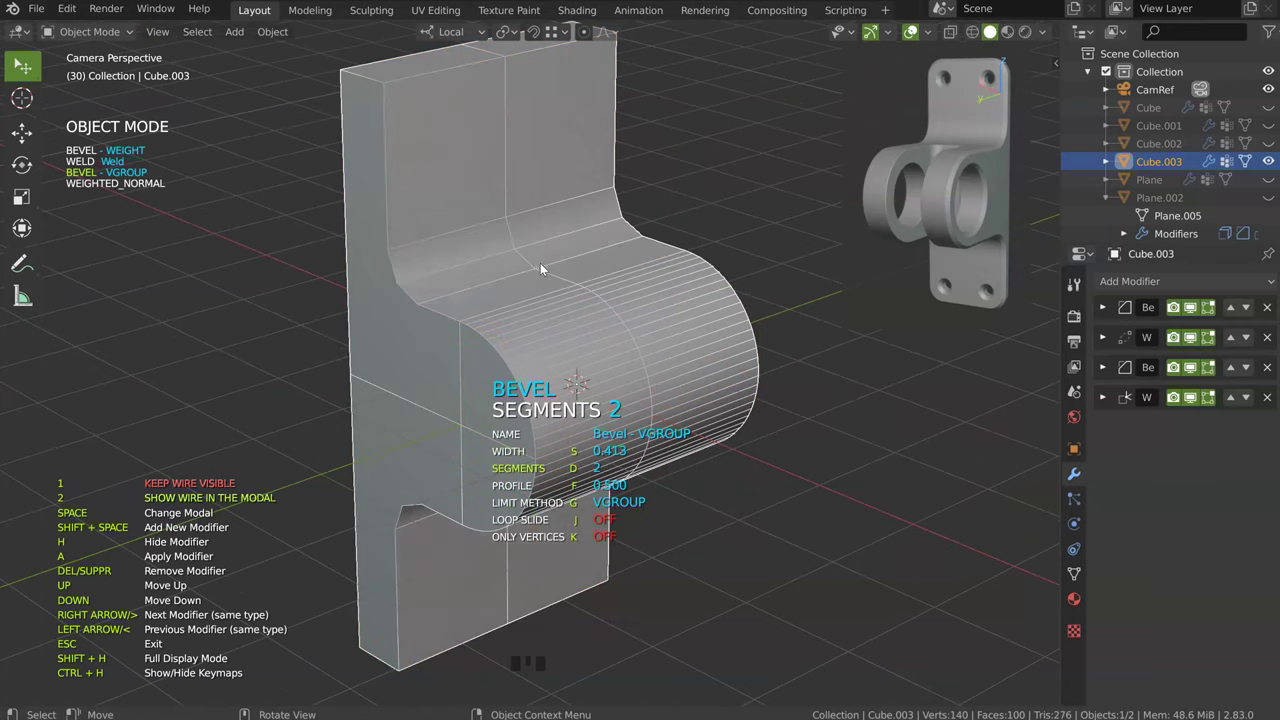
# Step: Give the lug fillet more segments and width, then enlarge the weighted edge bevel and its segments
pyautogui.moveTo(560, 269); pyautogui.dragTo(597, 235)
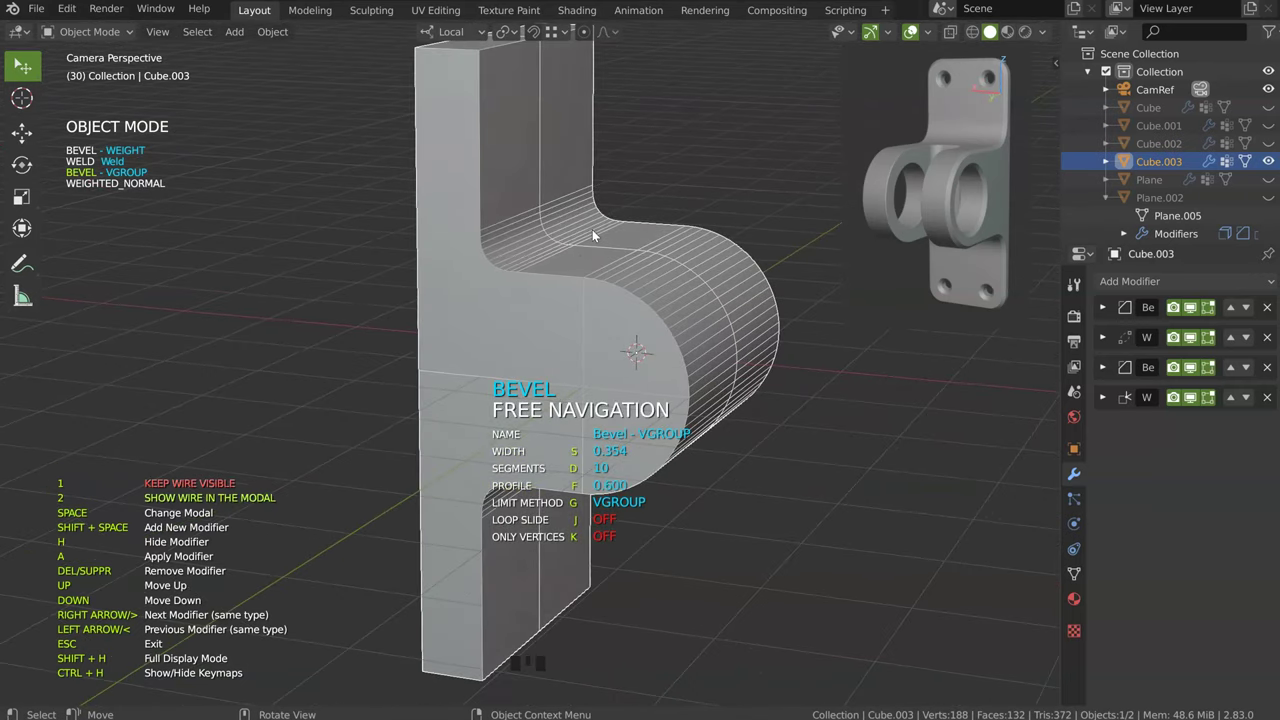
pyautogui.moveTo(501, 242); pyautogui.dragTo(482, 203)
pyautogui.moveTo(592, 246); pyautogui.dragTo(808, 251)
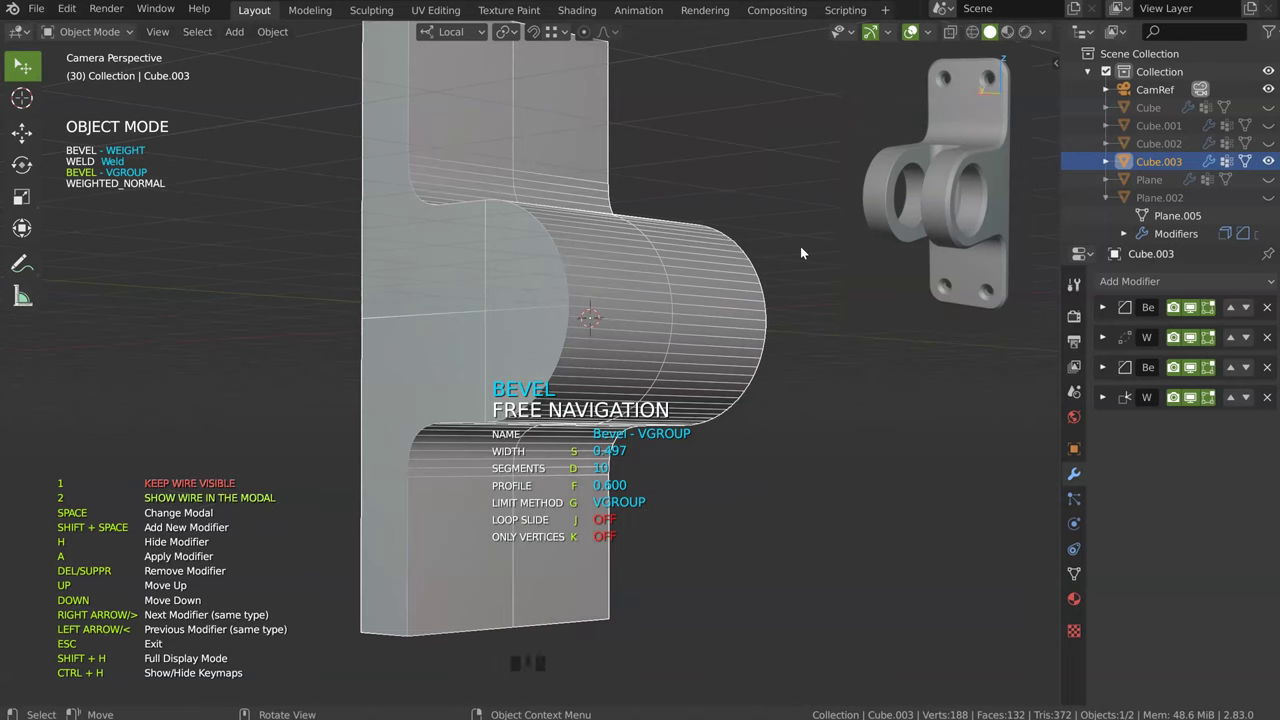
pyautogui.moveTo(576, 256); pyautogui.dragTo(629, 305)
pyautogui.moveTo(660, 237); pyautogui.dragTo(636, 293)
# Step: Rotate Cube.003 by 90° about Z in front view
pyautogui.press('space')
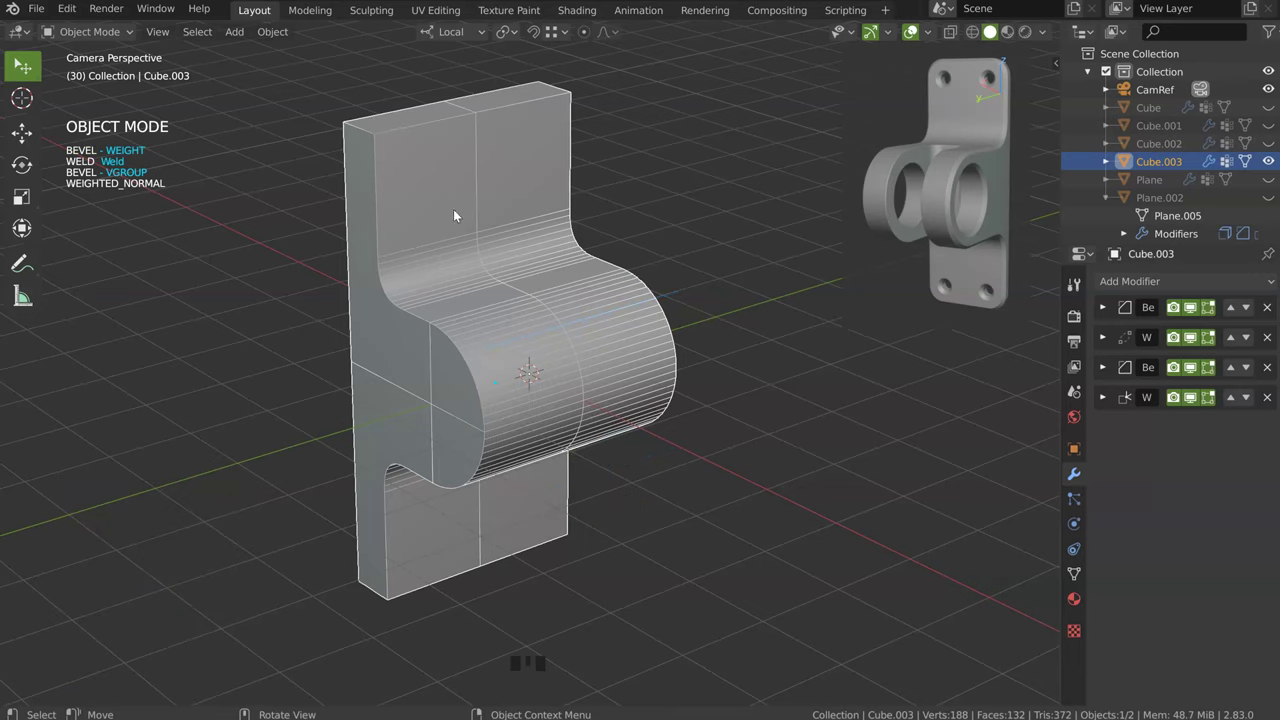
pyautogui.moveTo(479, 263); pyautogui.dragTo(658, 239)
pyautogui.press('KP_3')
pyautogui.press('KP_1')
pyautogui.moveTo(461, 322); pyautogui.dragTo(660, 262)
pyautogui.press('r')
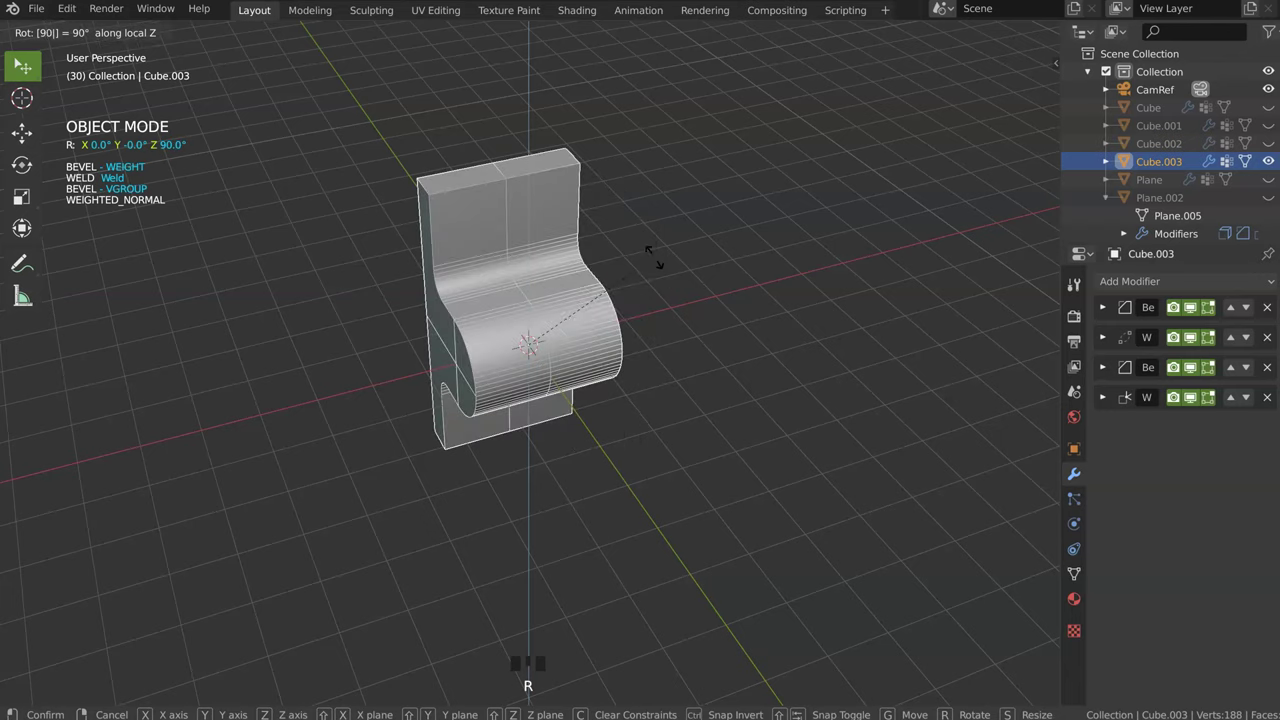
pyautogui.press('KP_1')
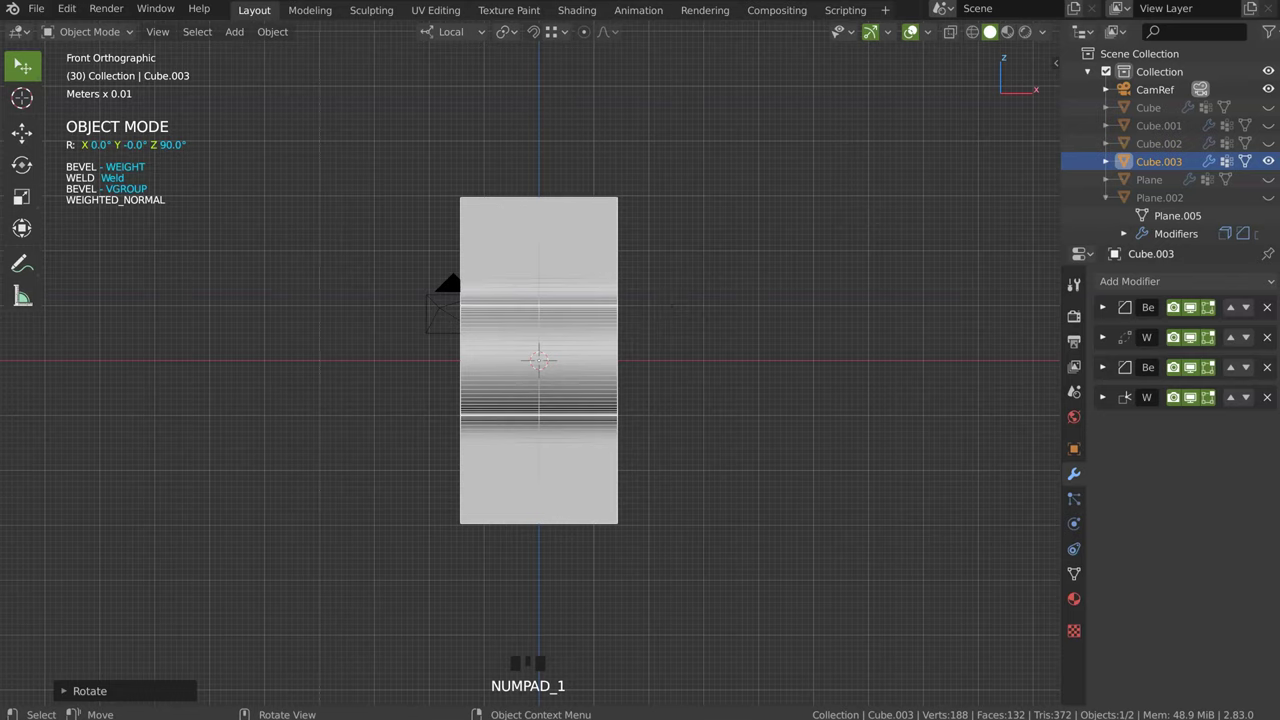
# Step: Check the piece from camera and top views, then apply its rotation
pyautogui.moveTo(579, 333); pyautogui.dragTo(576, 255)
pyautogui.press('KP_0')
pyautogui.moveTo(634, 264); pyautogui.dragTo(624, 299)
pyautogui.press('KP_7')
pyautogui.moveTo(551, 395); pyautogui.dragTo(666, 305)
pyautogui.press('KP_0')
pyautogui.moveTo(504, 282); pyautogui.dragTo(767, 202)
pyautogui.press('ctrl+a')
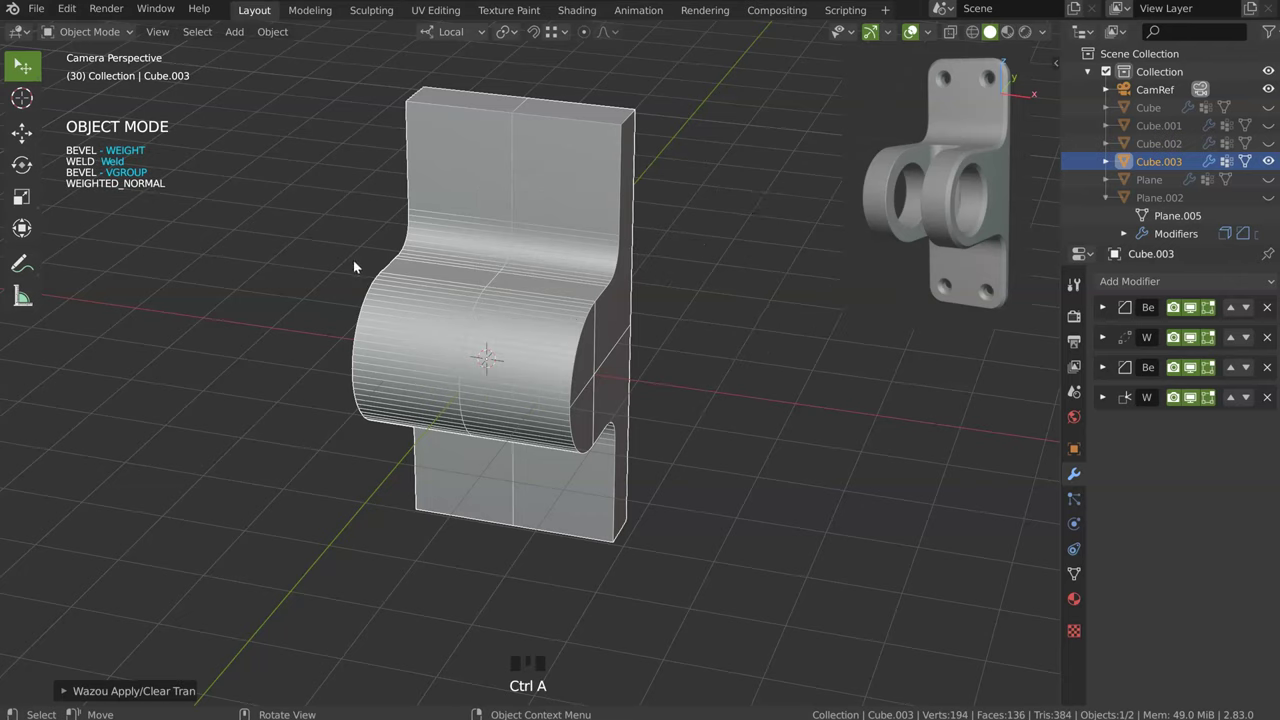
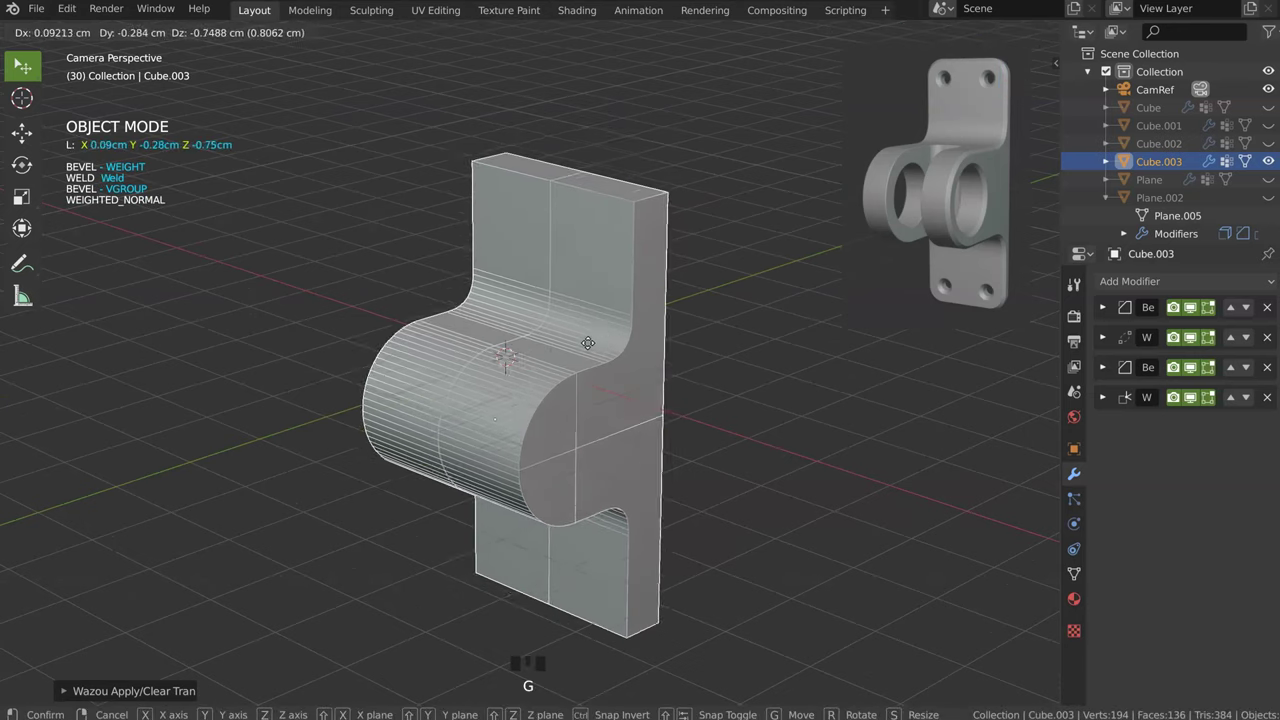
pyautogui.press('r')
pyautogui.press('s')
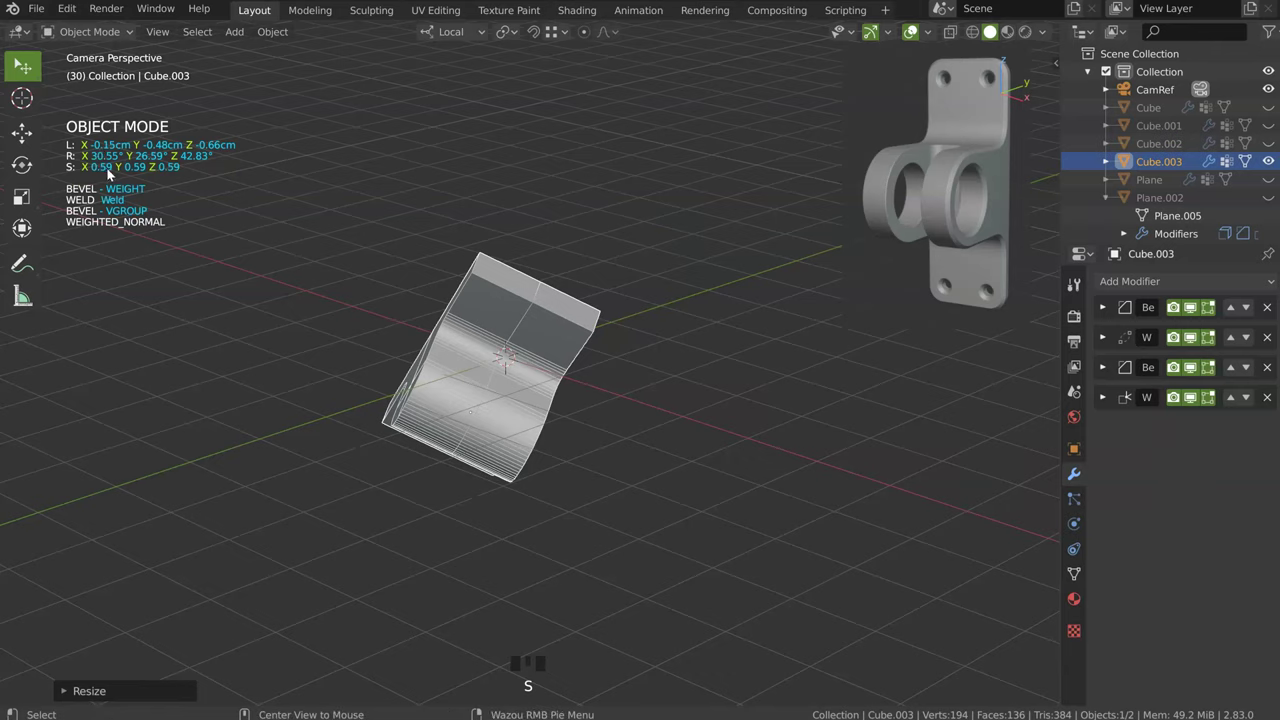
pyautogui.press('alt+g')
pyautogui.press('alt+r')
pyautogui.press('alt+s')
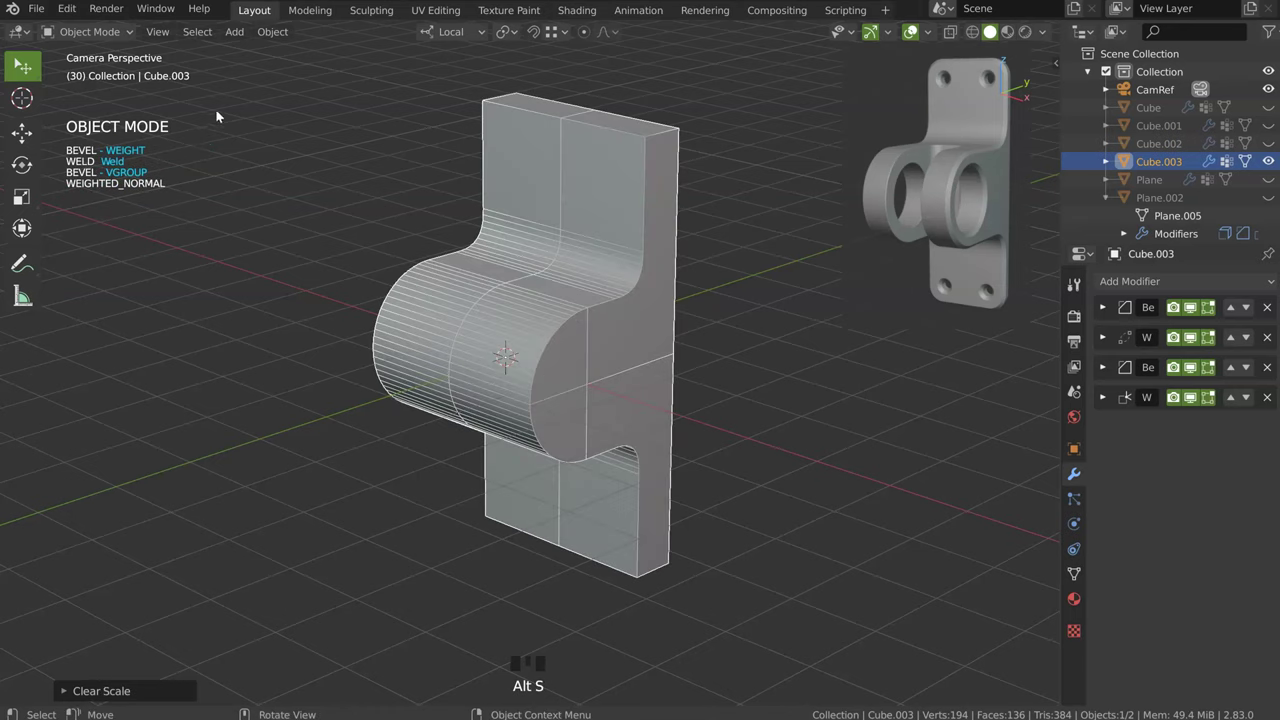
pyautogui.moveTo(567, 295); pyautogui.dragTo(559, 241)
pyautogui.press('KP_3')
pyautogui.moveTo(504, 294); pyautogui.dragTo(1058, 67)
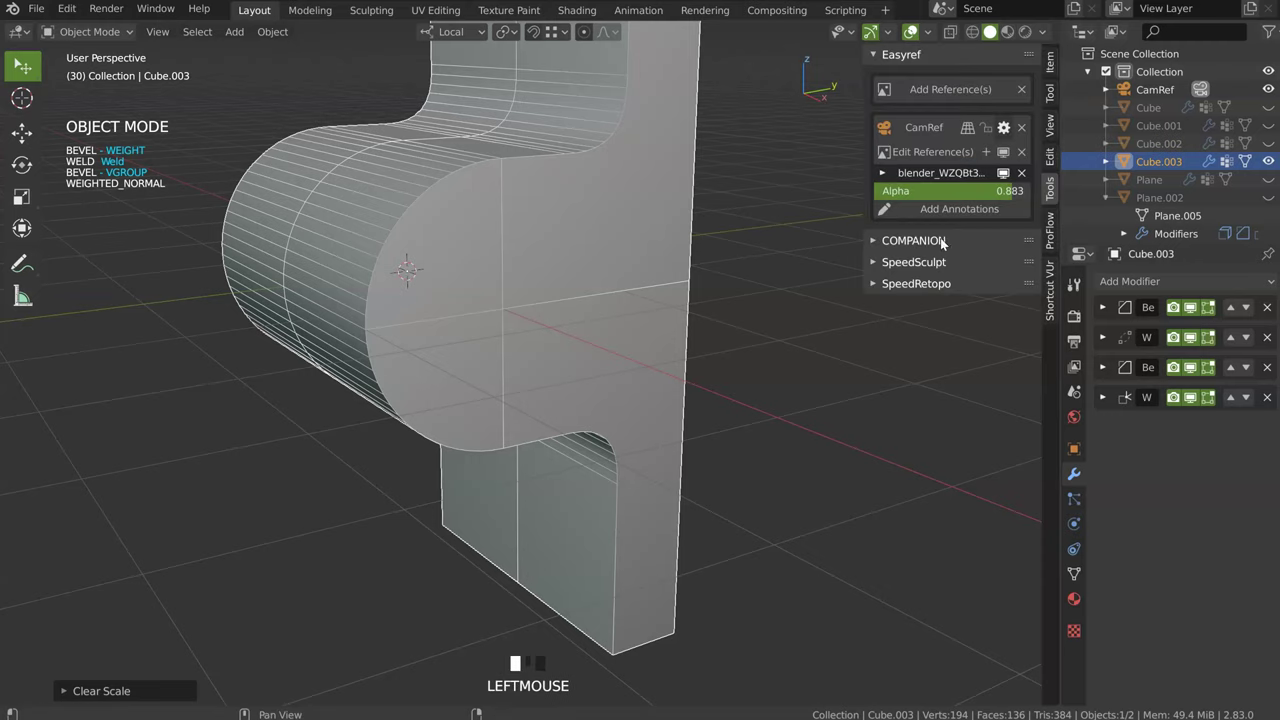
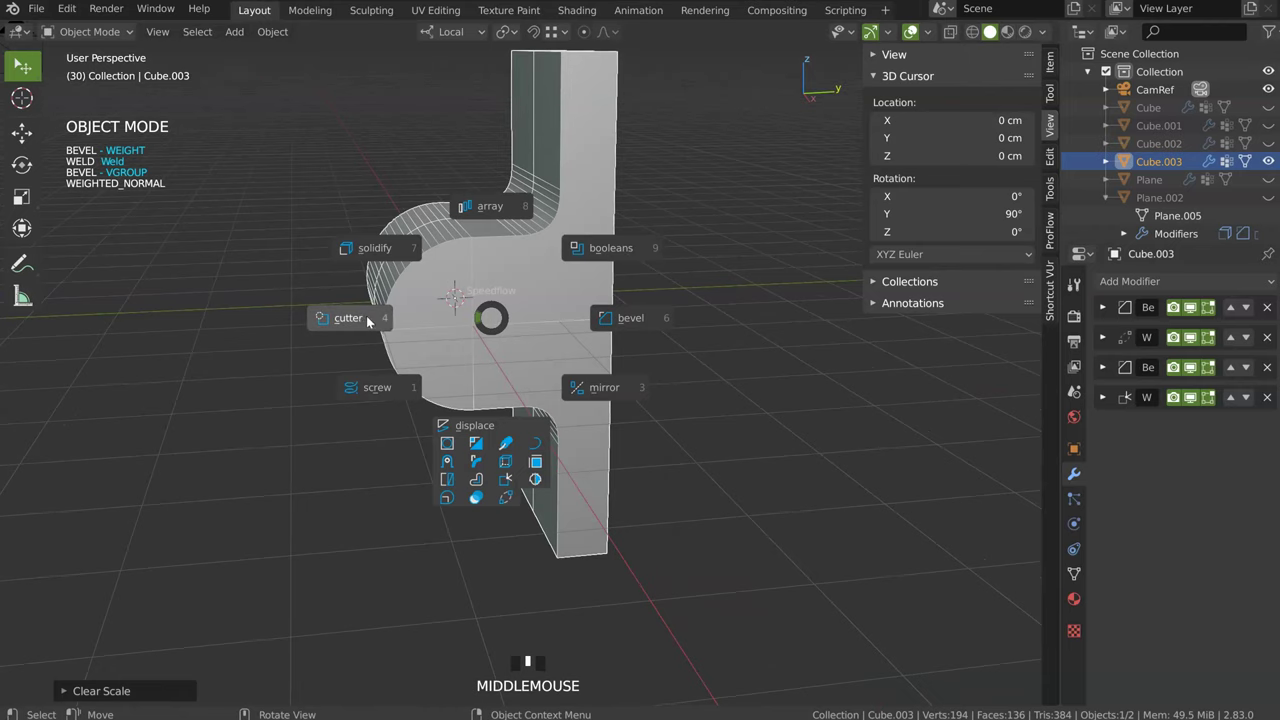
# Step: Widen the cylindrical cutter's radius and add a Boolean so it bores into Cube.003
pyautogui.press('space')
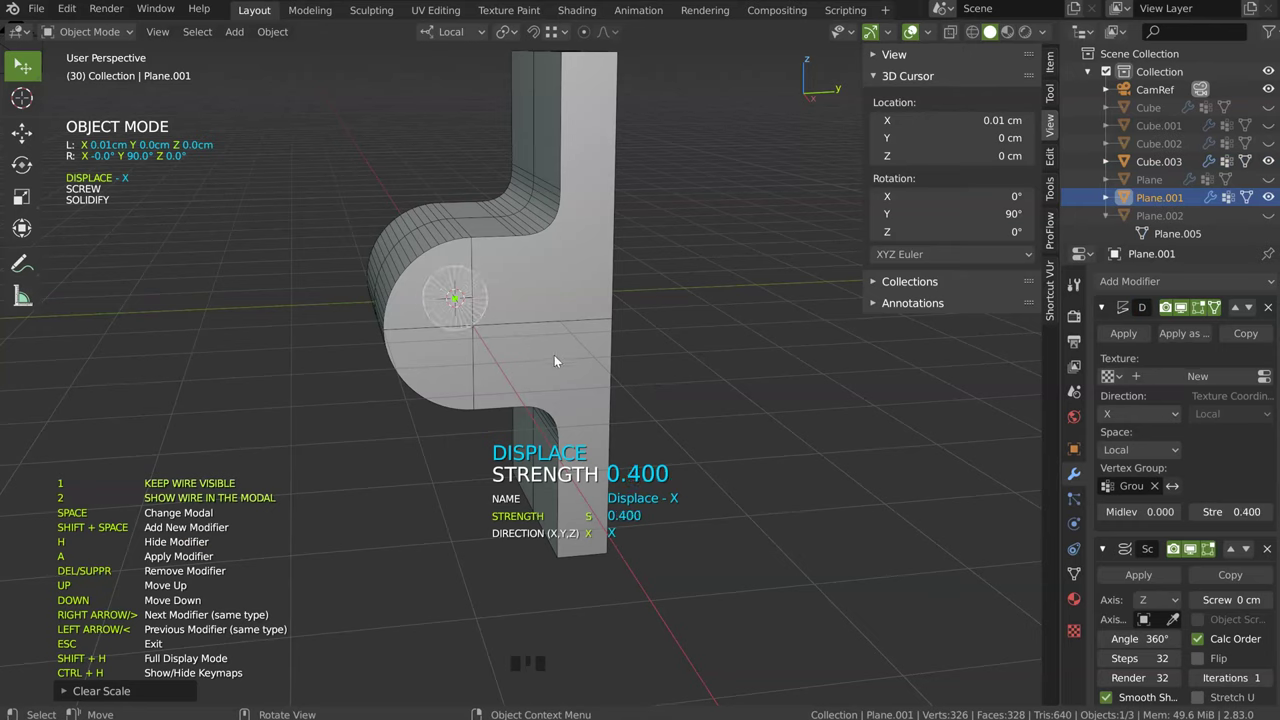
pyautogui.moveTo(584, 336); pyautogui.dragTo(361, 353)
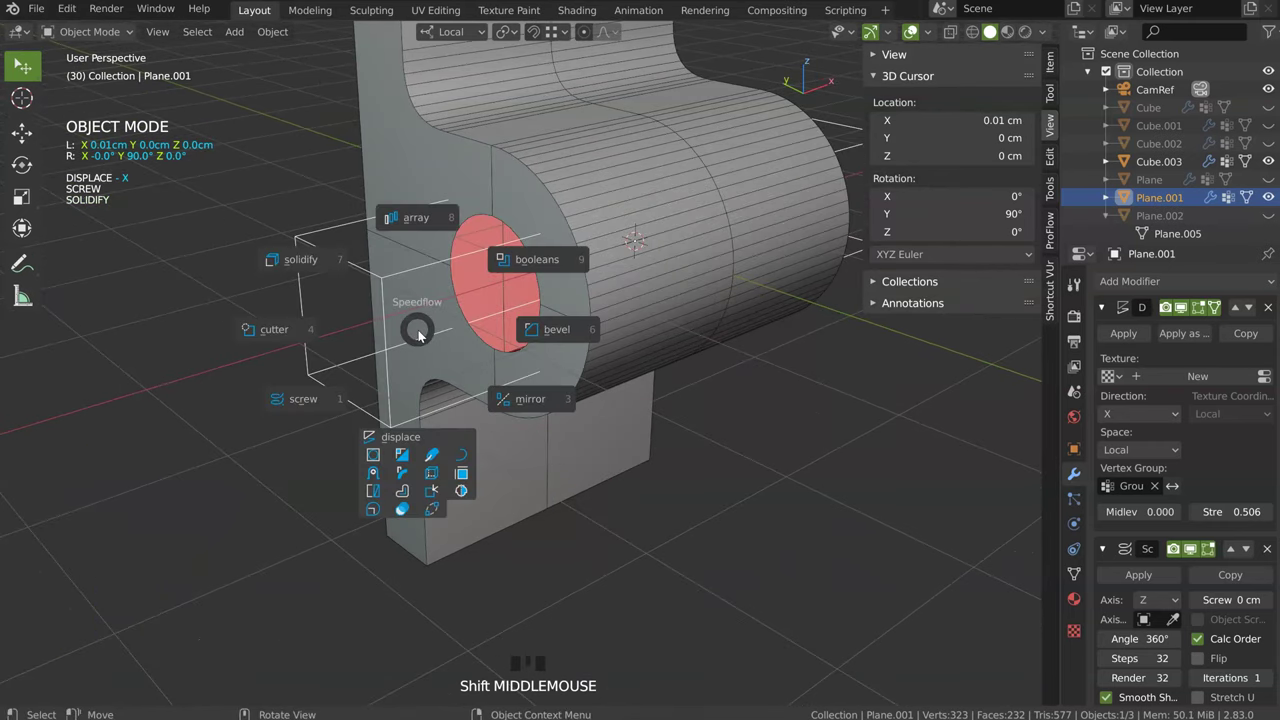
pyautogui.press('space')
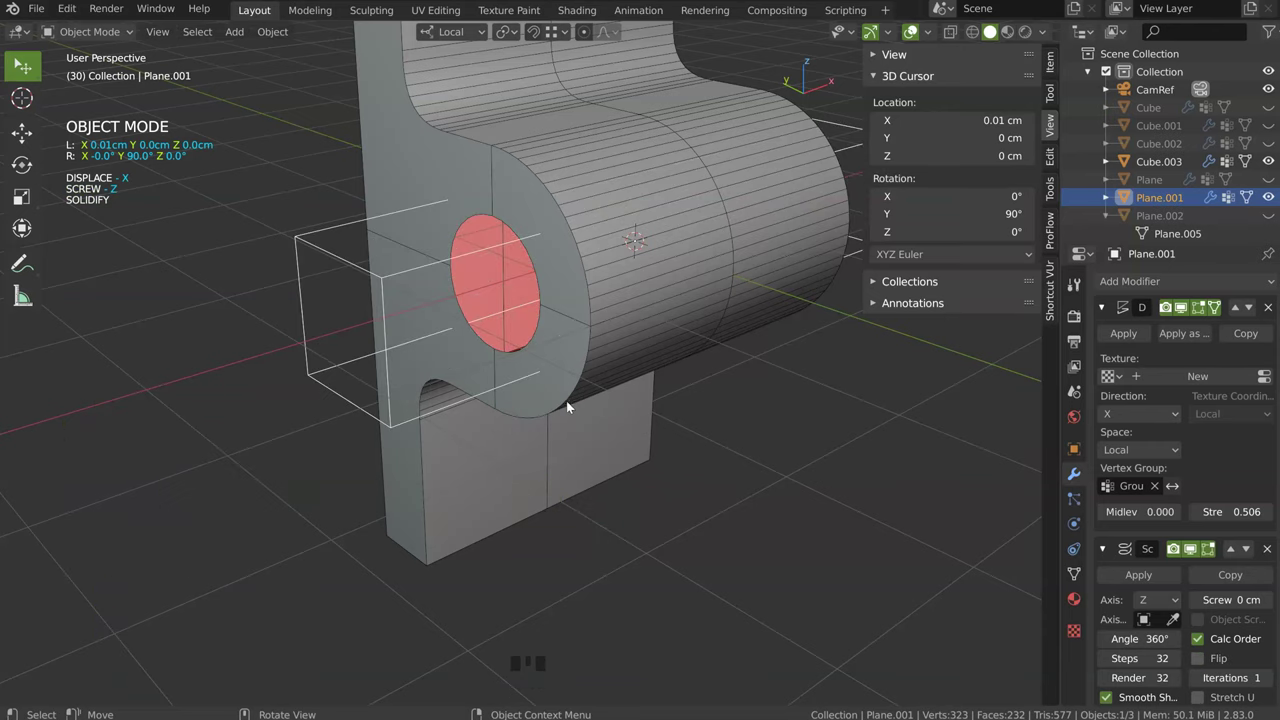
pyautogui.click(556, 408)
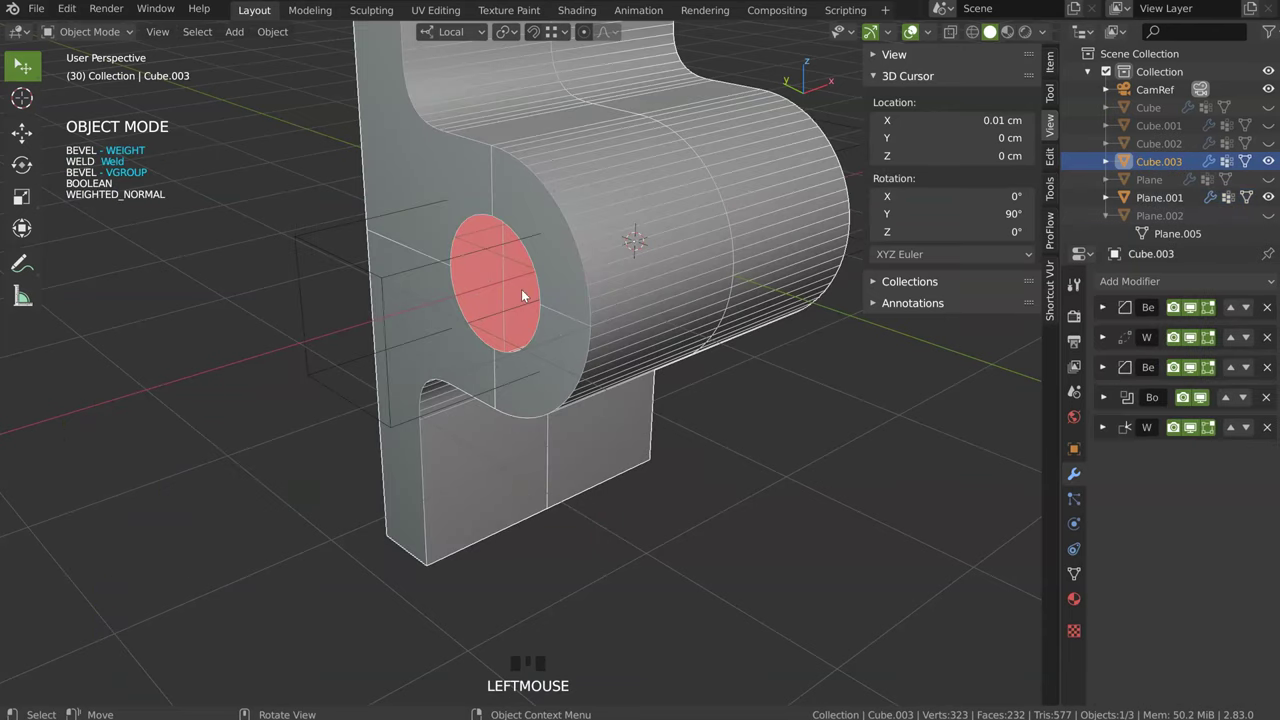
# Step: Move the Weld modifier up below the second Bevel in the bracket's stack
pyautogui.moveTo(514, 231); pyautogui.dragTo(484, 412)
pyautogui.press('space')
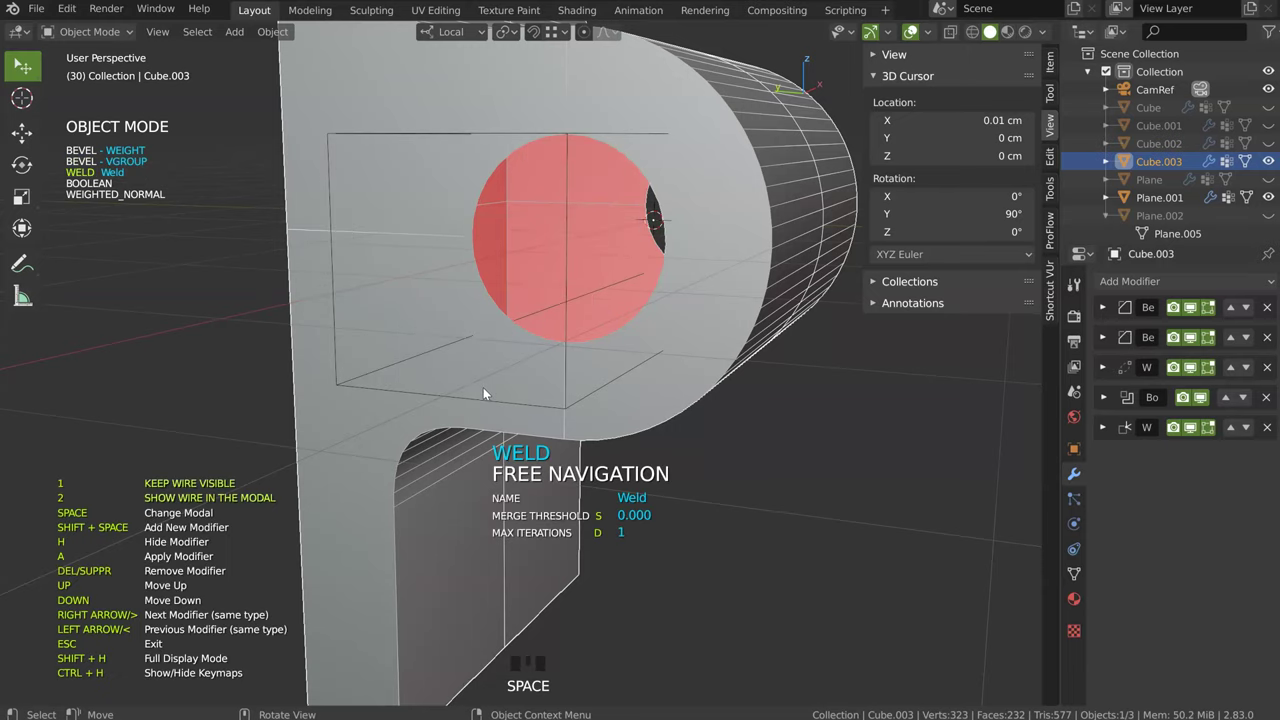
pyautogui.moveTo(533, 312); pyautogui.dragTo(361, 325)
pyautogui.click(369, 324)
pyautogui.moveTo(341, 332); pyautogui.dragTo(491, 348)
# Step: Move Plane.001 along its local axes to sit centred on the lug
pyautogui.press('g')
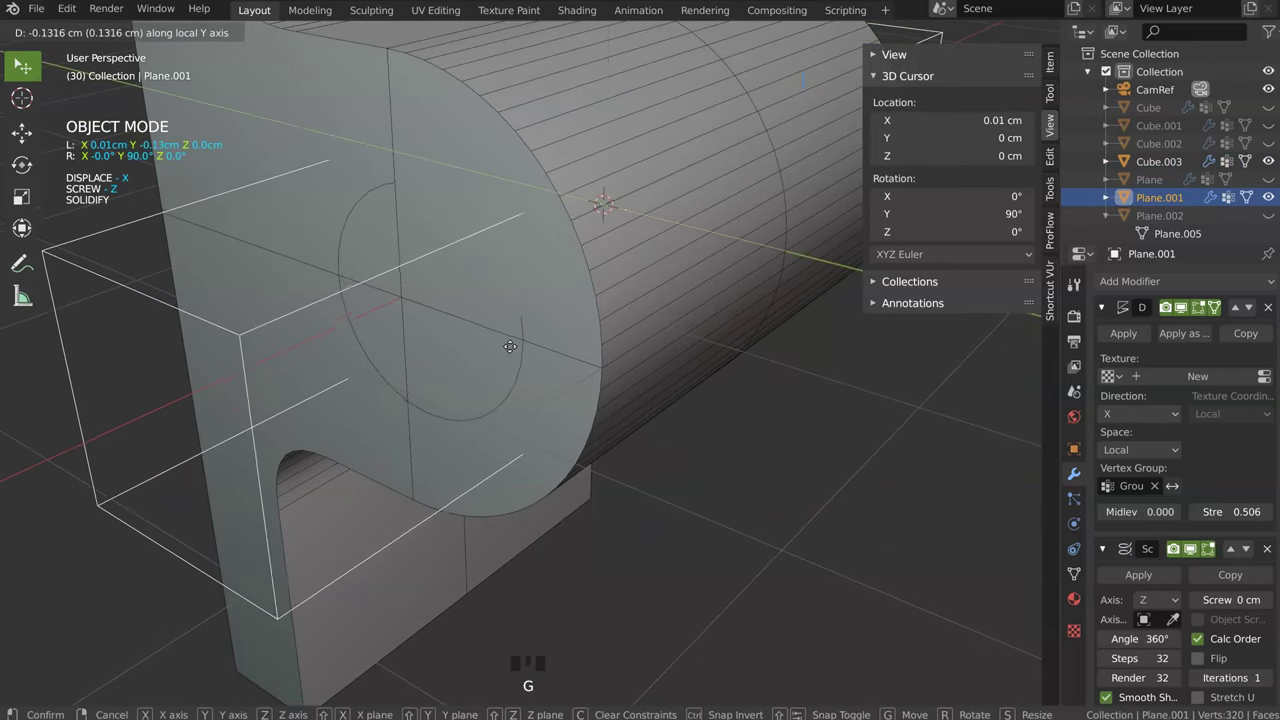
pyautogui.press('g')
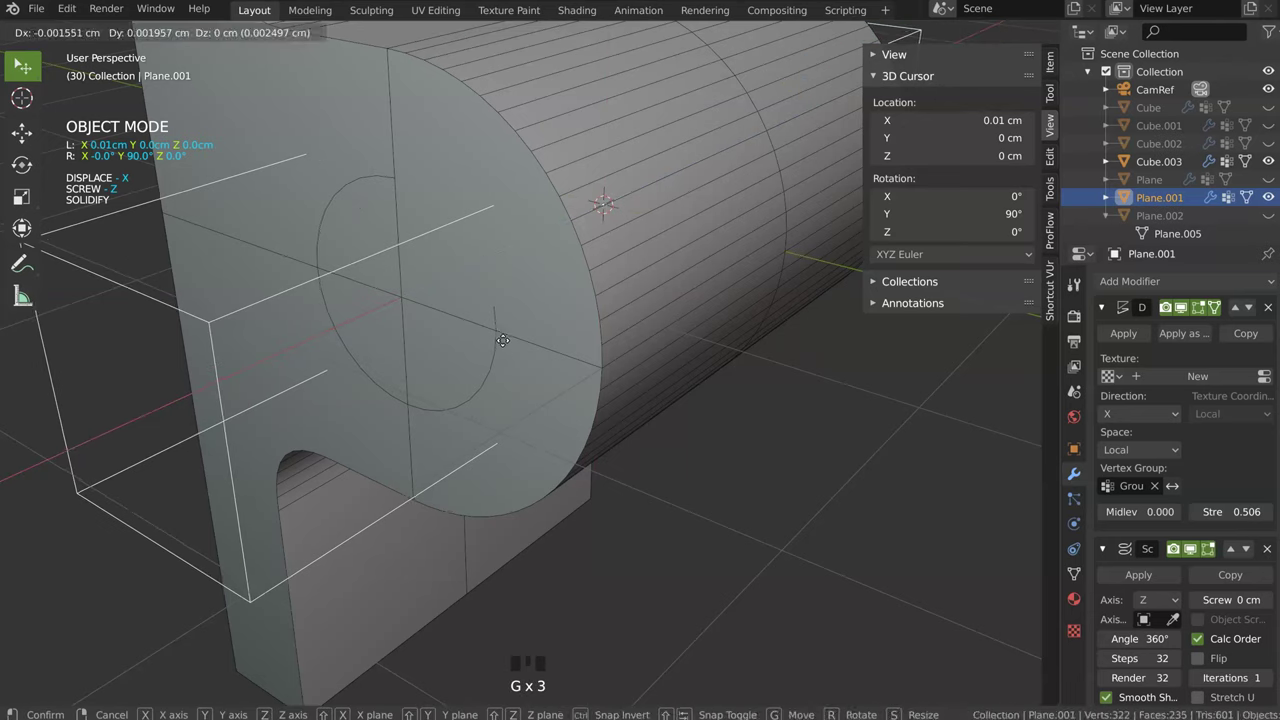
pyautogui.press('g')
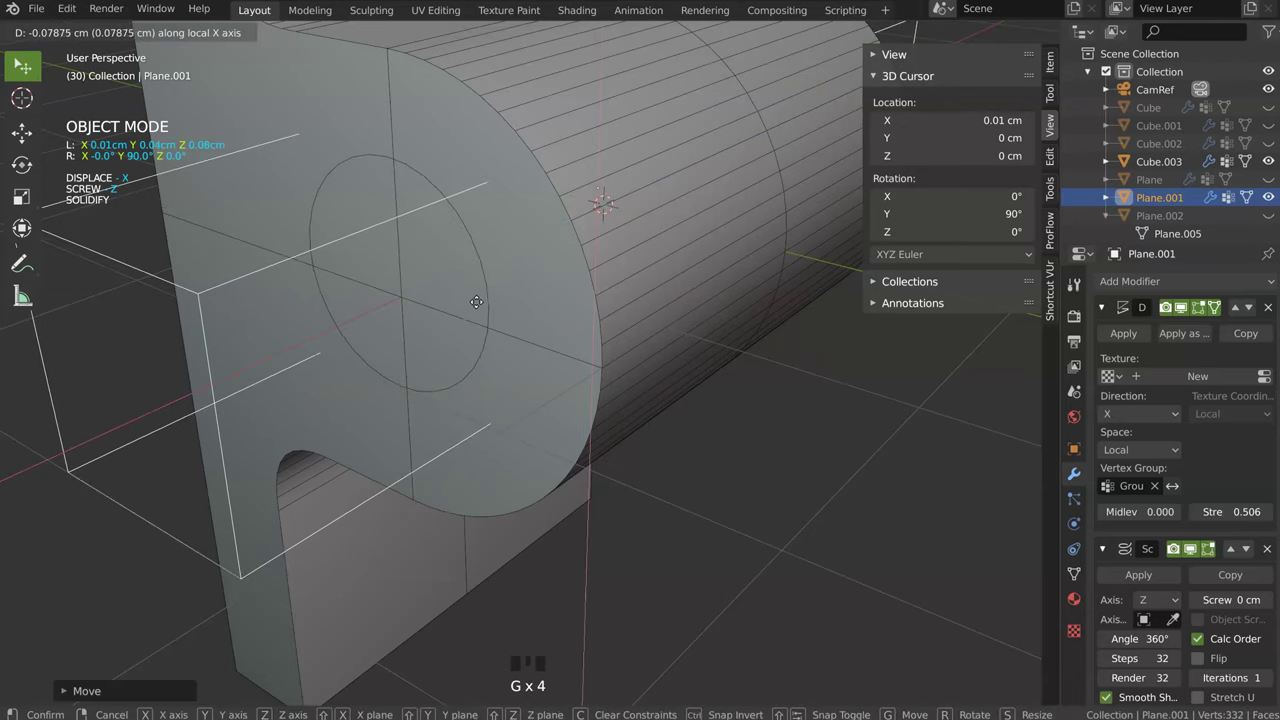
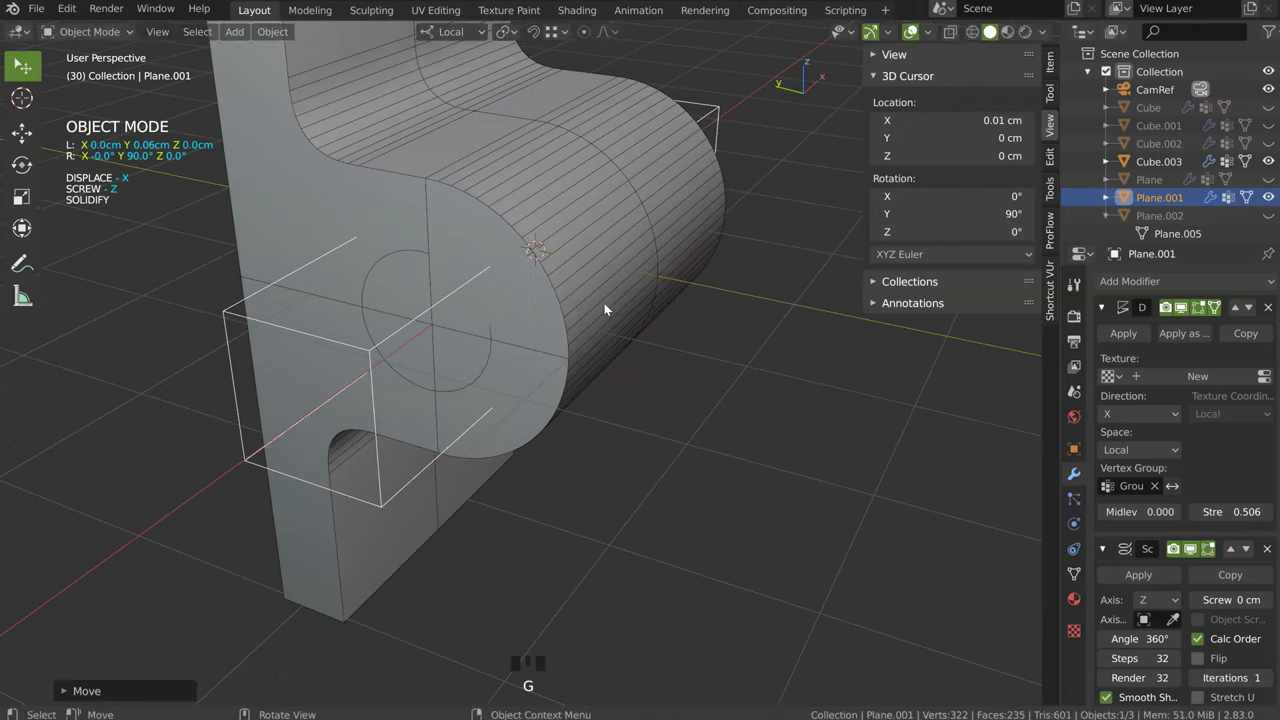
pyautogui.press('g')
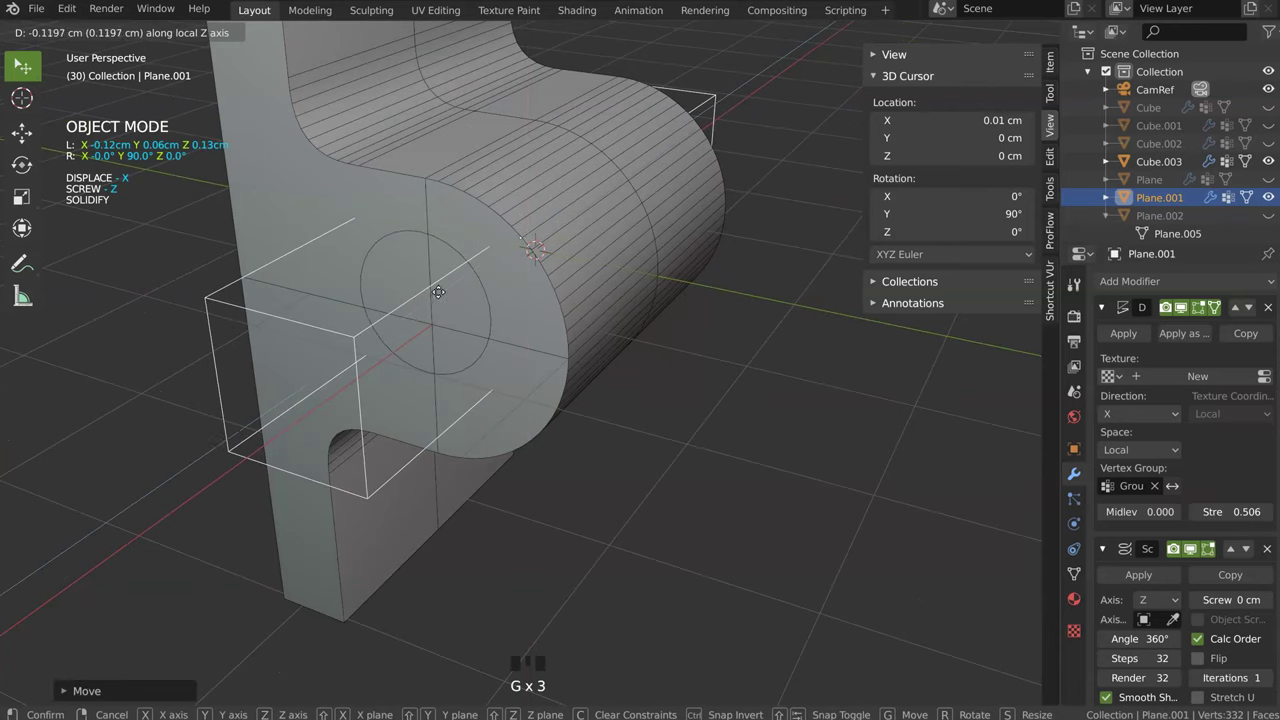
pyautogui.moveTo(453, 292); pyautogui.dragTo(515, 294)
# Step: Raise the cutter's Solidify thickness and set its offset to -0.56 so it passes through
pyautogui.press('n')
pyautogui.moveTo(541, 248); pyautogui.dragTo(555, 258)
pyautogui.press('alt+g')
pyautogui.moveTo(633, 267); pyautogui.dragTo(441, 263)
pyautogui.press('space')
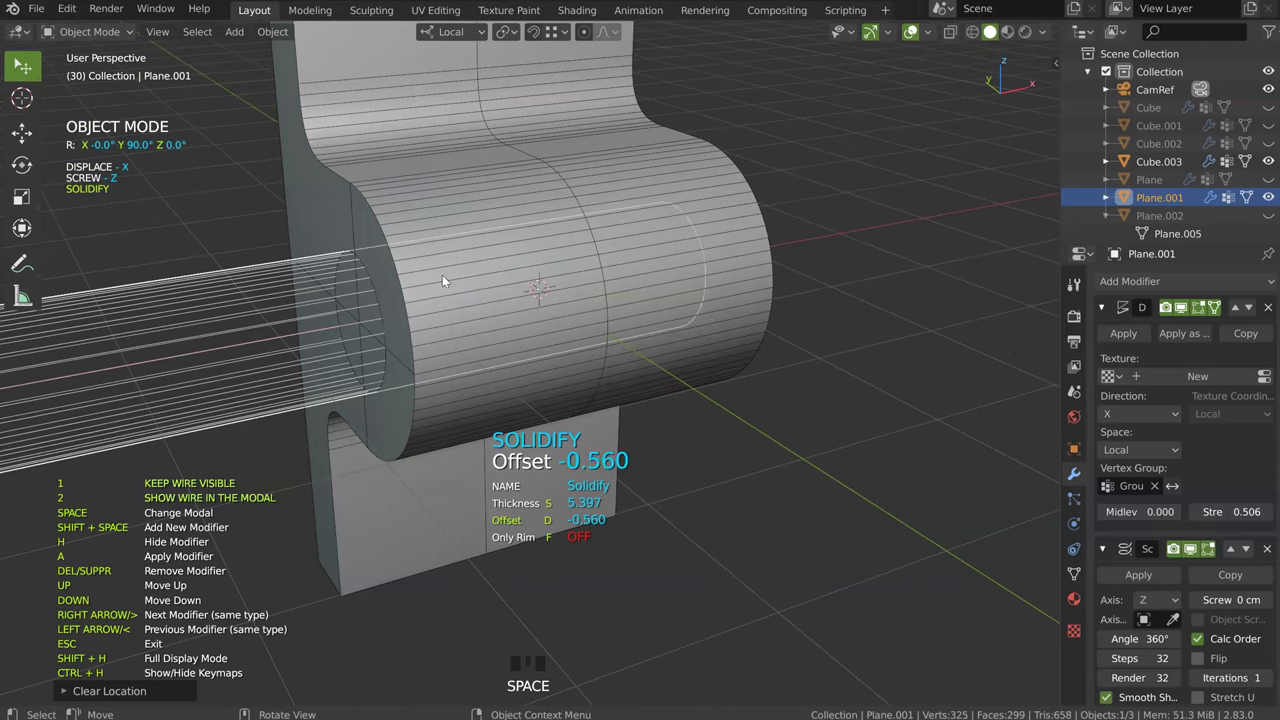
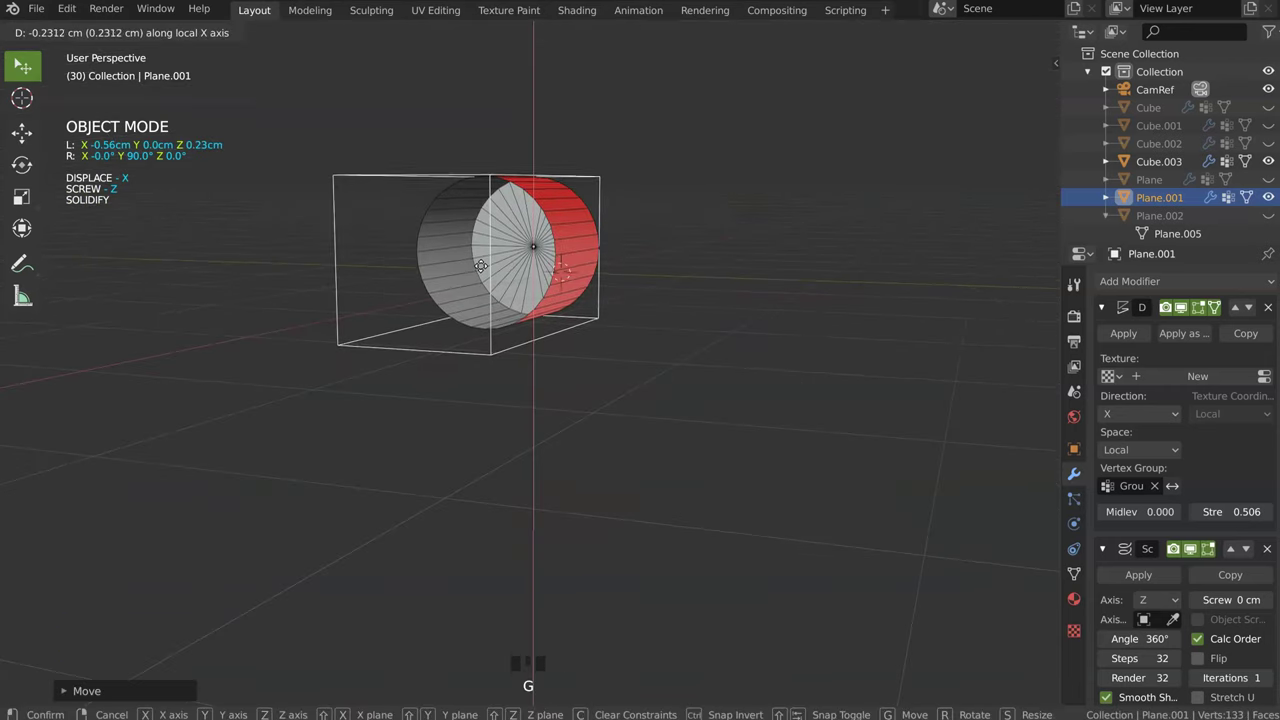
# Step: Move Plane.001 along X and Y to centre it on the lug, then reselect the bracket Cube.003
pyautogui.press('g')
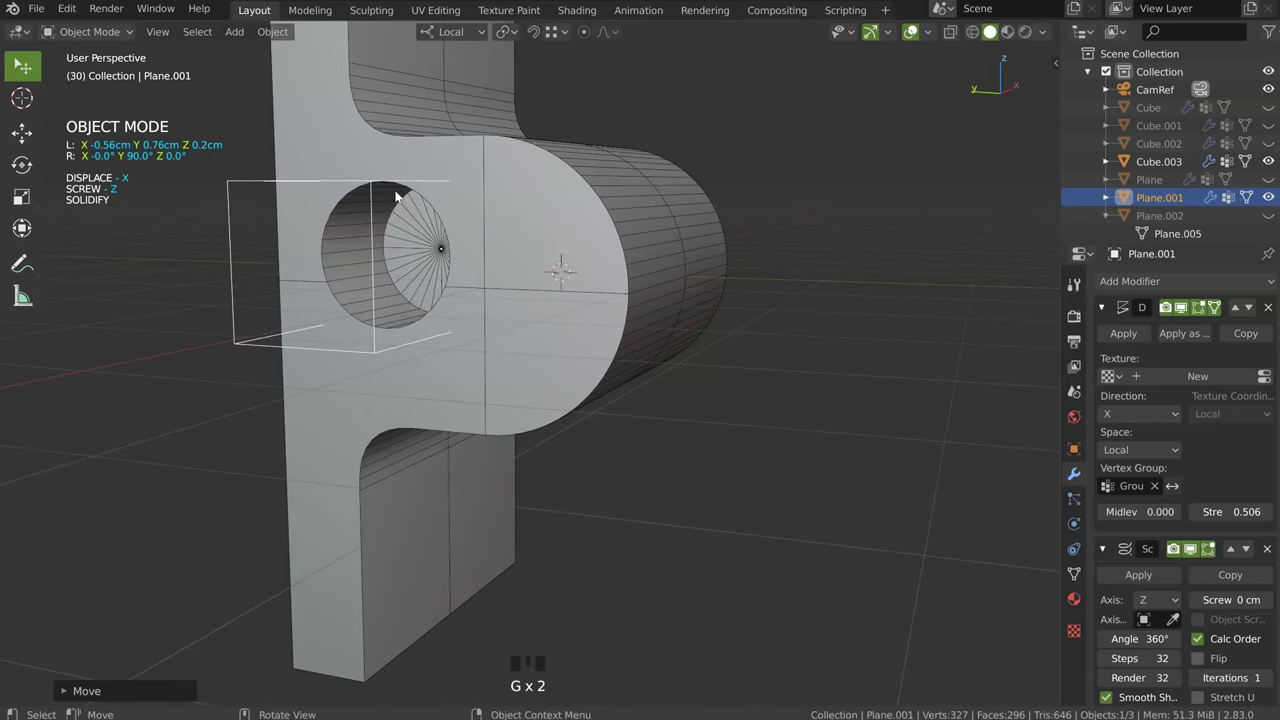
pyautogui.press('g')
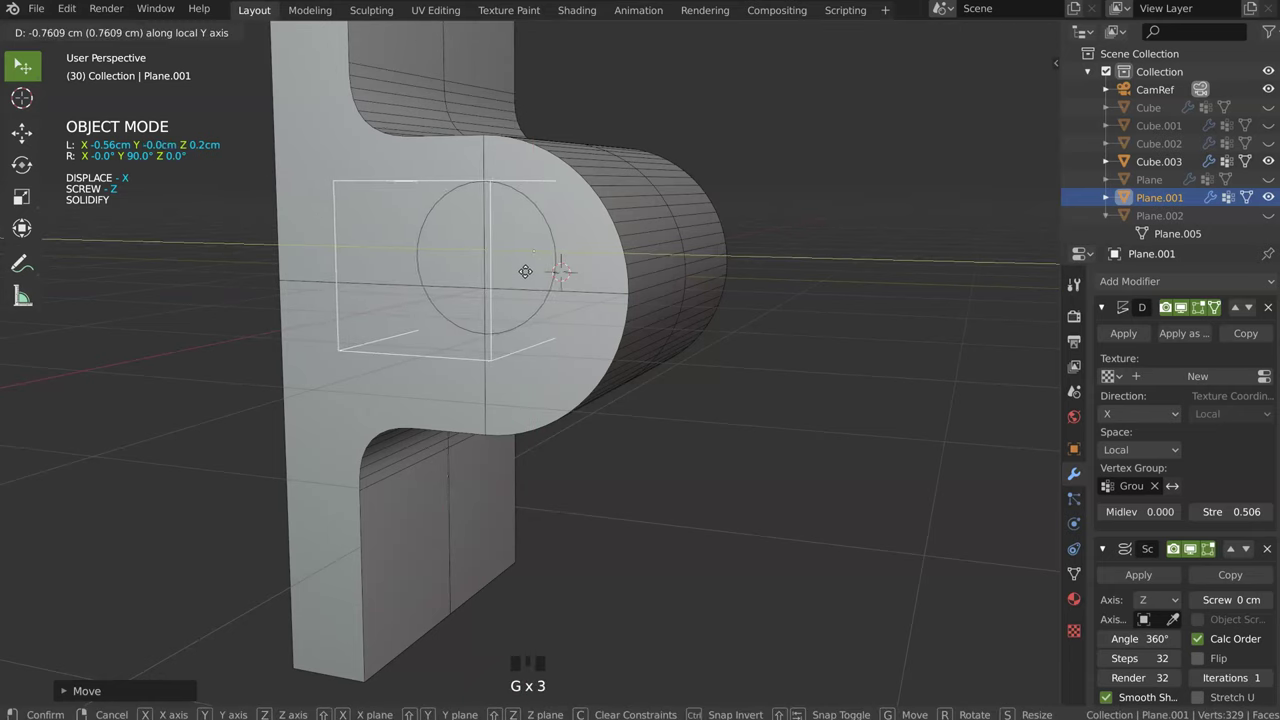
pyautogui.moveTo(524, 238); pyautogui.dragTo(540, 298)
pyautogui.press('alt+g')
pyautogui.moveTo(553, 315); pyautogui.dragTo(531, 360)
# Step: Raise the bracket's weld merge threshold, then enlarge the cutter's radius for a wider hole
pyautogui.moveTo(531, 361); pyautogui.dragTo(565, 485)
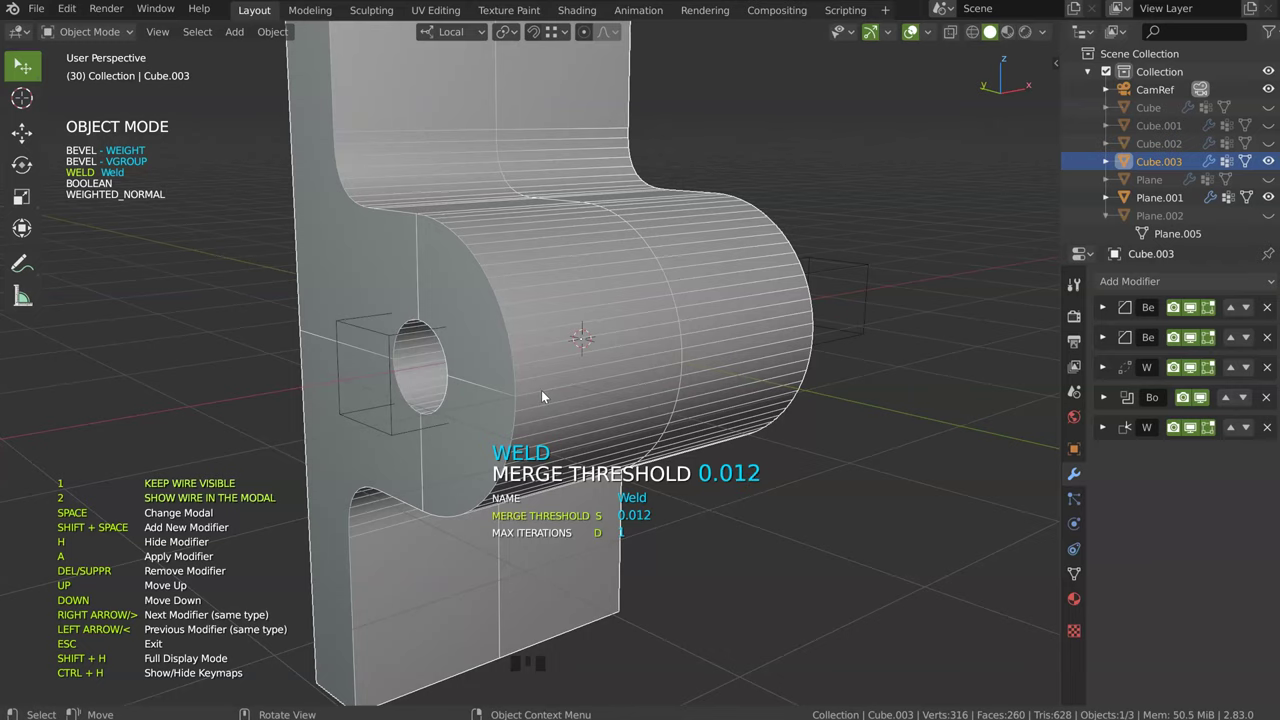
pyautogui.moveTo(613, 388); pyautogui.dragTo(539, 355)
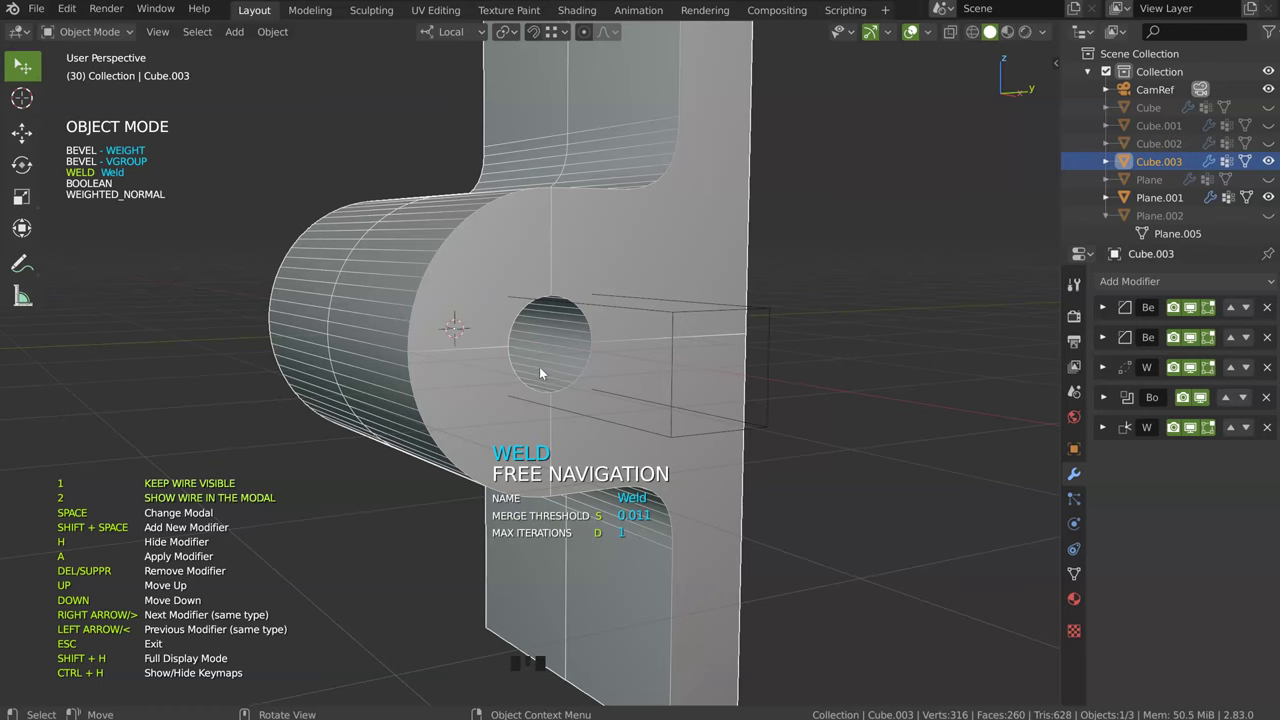
pyautogui.moveTo(674, 393); pyautogui.dragTo(652, 491)
pyautogui.press('space')
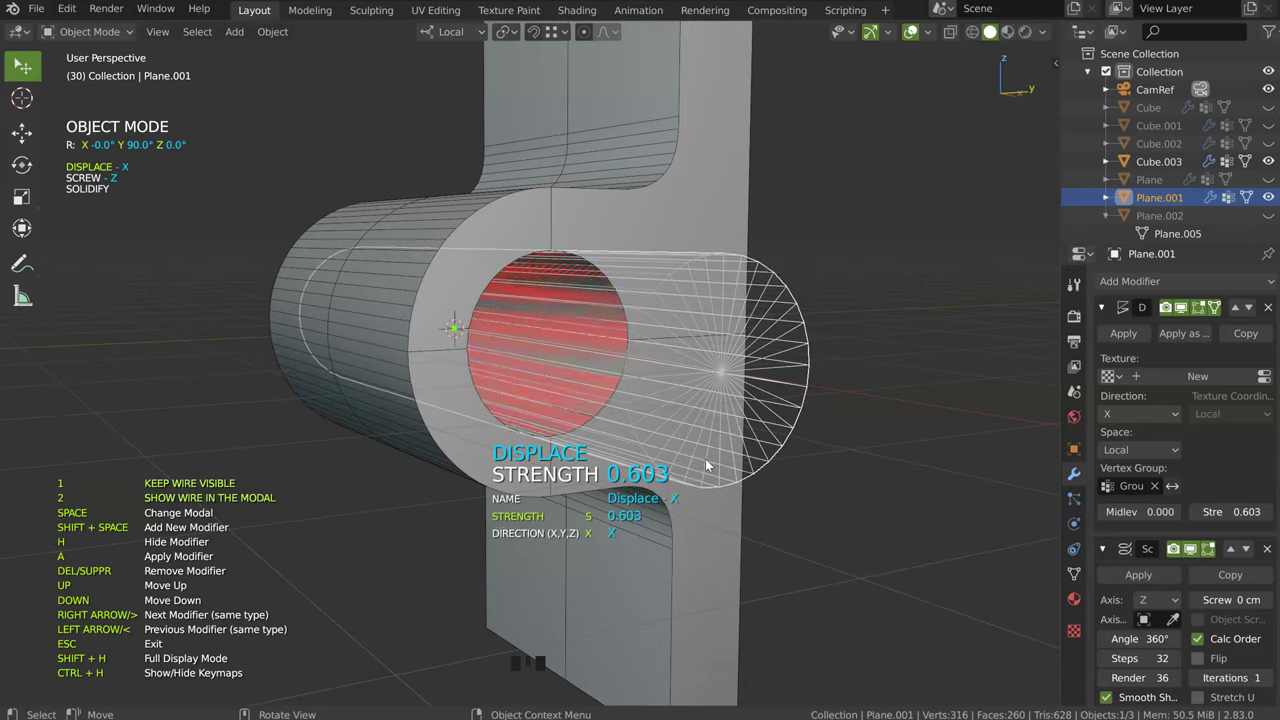
pyautogui.press('KP_0')
pyautogui.moveTo(630, 267); pyautogui.dragTo(462, 240)
pyautogui.press('space')
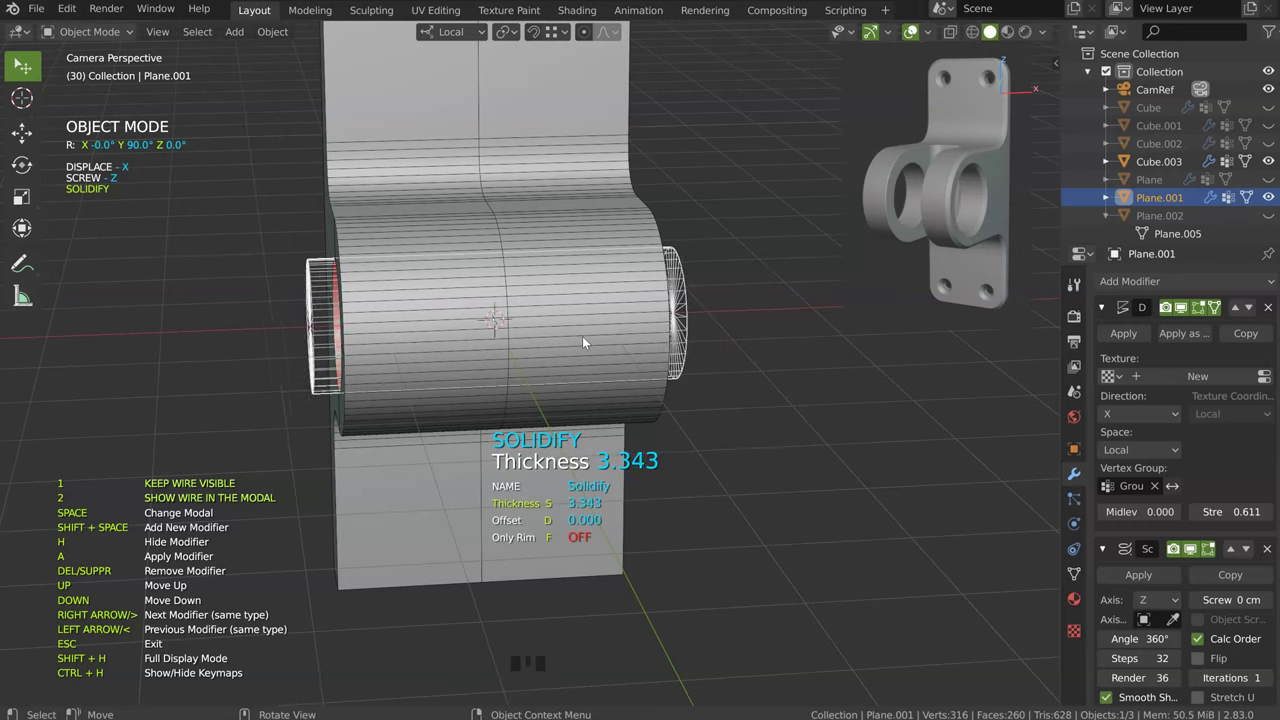
# Step: Adjust the cylinder cutter's Solidify thickness and Screw segment count, then reselect Cube.003
pyautogui.moveTo(521, 341); pyautogui.dragTo(269, 385)
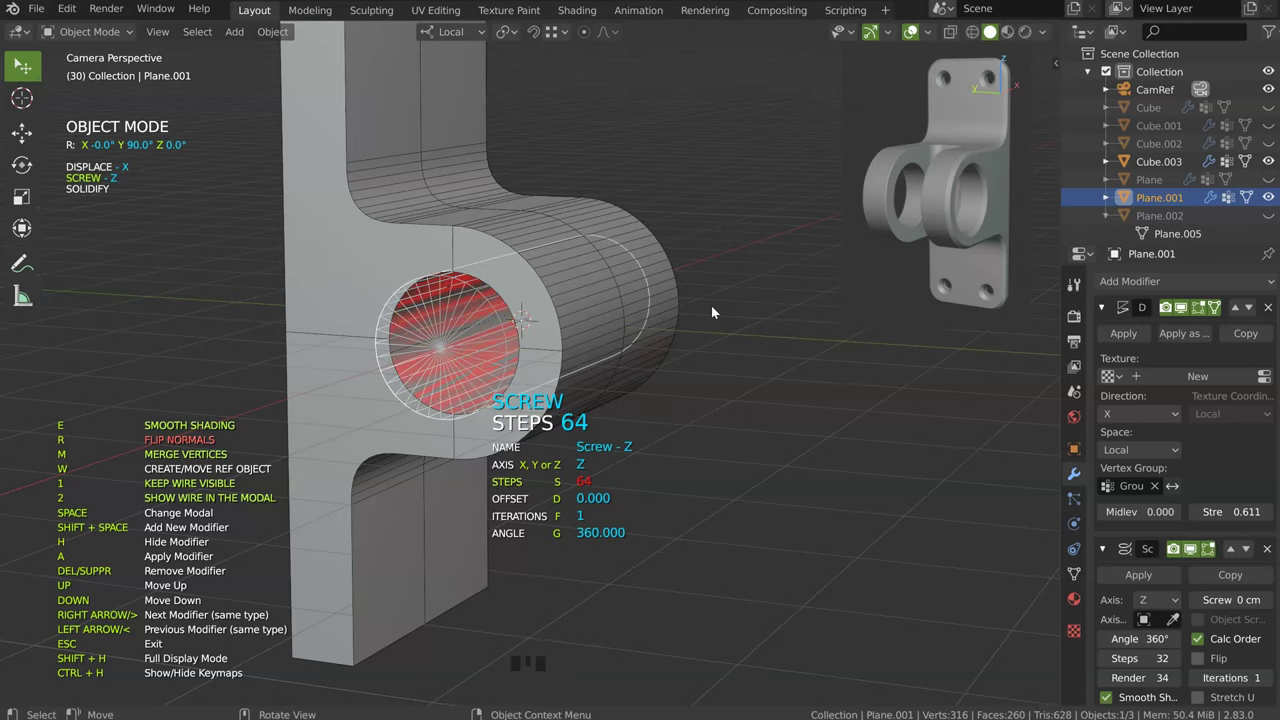
pyautogui.moveTo(476, 325); pyautogui.dragTo(418, 274)
pyautogui.click(418, 274)
pyautogui.moveTo(385, 305); pyautogui.dragTo(400, 322)
pyautogui.click(400, 322)
# Step: Start adjusting Cube.003's vertex-group bevel in the modifier modal
pyautogui.press('space')
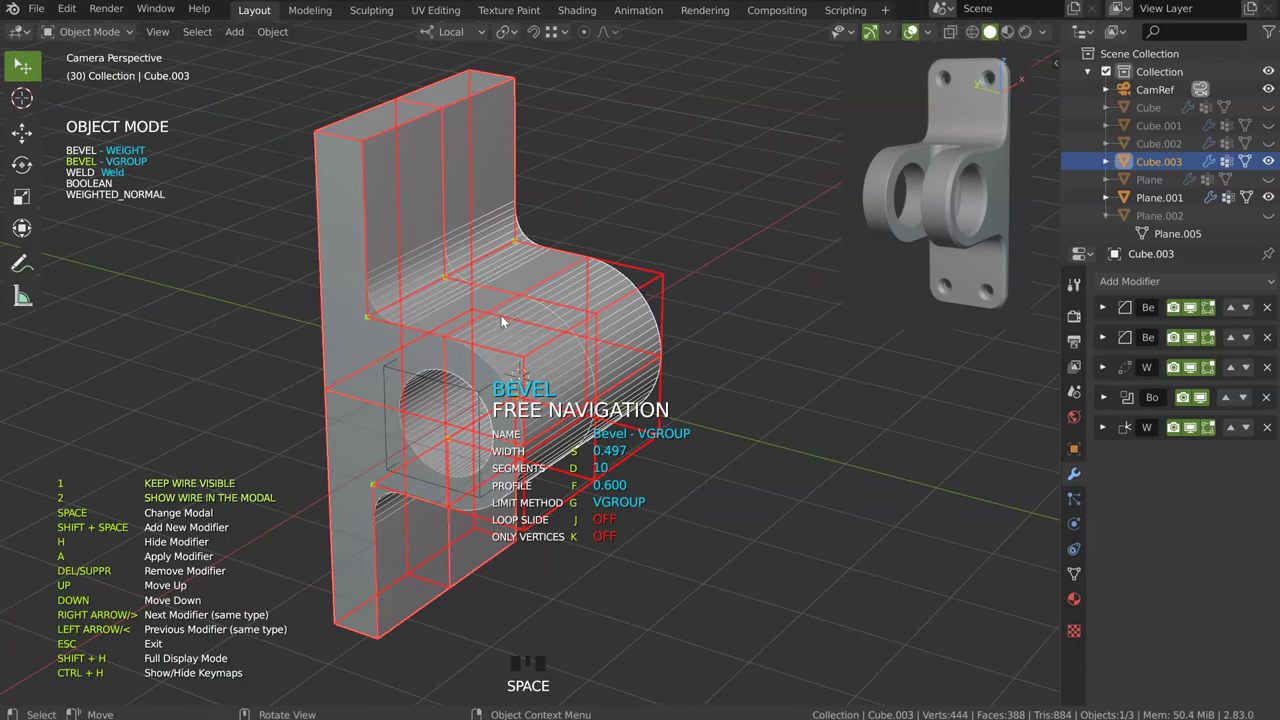
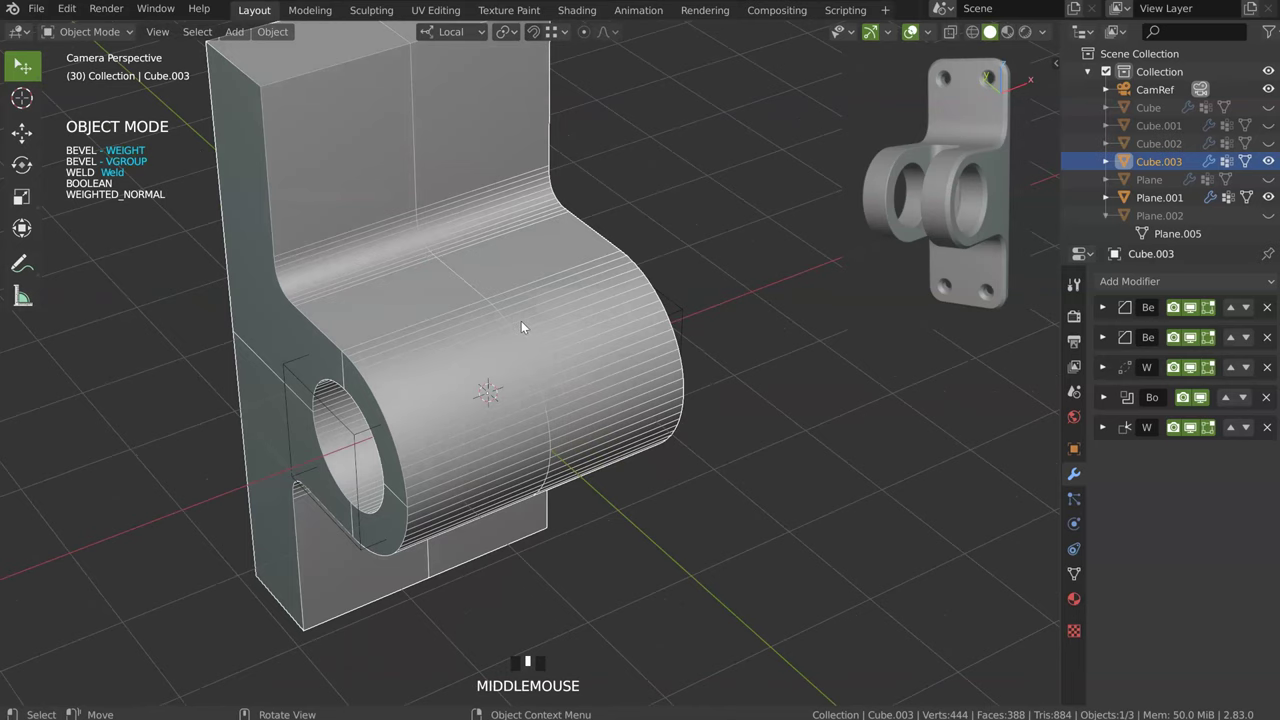
# Step: Draw a rectangle over the lug area in top view, mirror it, and stretch it lengthwise past the lug
pyautogui.press('KP_7')
pyautogui.moveTo(499, 349); pyautogui.dragTo(388, 327)
pyautogui.press('space')
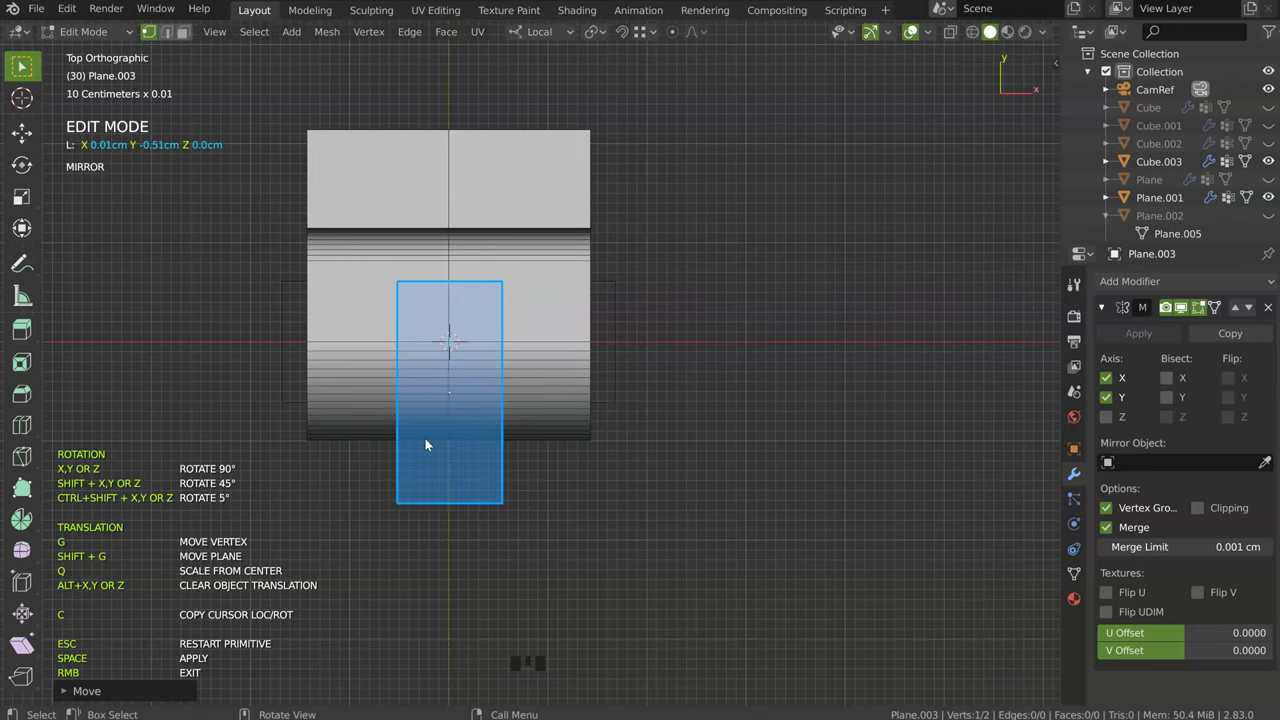
pyautogui.moveTo(394, 425); pyautogui.dragTo(556, 395)
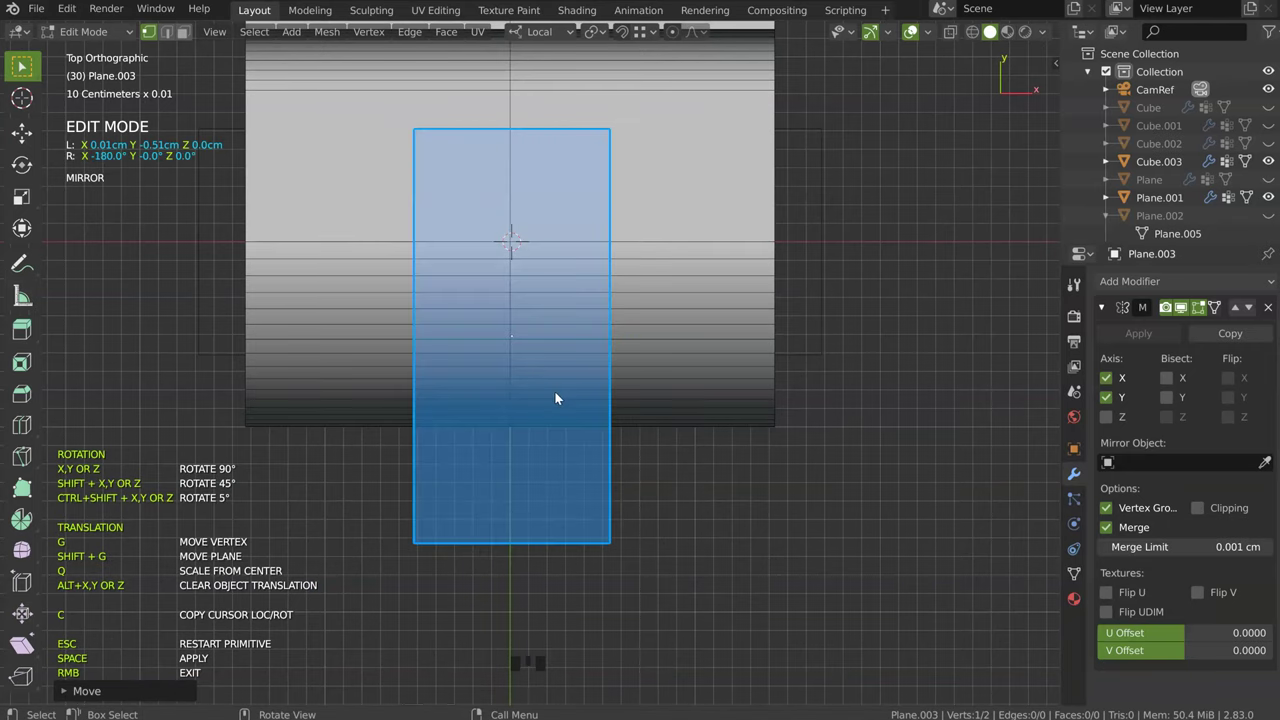
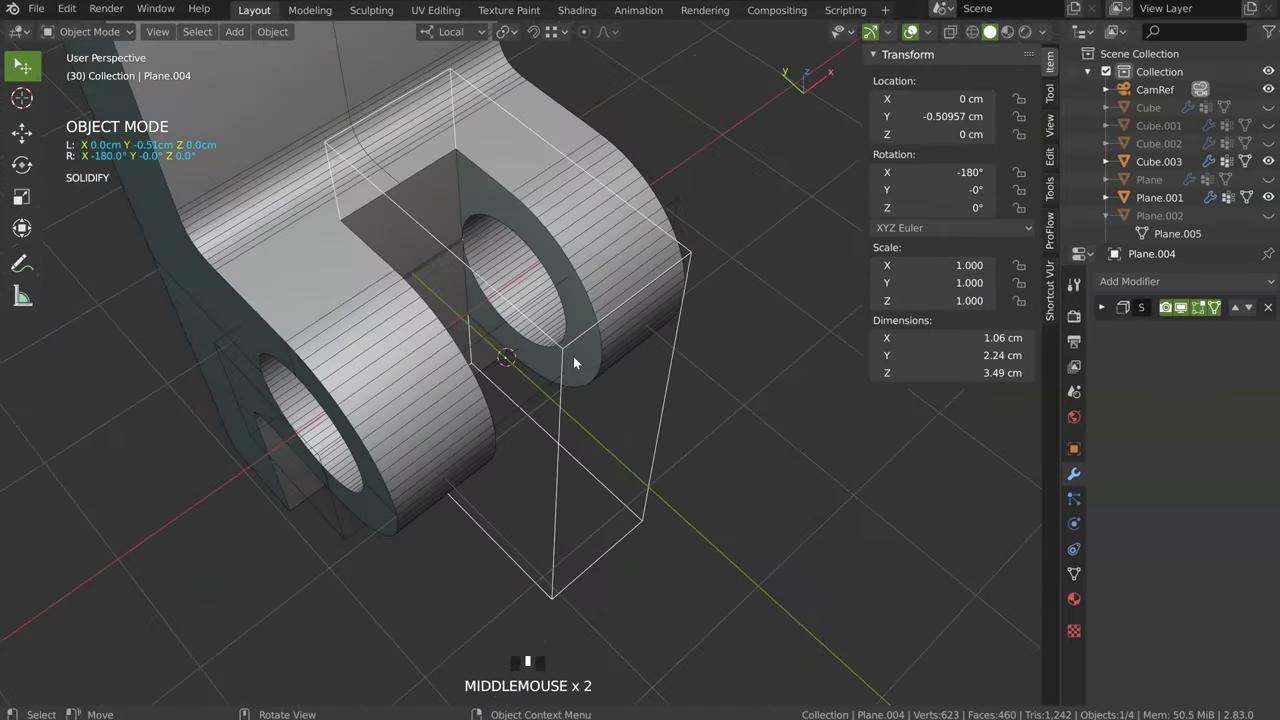
# Step: Slide the box cutter along Y, then add an Angle bevel and set its rounded-edge width
pyautogui.press('g')
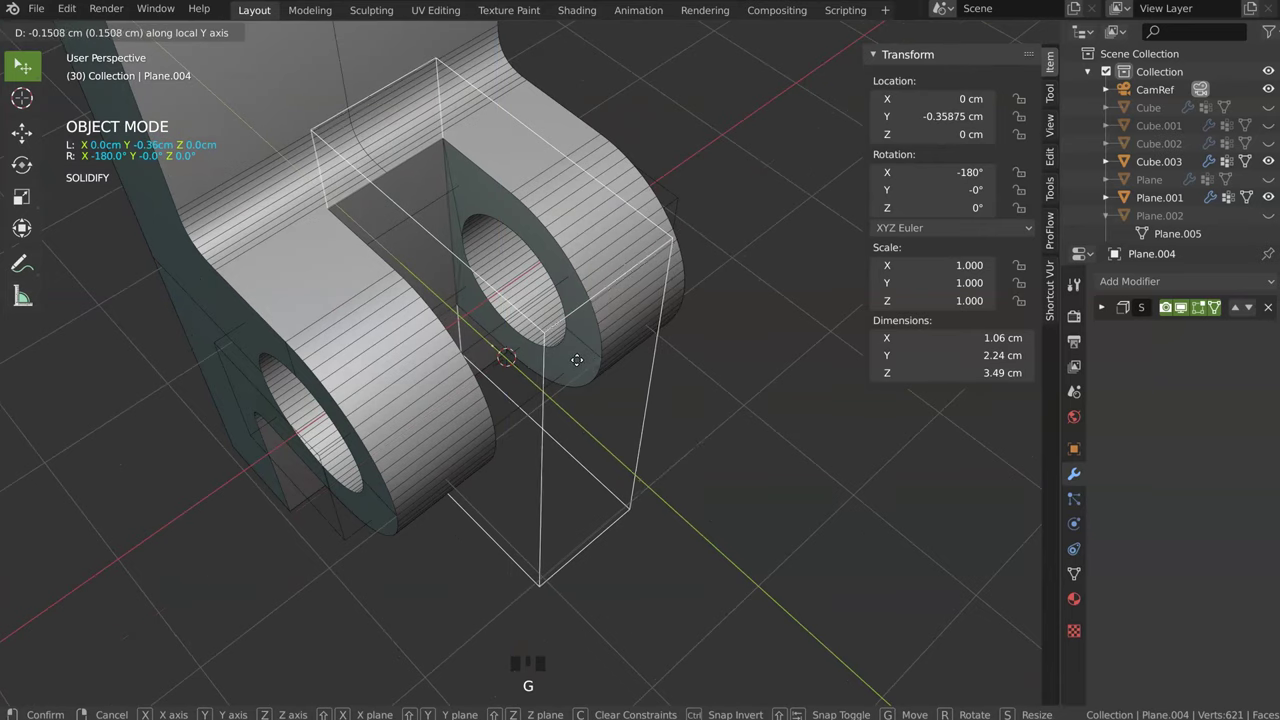
pyautogui.moveTo(547, 364); pyautogui.dragTo(582, 272)
pyautogui.press('space')
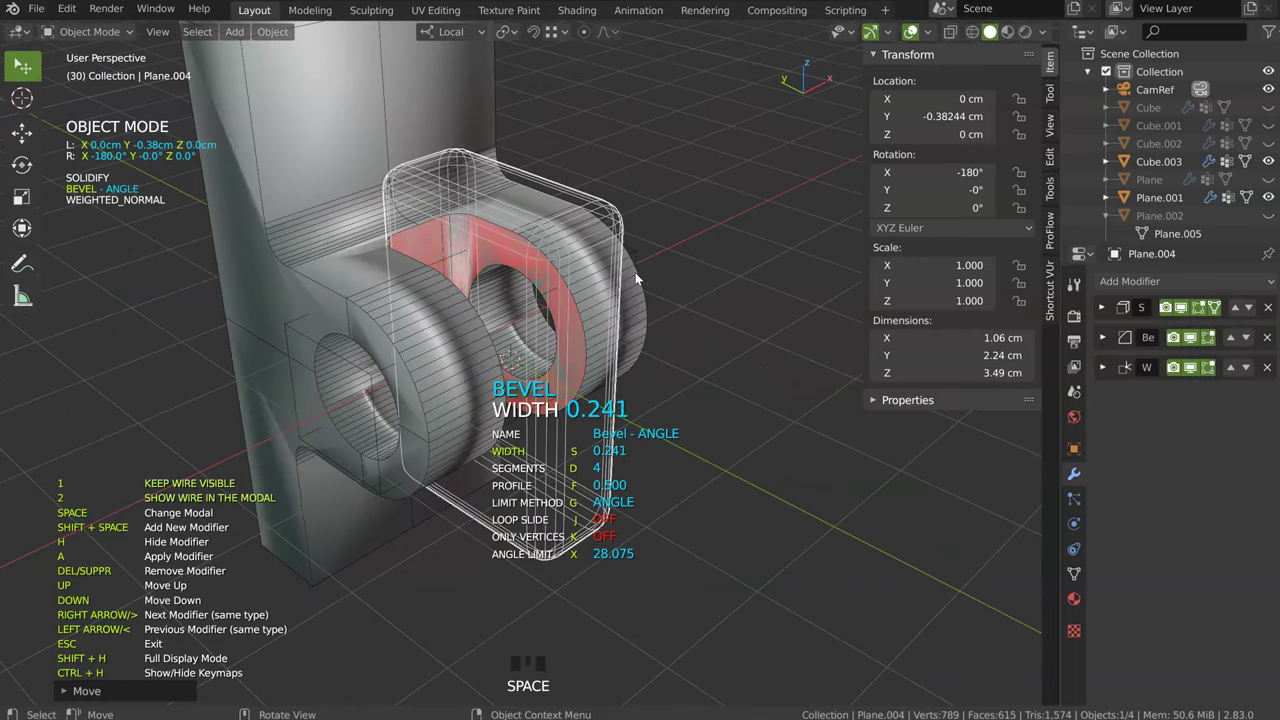
pyautogui.moveTo(630, 269); pyautogui.dragTo(301, 311)
pyautogui.moveTo(301, 311); pyautogui.dragTo(273, 280)
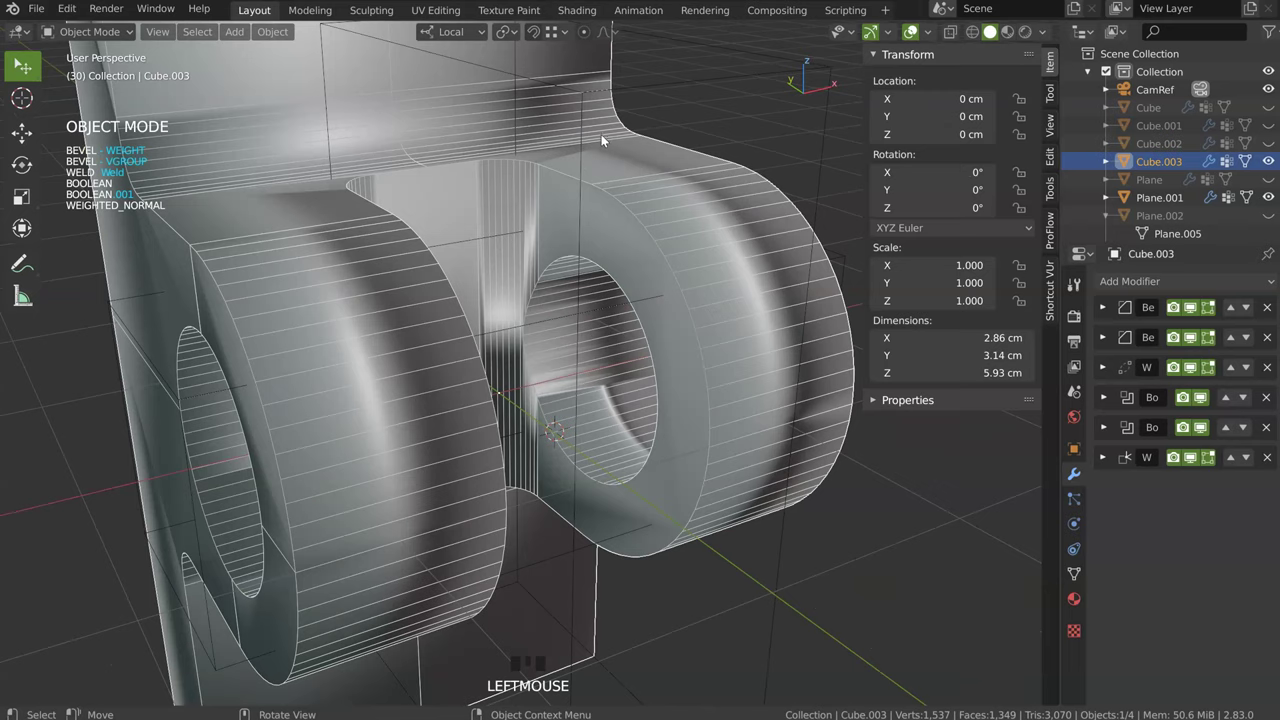
# Step: Add an angle-limited bevel of width 0.014 with 4 segments to soften the slot edges
pyautogui.moveTo(588, 146); pyautogui.dragTo(337, 305)
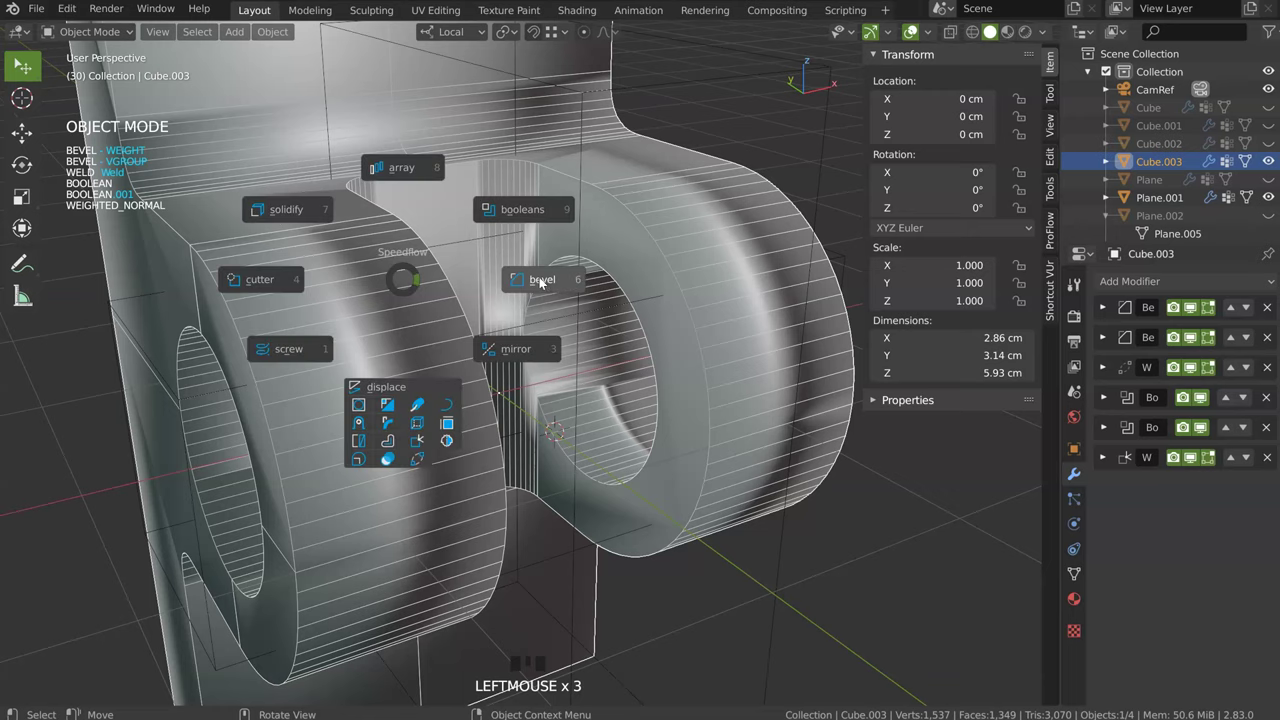
pyautogui.press('space')
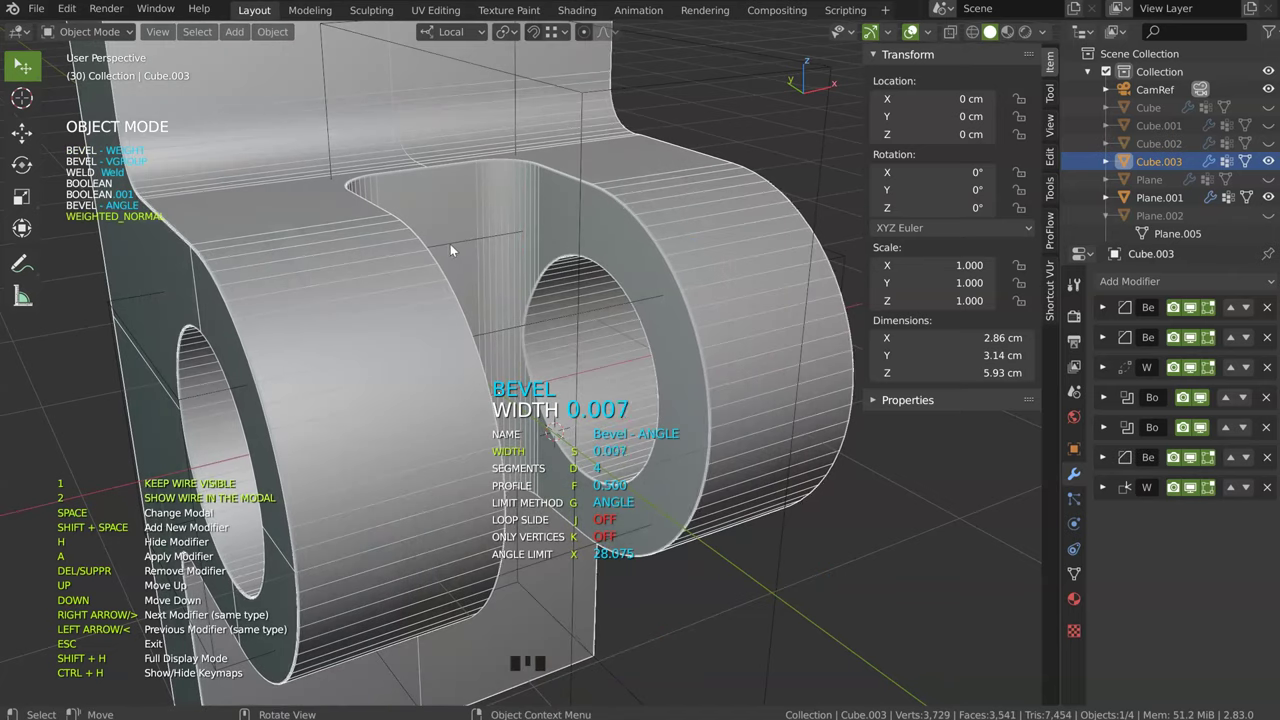
pyautogui.moveTo(460, 276); pyautogui.dragTo(630, 77)
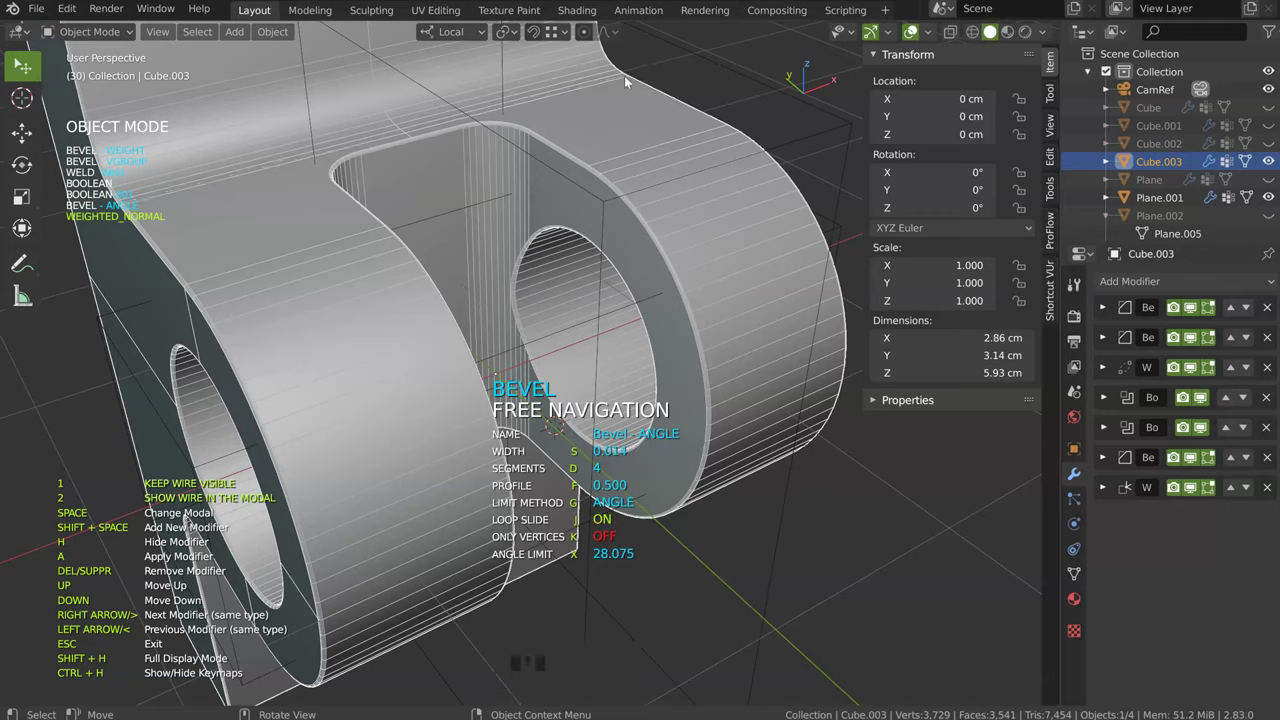
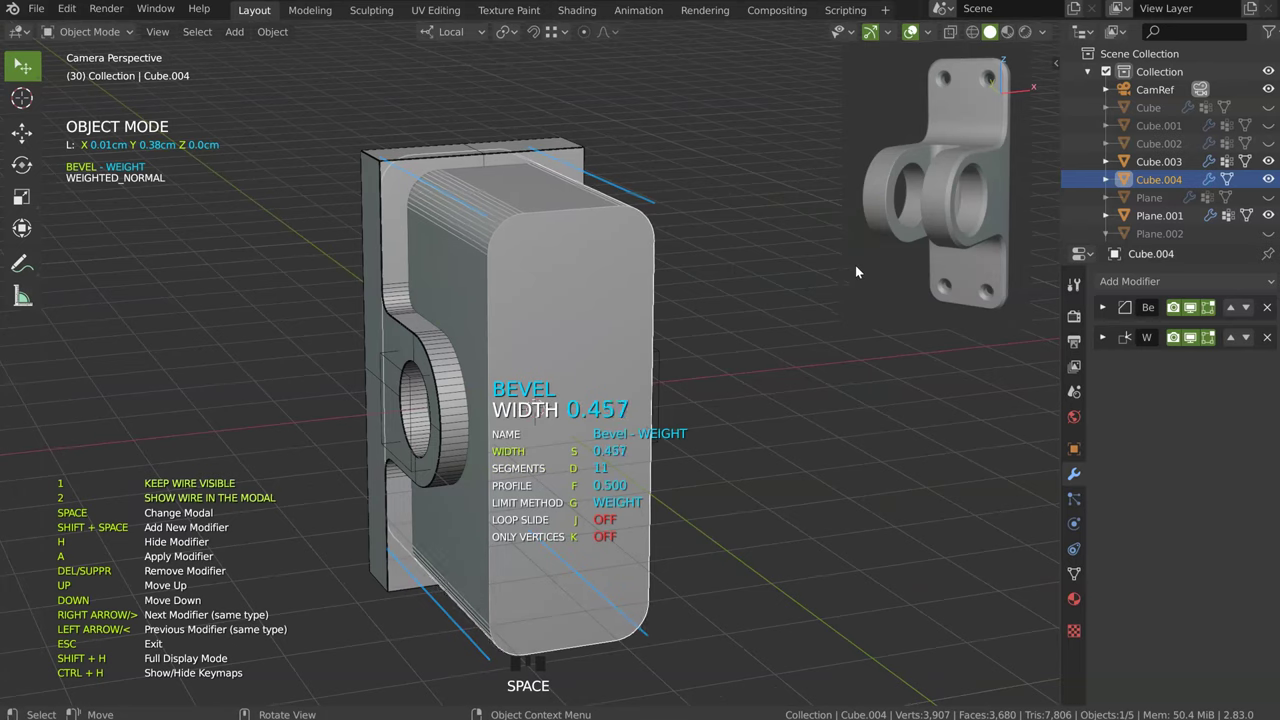
# Step: Position the block Cube.004 and make it a boolean cutter on the bracket
pyautogui.moveTo(540, 229); pyautogui.dragTo(383, 162)
pyautogui.moveTo(383, 162); pyautogui.dragTo(390, 215)
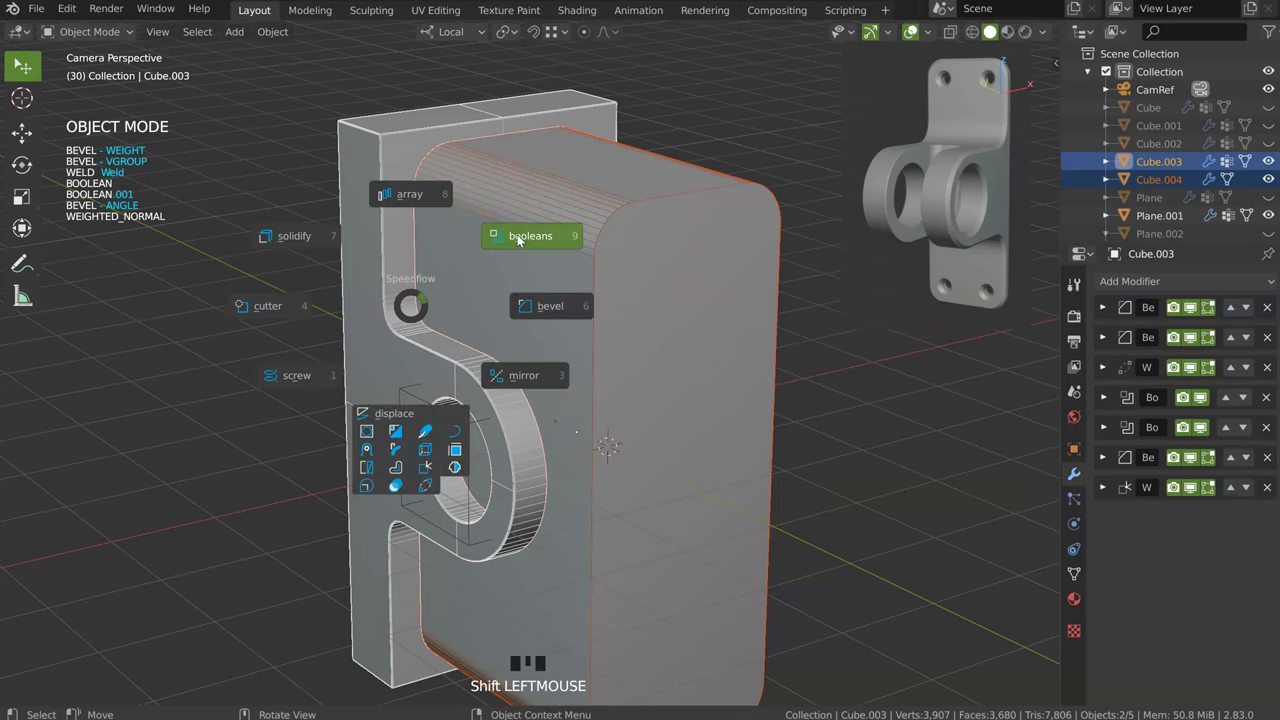
pyautogui.press('space')
# Step: Adjust the cutter block's corner rounding and check the lugs head-on
pyautogui.moveTo(561, 280); pyautogui.dragTo(507, 264)
pyautogui.moveTo(573, 185); pyautogui.dragTo(476, 207)
pyautogui.moveTo(439, 227); pyautogui.dragTo(645, 265)
pyautogui.press('space')
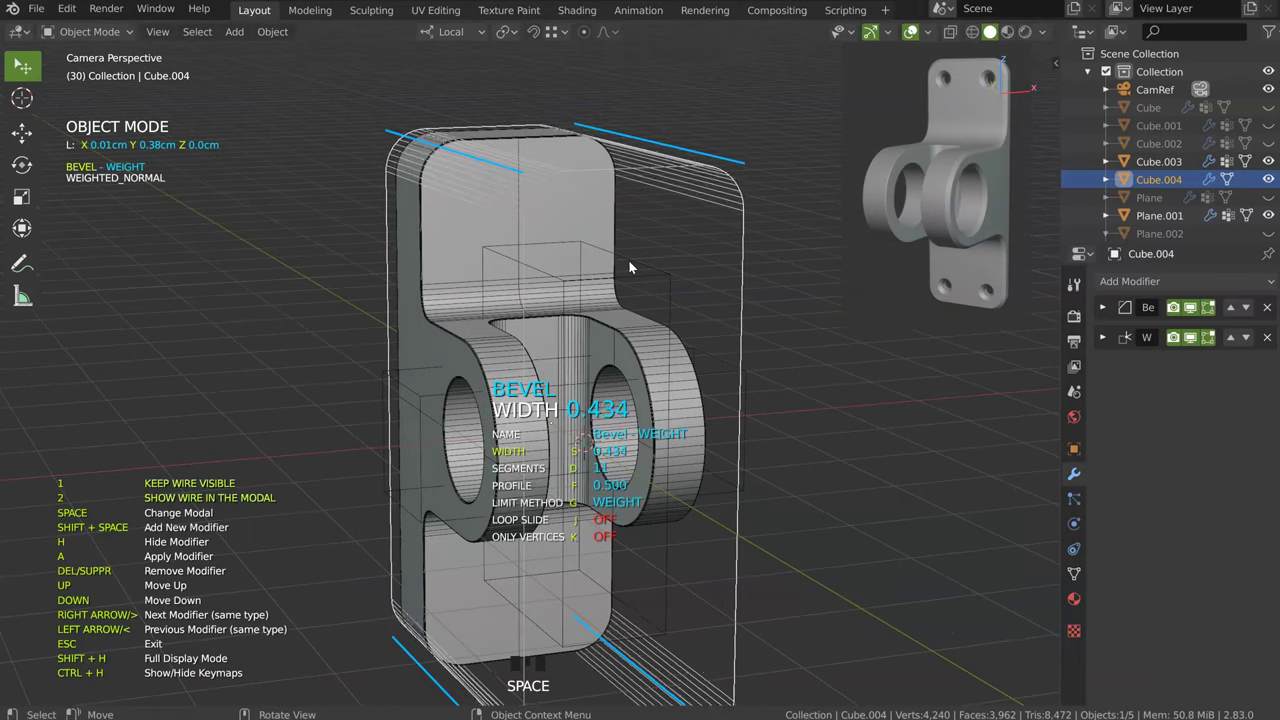
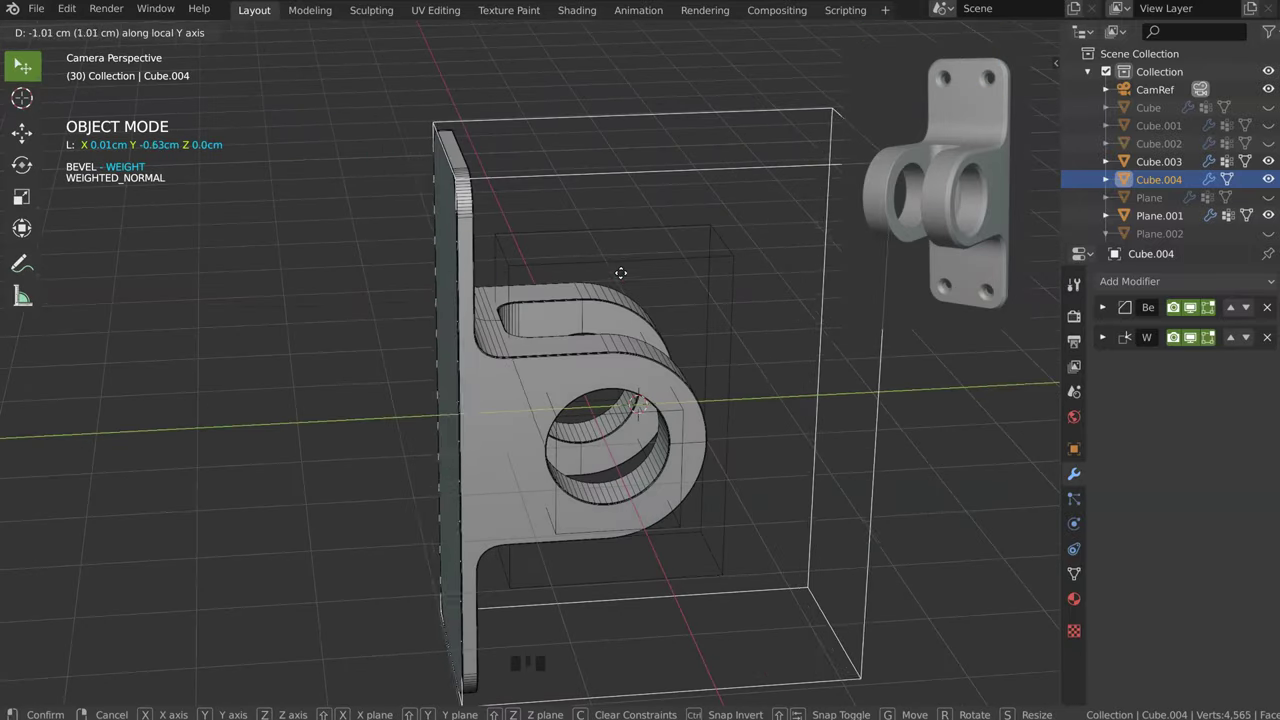
pyautogui.moveTo(552, 261); pyautogui.dragTo(610, 300)
# Step: On Cube.003, add an angle-limited bevel after the intersect boolean, width 0.066 with 1 segment
pyautogui.click(610, 300)
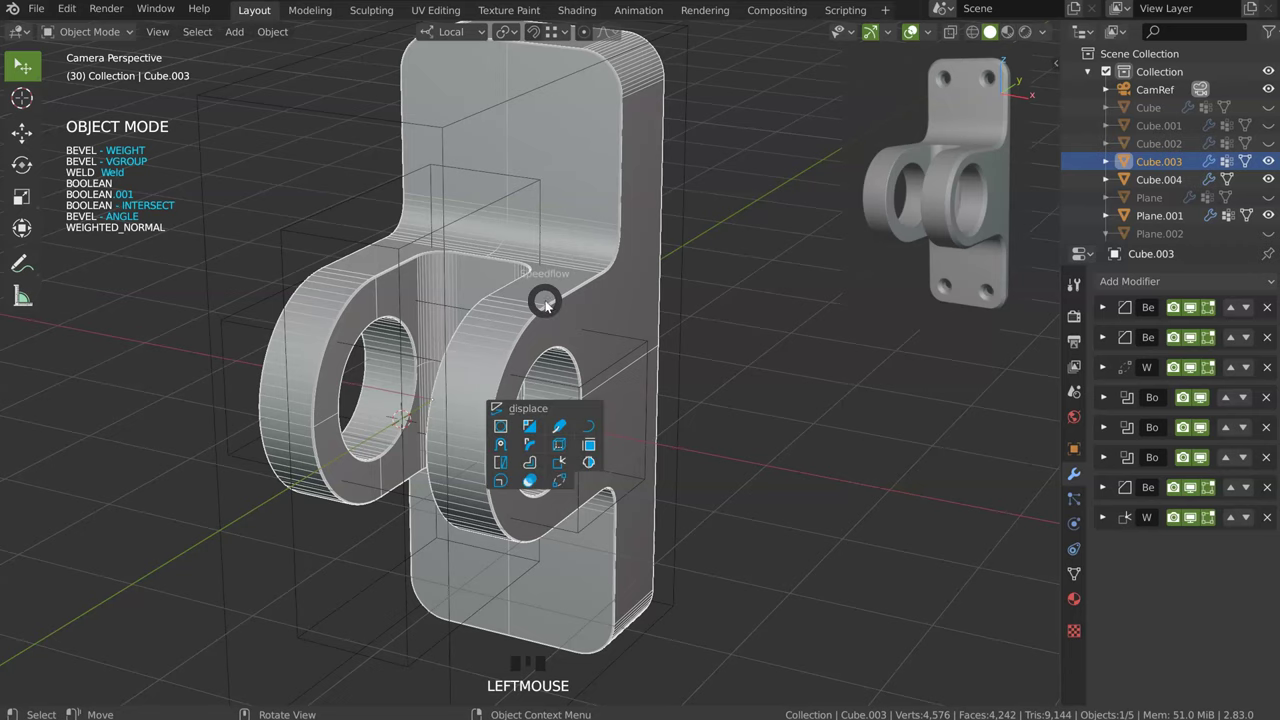
pyautogui.press('space')
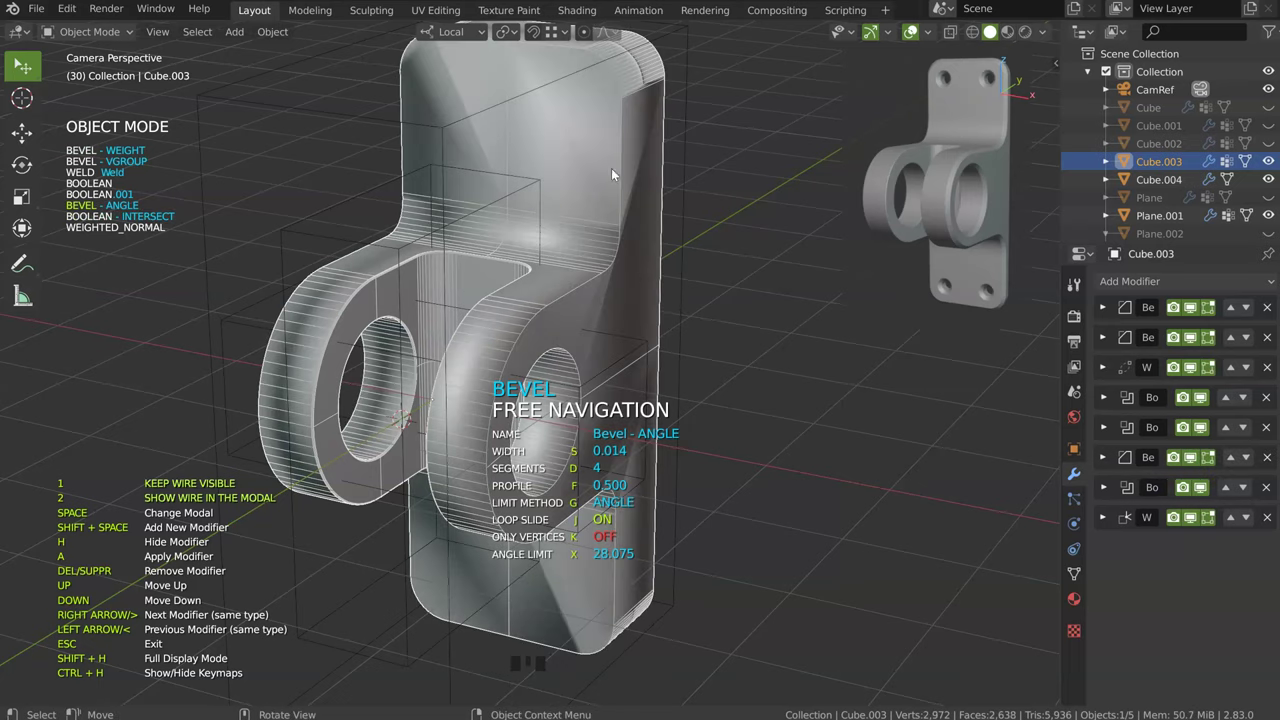
pyautogui.moveTo(596, 164); pyautogui.dragTo(122, 235)
pyautogui.moveTo(541, 356); pyautogui.dragTo(511, 213)
pyautogui.moveTo(527, 220); pyautogui.dragTo(541, 275)
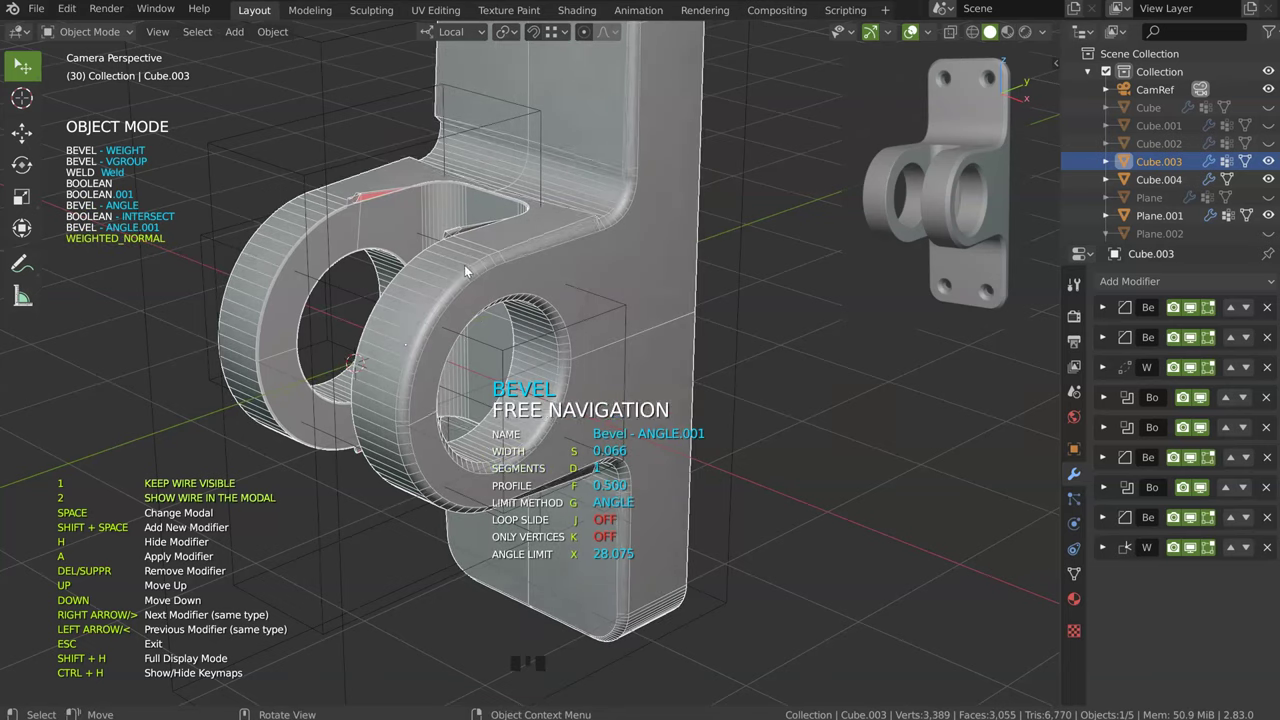
# Step: Add a third angle-limited bevel of width 0.004 to the bracket and inspect the edges
pyautogui.moveTo(454, 269); pyautogui.dragTo(442, 271)
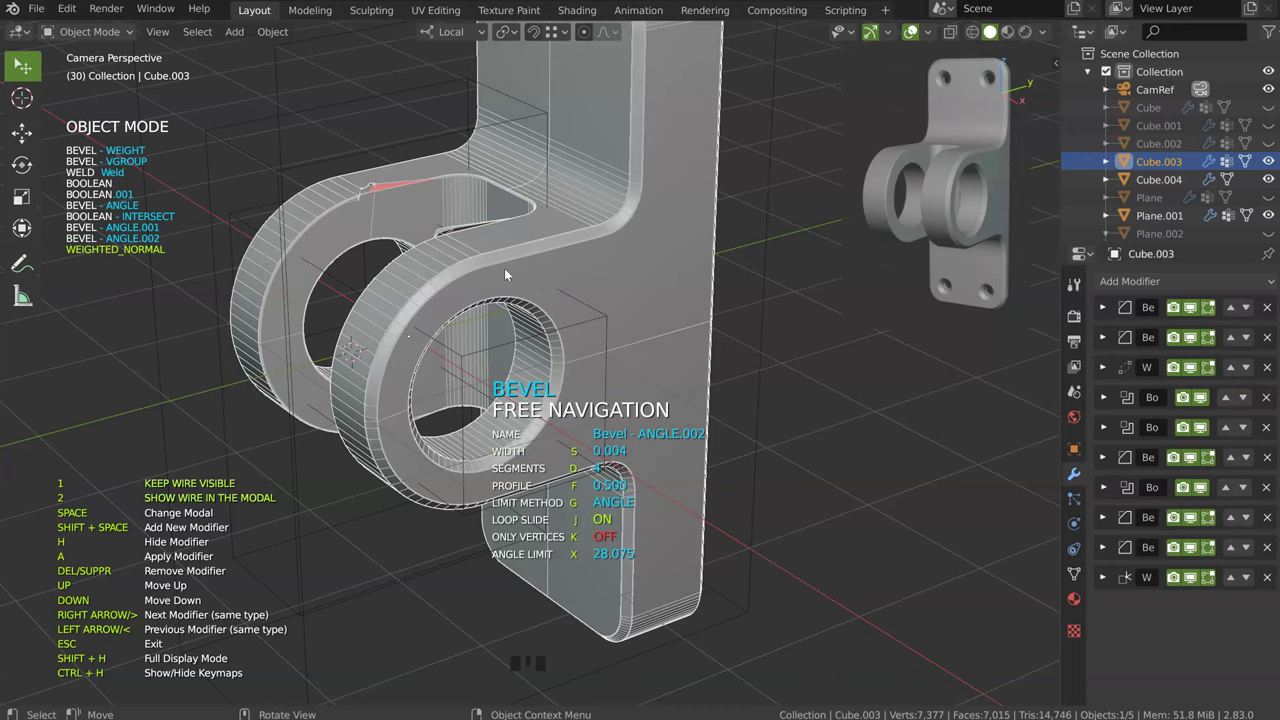
pyautogui.moveTo(446, 257); pyautogui.dragTo(480, 183)
pyautogui.click(480, 183)
pyautogui.moveTo(462, 187); pyautogui.dragTo(475, 307)
# Step: Edit Plane.004's geometry and shape it into a slot-cutter block
pyautogui.press('Tab')
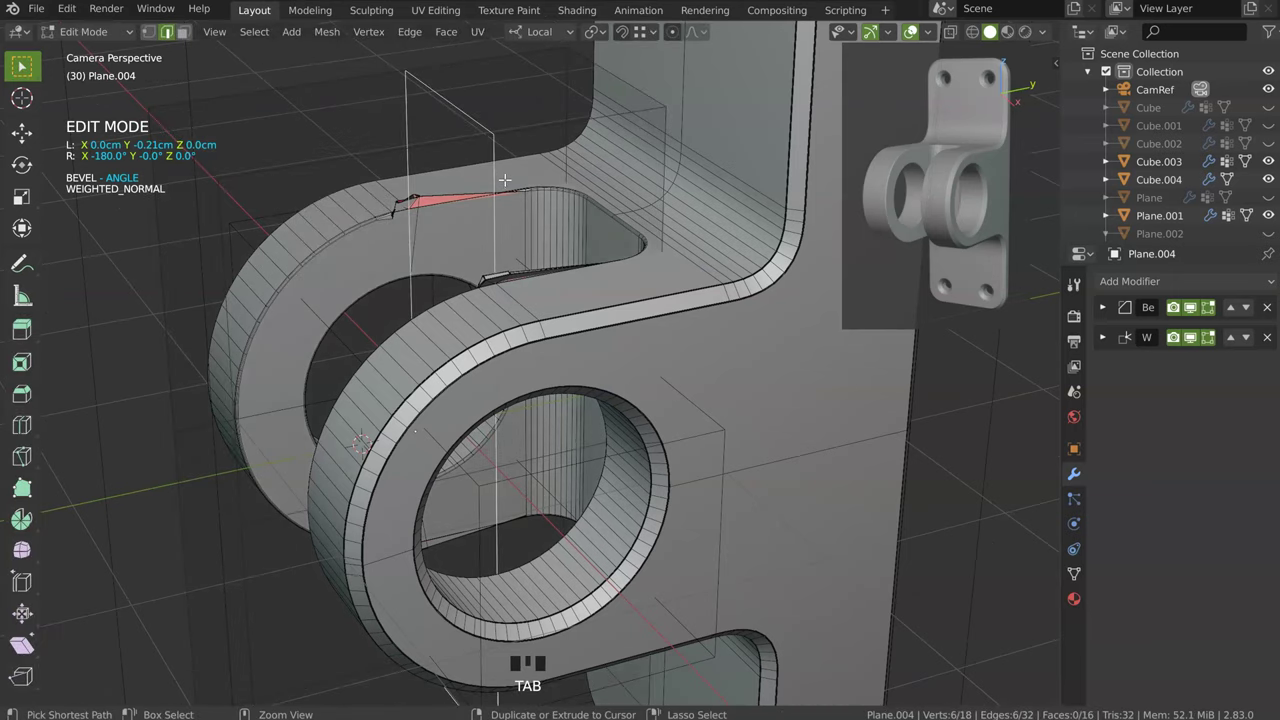
pyautogui.press('ctrl+x')
pyautogui.press('Tab')
pyautogui.moveTo(410, 230); pyautogui.dragTo(365, 181)
pyautogui.moveTo(365, 181); pyautogui.dragTo(323, 180)
# Step: Finish the cutter shape and make the bracket Cube.003 the active object
pyautogui.moveTo(335, 162); pyautogui.dragTo(672, 204)
pyautogui.click(672, 204)
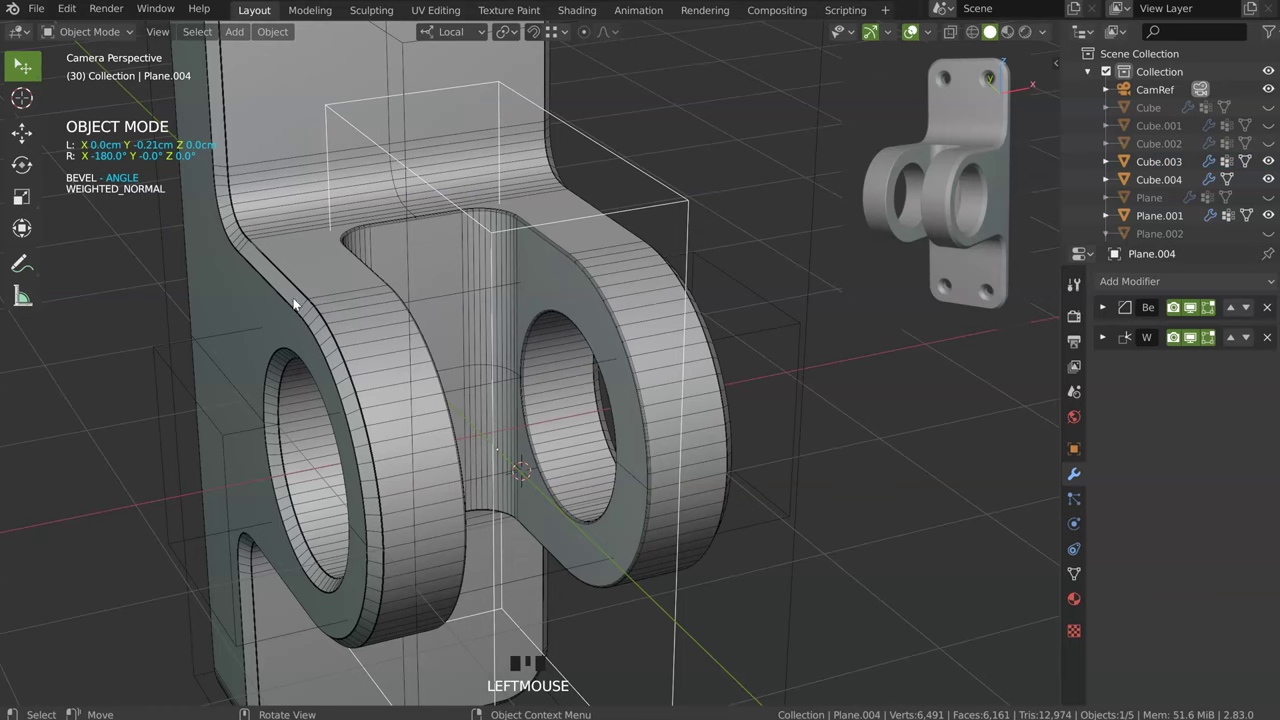
pyautogui.click(293, 297)
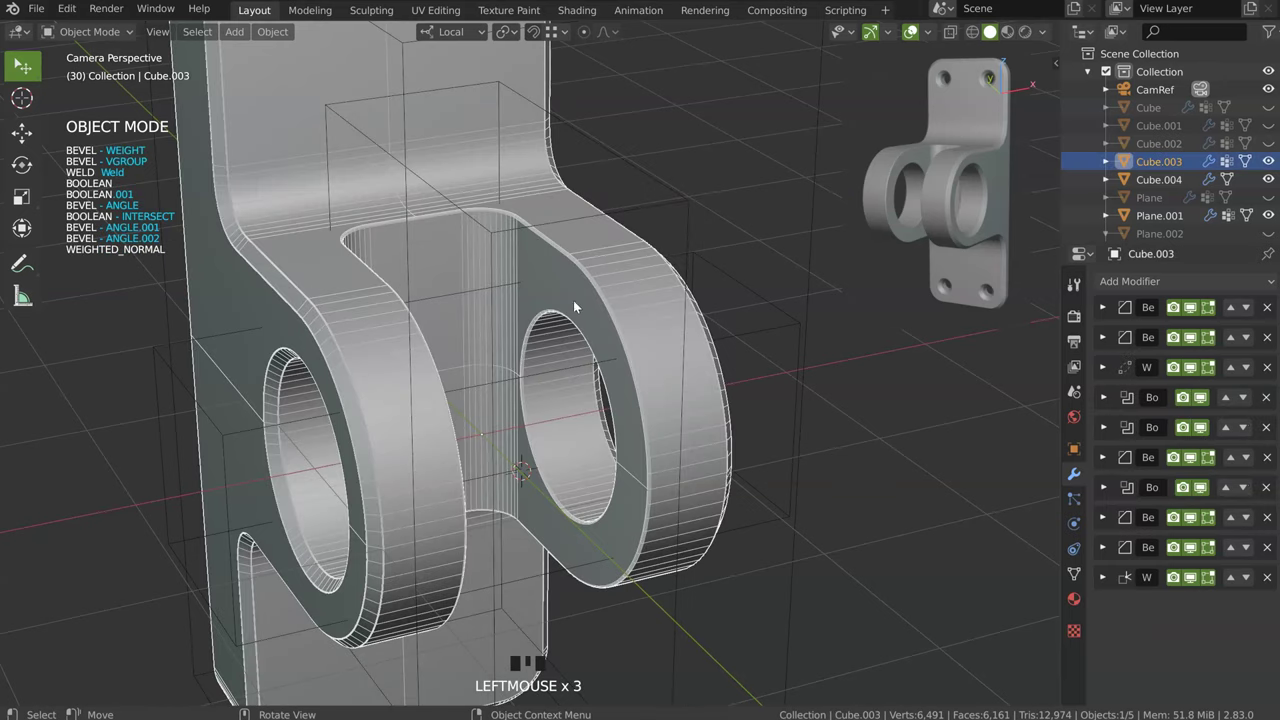
# Step: Assign the cutter as a boolean on bracket Cube.003 and review its modifier stack
pyautogui.press('space')
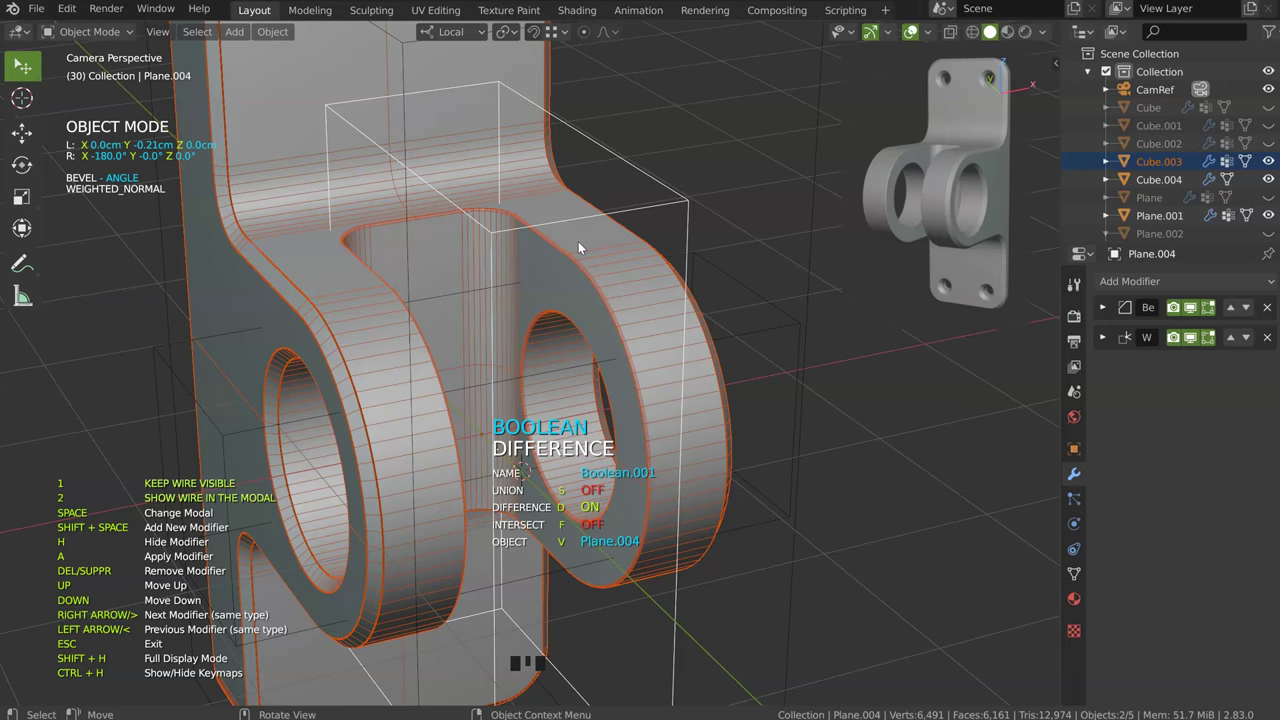
pyautogui.click(614, 291)
pyautogui.press("'")
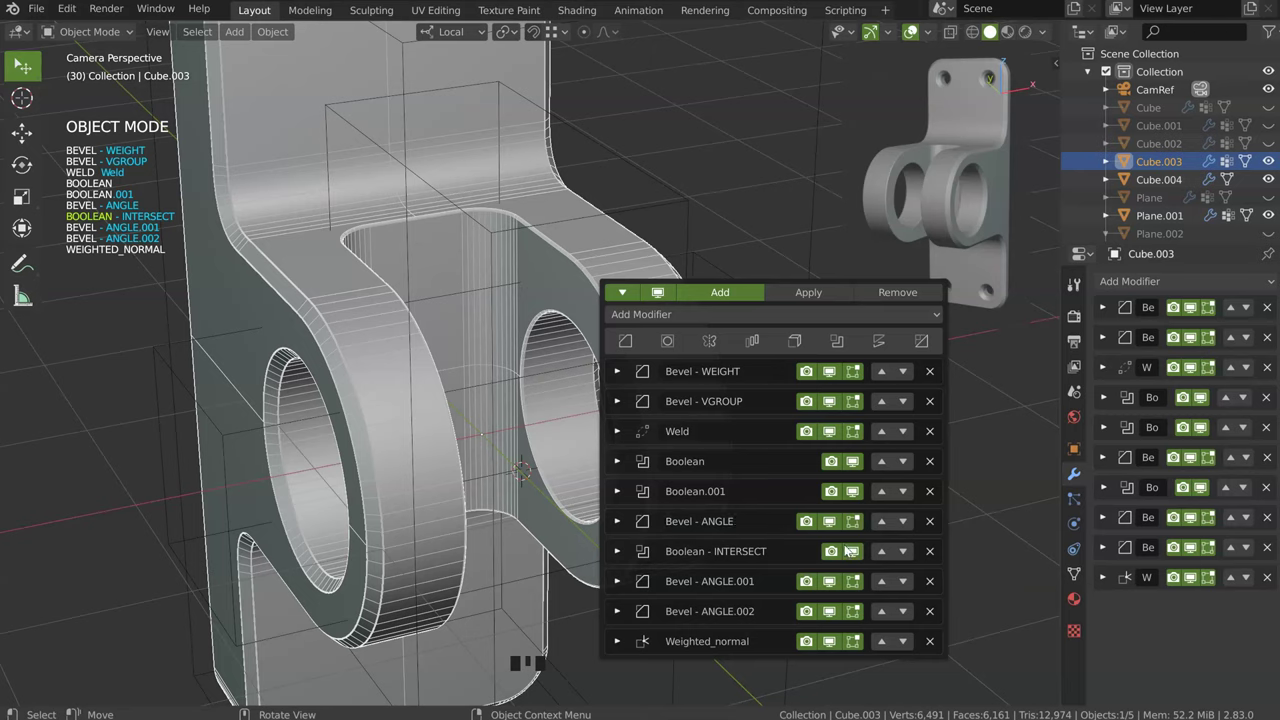
pyautogui.moveTo(547, 267); pyautogui.dragTo(491, 344)
pyautogui.click(491, 344)
# Step: Switch to Top Orthographic view over the bracket, ready to draw a new cutter
pyautogui.moveTo(470, 341); pyautogui.dragTo(640, 179)
pyautogui.press('KP_7')
pyautogui.moveTo(609, 290); pyautogui.dragTo(416, 330)
# Step: Draw a rectangular cutter plane over the back plate top and solidify it for thickness
pyautogui.press('space')
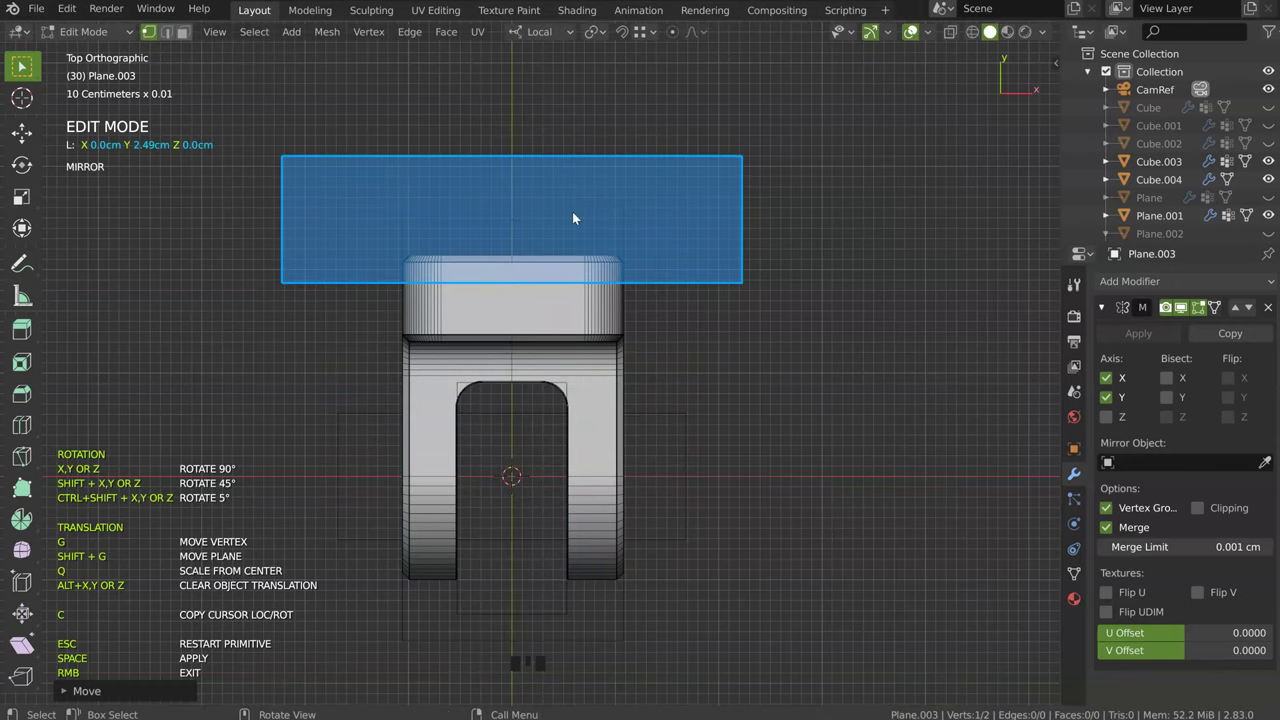
pyautogui.moveTo(615, 286); pyautogui.dragTo(1028, 342)
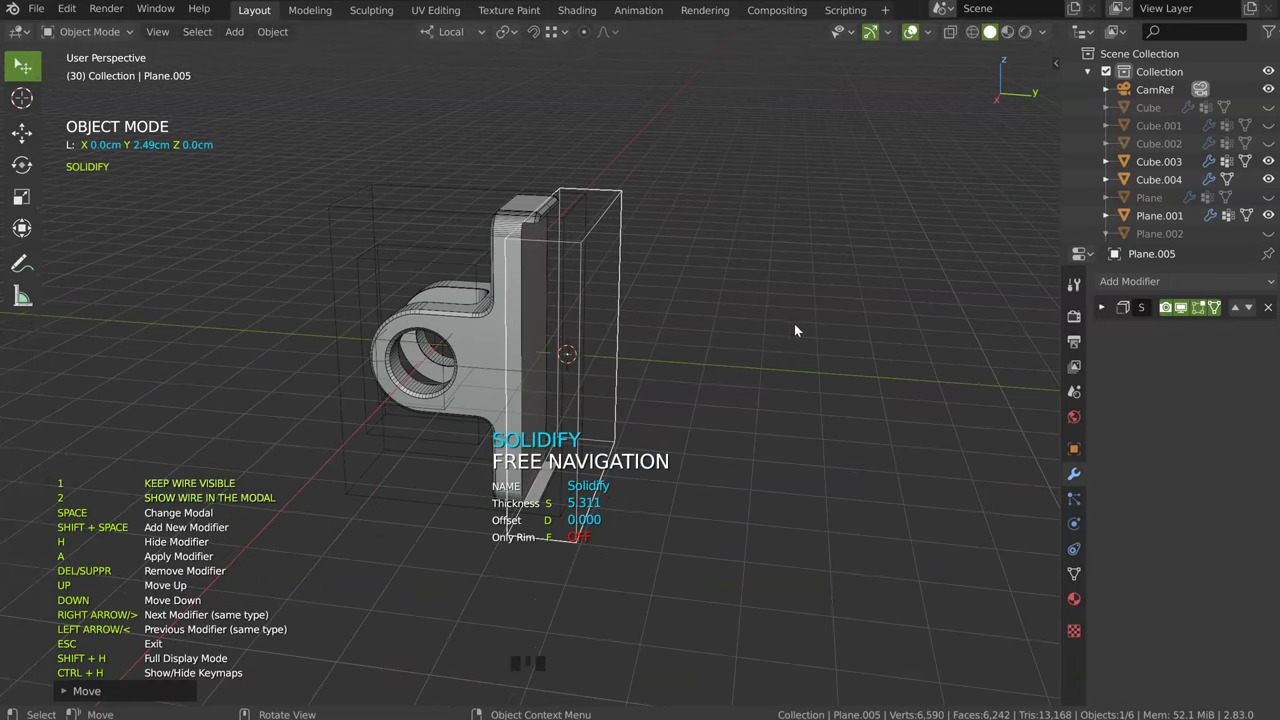
pyautogui.moveTo(693, 318); pyautogui.dragTo(822, 382)
pyautogui.click(822, 382)
pyautogui.moveTo(815, 384); pyautogui.dragTo(778, 286)
pyautogui.click(778, 286)
# Step: Slide the cutter 2.2 cm along local Y and add it as a boolean on Cube.003
pyautogui.press('g')
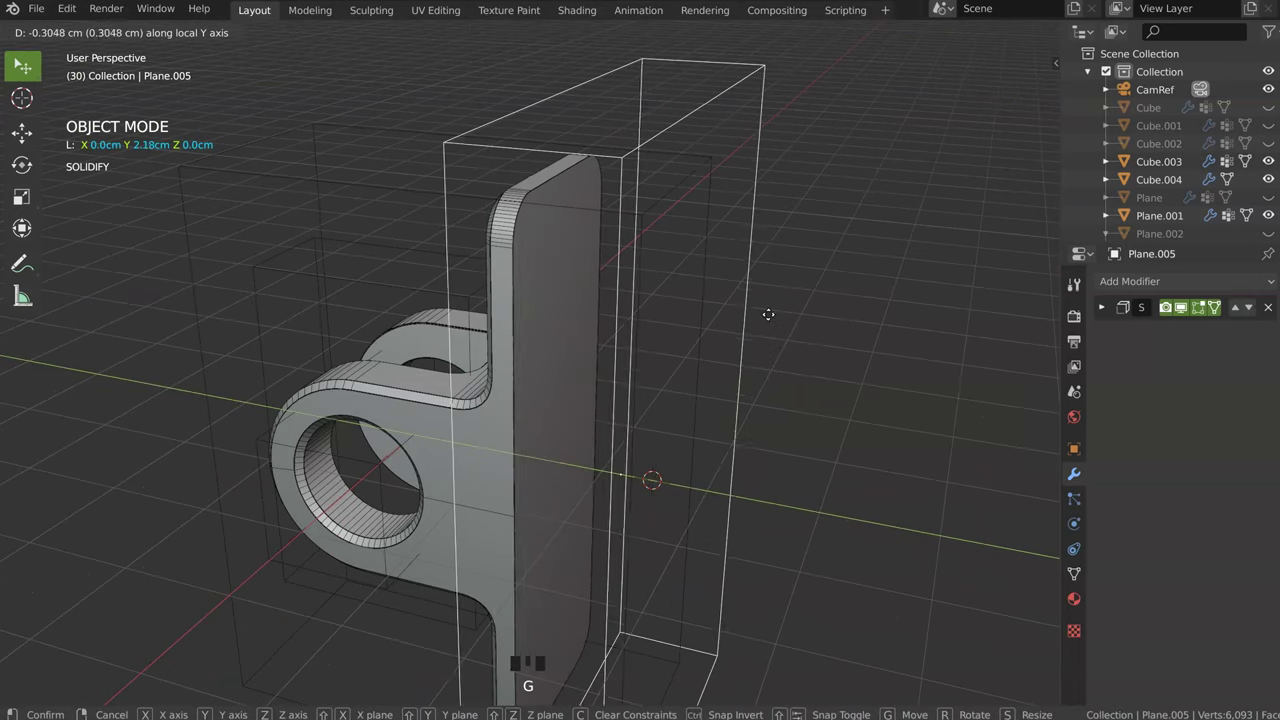
pyautogui.moveTo(593, 309); pyautogui.dragTo(709, 328)
pyautogui.click(709, 328)
pyautogui.moveTo(648, 330); pyautogui.dragTo(467, 340)
pyautogui.click(467, 340)
pyautogui.moveTo(449, 336); pyautogui.dragTo(718, 251)
pyautogui.moveTo(718, 251); pyautogui.dragTo(656, 334)
pyautogui.press('x')
pyautogui.click(578, 328)
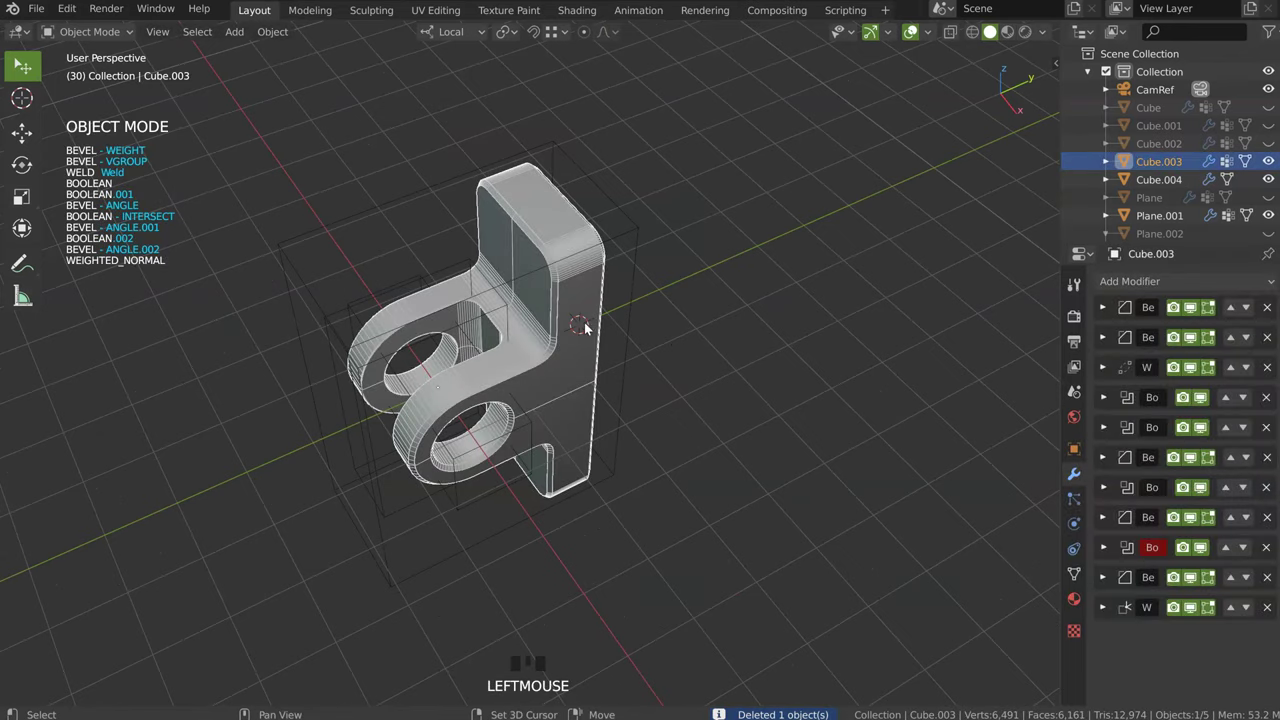
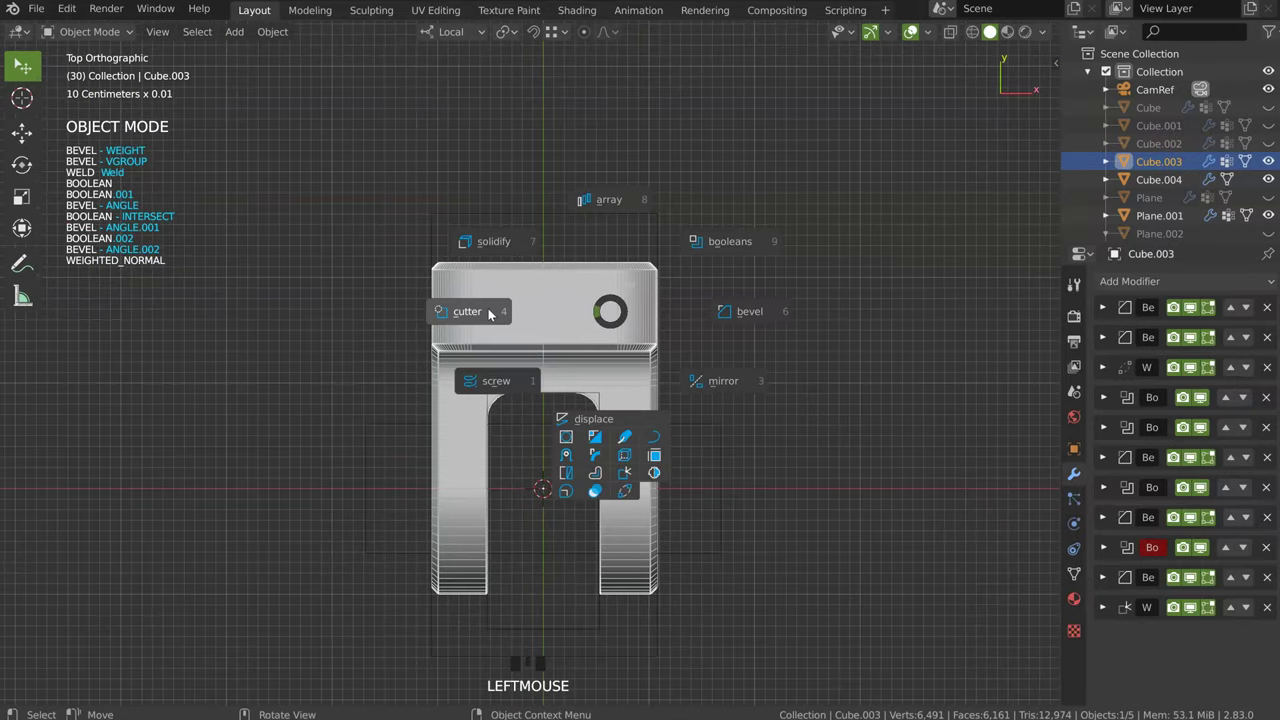
# Step: Redraw cutter Plane.005 solidified 5.3 thick, push it to Y 2.26 cm and reselect Cube.003
pyautogui.press('space')
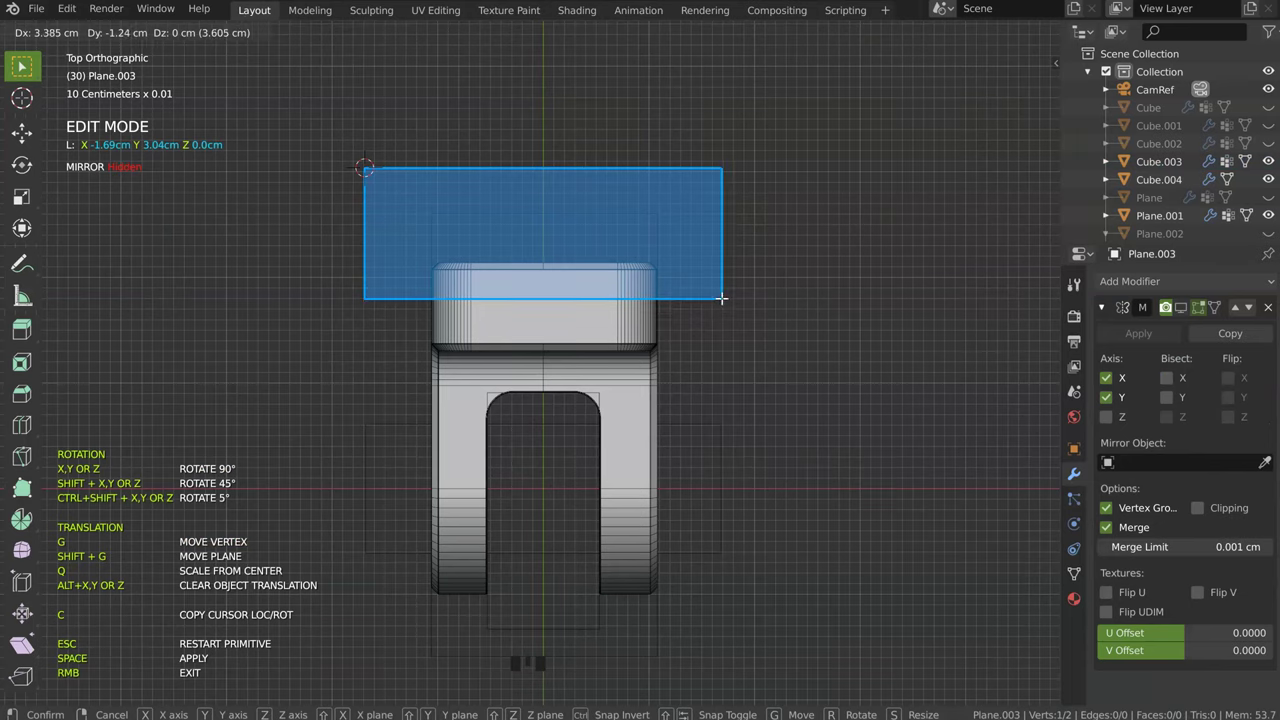
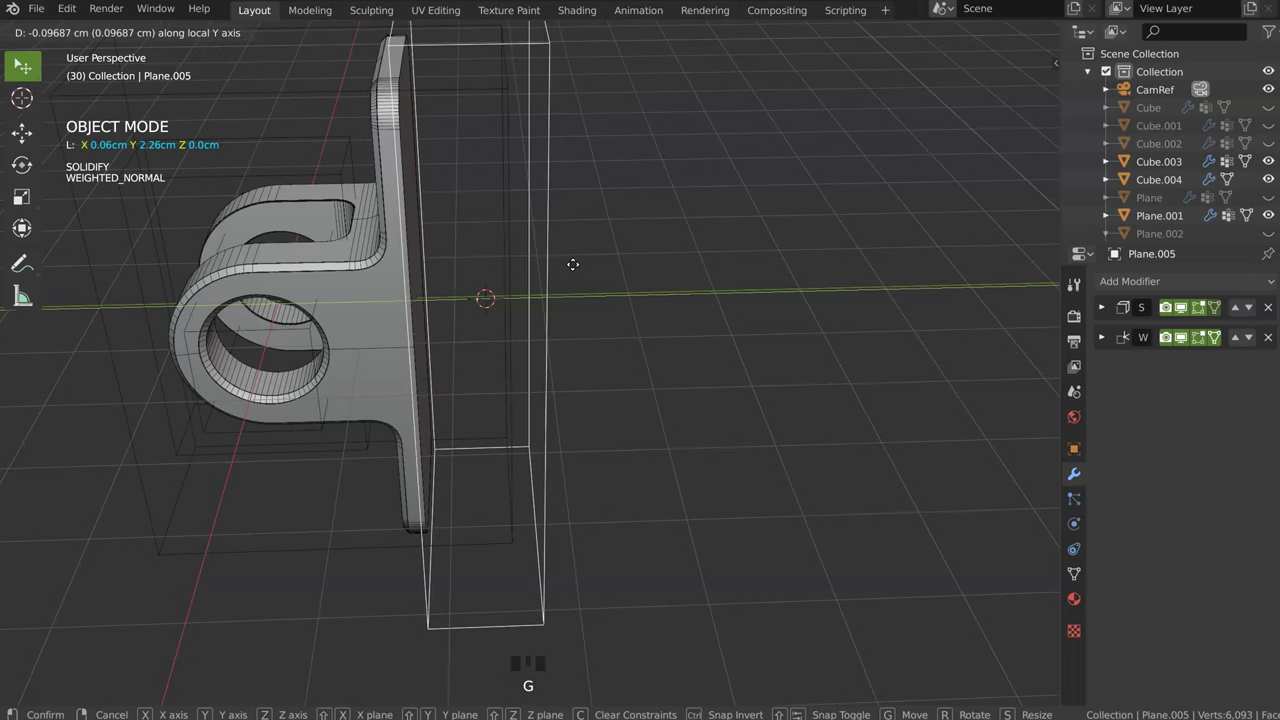
pyautogui.moveTo(482, 296); pyautogui.dragTo(607, 288)
pyautogui.click(607, 288)
pyautogui.moveTo(588, 280); pyautogui.dragTo(720, 202)
pyautogui.moveTo(720, 202); pyautogui.dragTo(447, 287)
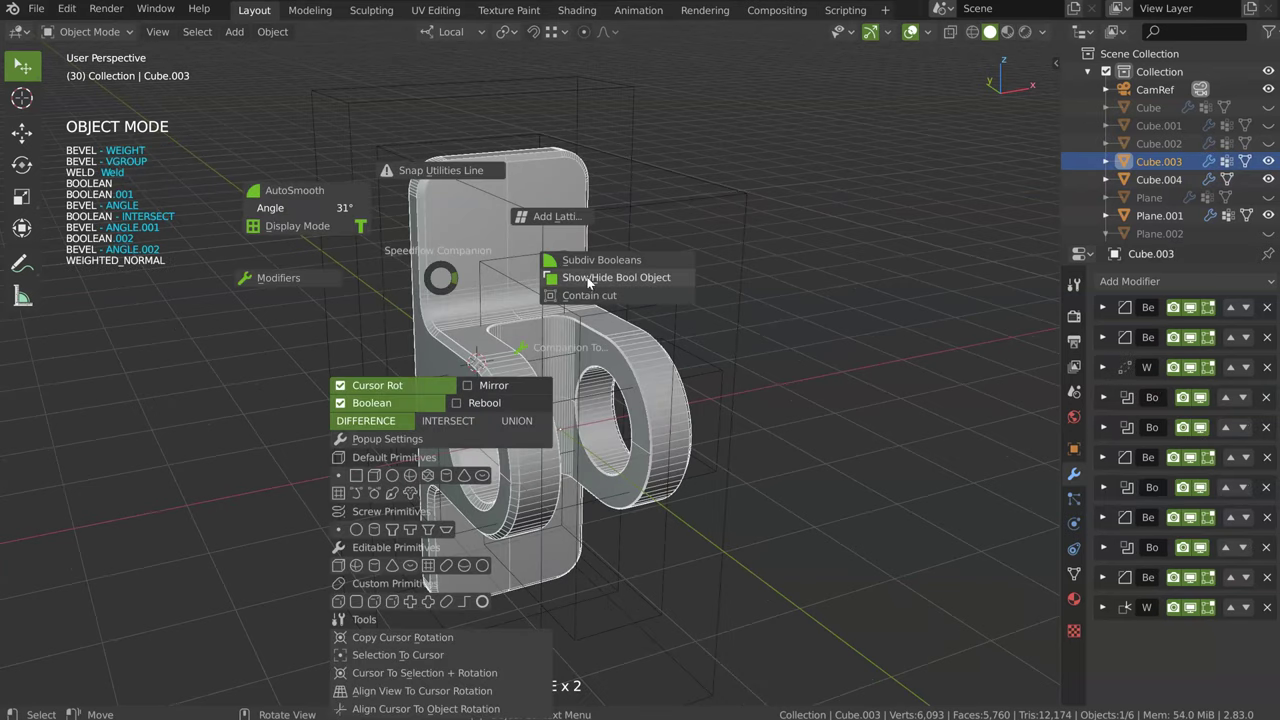
# Step: Toggle Show/Hide Bool Object in the Speedflow Companion popup and exit it
pyautogui.press('shift+q')
pyautogui.moveTo(476, 272); pyautogui.dragTo(392, 259)
pyautogui.rightClick(392, 259)
pyautogui.moveTo(454, 319); pyautogui.dragTo(337, 296)
pyautogui.moveTo(337, 296); pyautogui.dragTo(325, 319)
pyautogui.moveTo(325, 319); pyautogui.dragTo(395, 399)
pyautogui.moveTo(395, 399); pyautogui.dragTo(367, 368)
# Step: Hide the remaining cutter objects so only the bracket's back plate shows
pyautogui.moveTo(367, 368); pyautogui.dragTo(478, 371)
pyautogui.moveTo(478, 371); pyautogui.dragTo(236, 317)
pyautogui.moveTo(236, 317); pyautogui.dragTo(522, 286)
pyautogui.moveTo(522, 286); pyautogui.dragTo(581, 233)
pyautogui.moveTo(604, 241); pyautogui.dragTo(494, 295)
pyautogui.rightClick(494, 295)
pyautogui.press('KP_3')
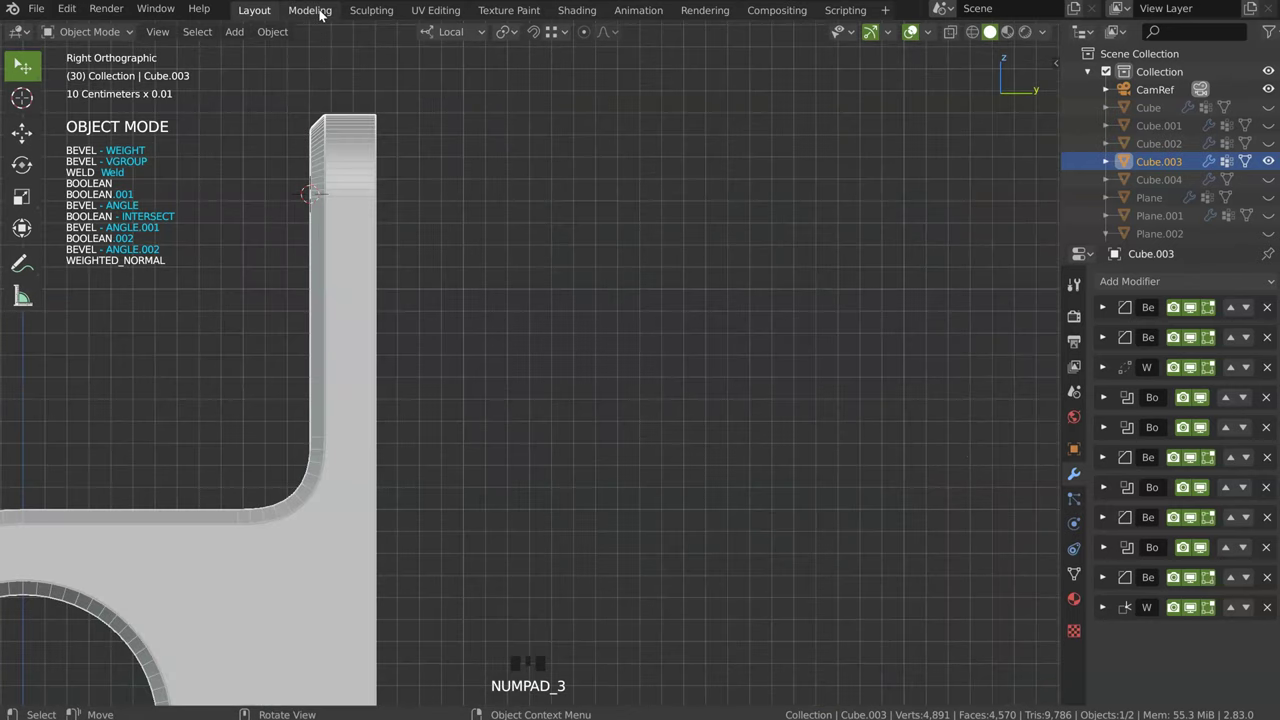
# Step: View the back plate from front orthographic and place the 3D cursor in its upper-left corner
pyautogui.press('KP_1')
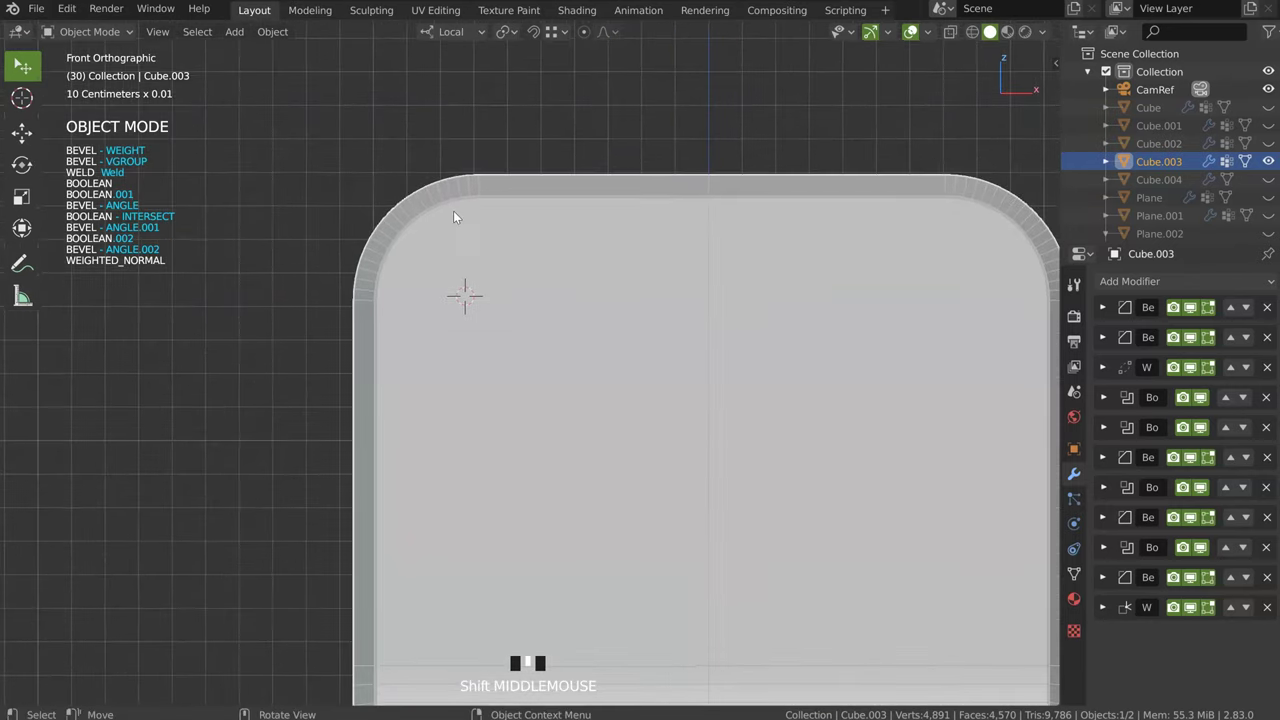
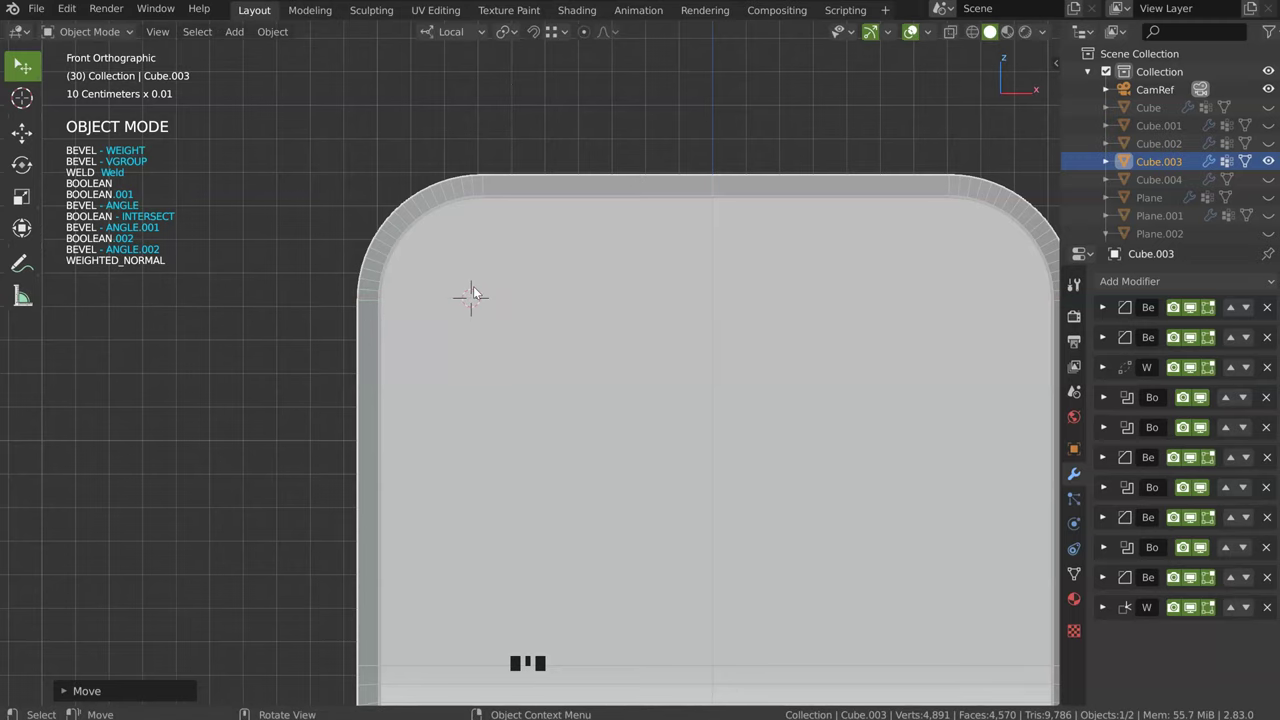
pyautogui.moveTo(498, 287); pyautogui.dragTo(464, 282)
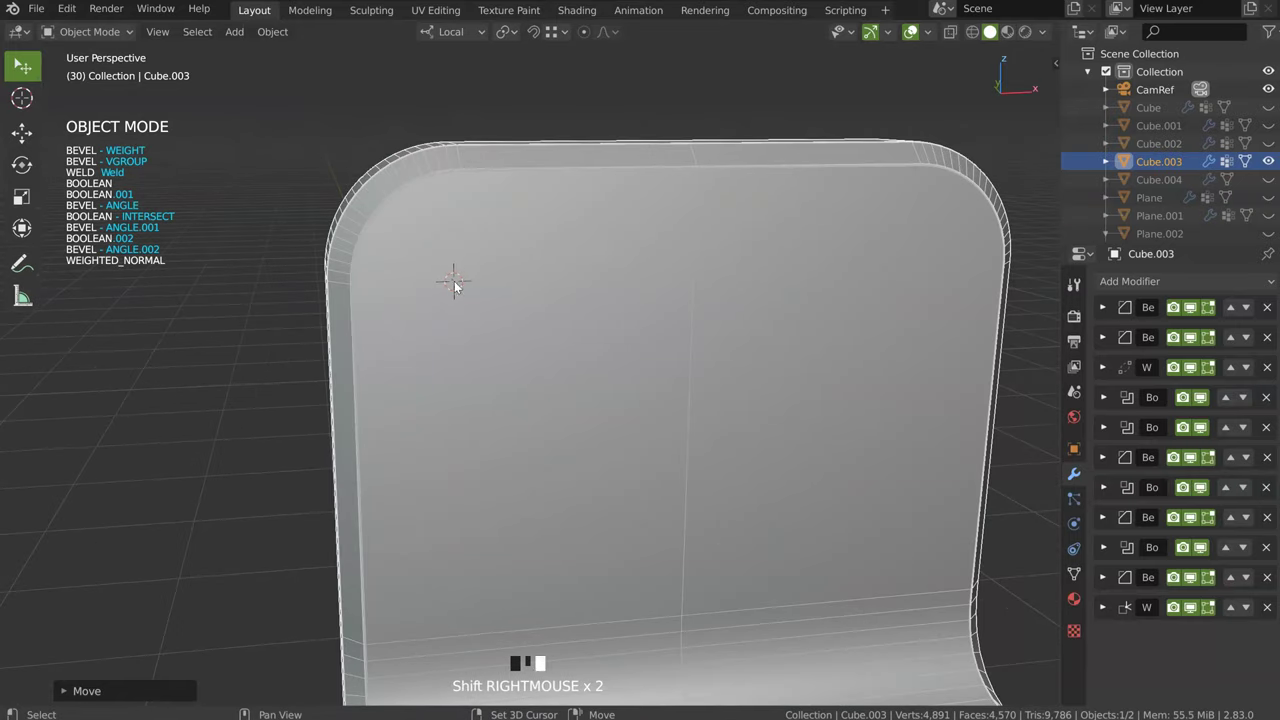
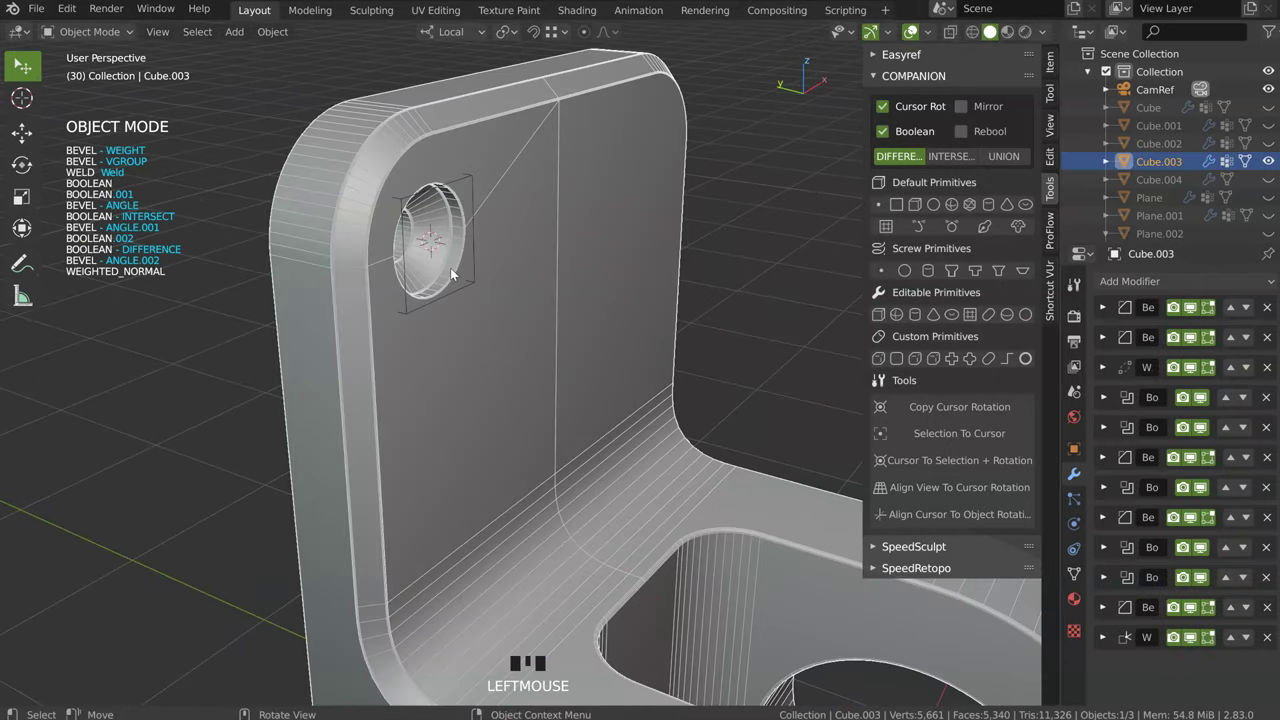
# Step: Scale up Screw.001 and move it along local Z to sink it into the corner
pyautogui.click(475, 282)
pyautogui.press('s')
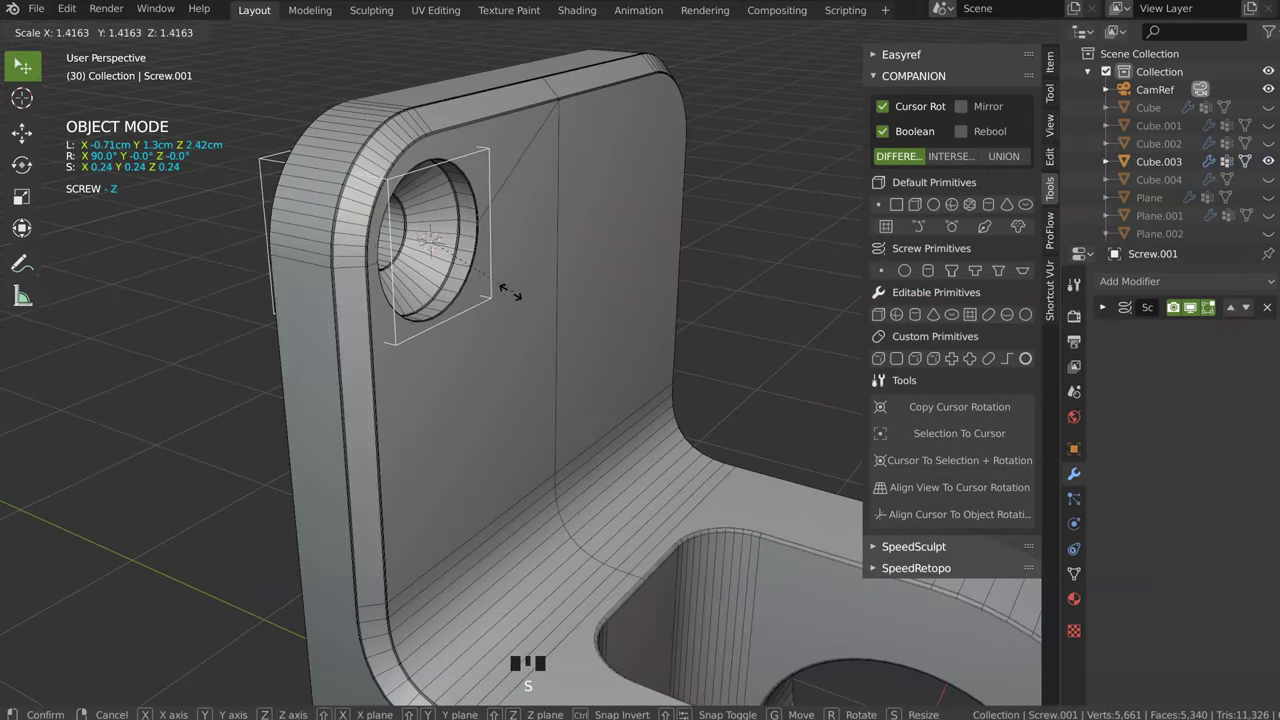
pyautogui.press('g')
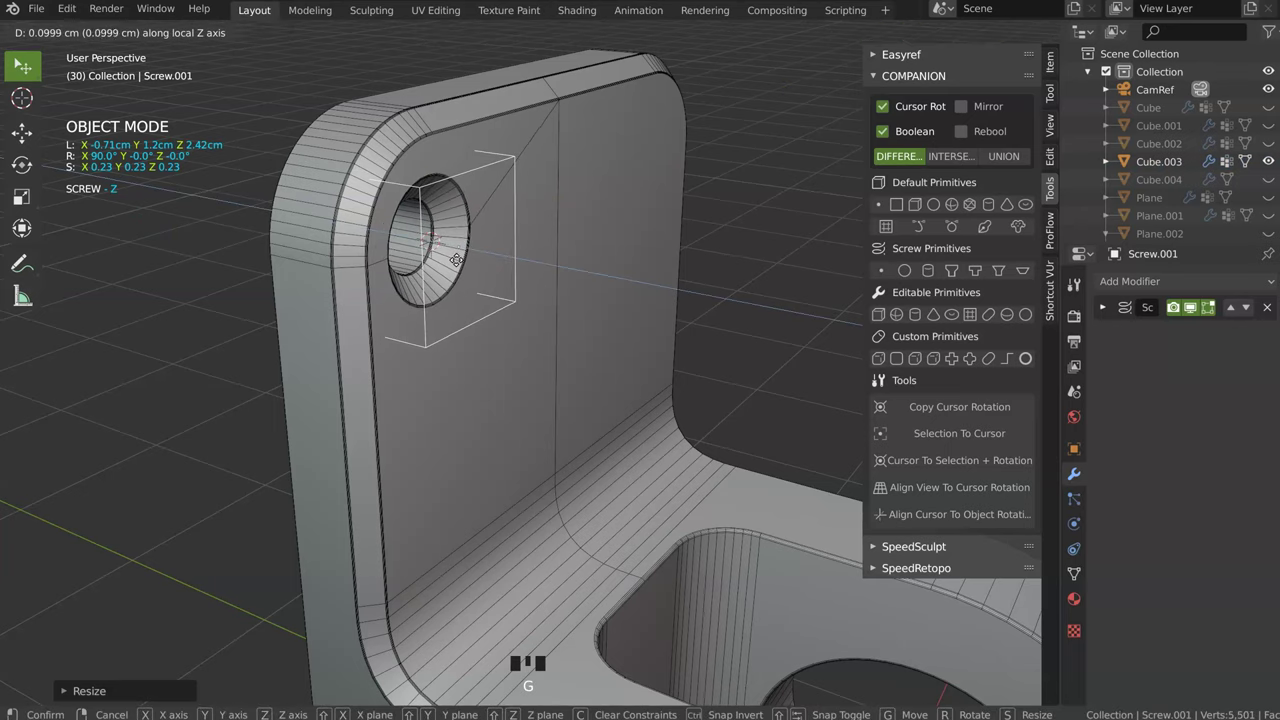
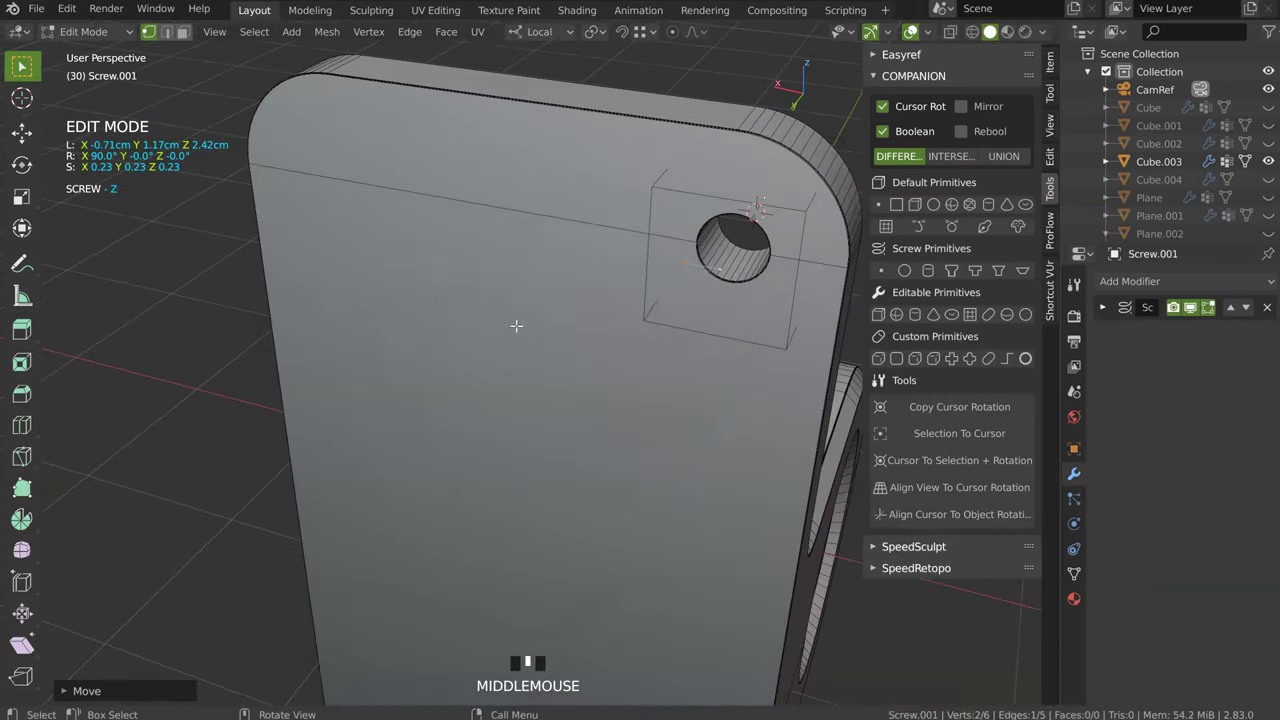
pyautogui.press('Tab')
pyautogui.moveTo(625, 241); pyautogui.dragTo(578, 275)
# Step: Select bracket Cube.003 and enter edit mode on its base mesh
pyautogui.click(578, 275)
pyautogui.moveTo(519, 298); pyautogui.dragTo(497, 361)
pyautogui.press('Tab')
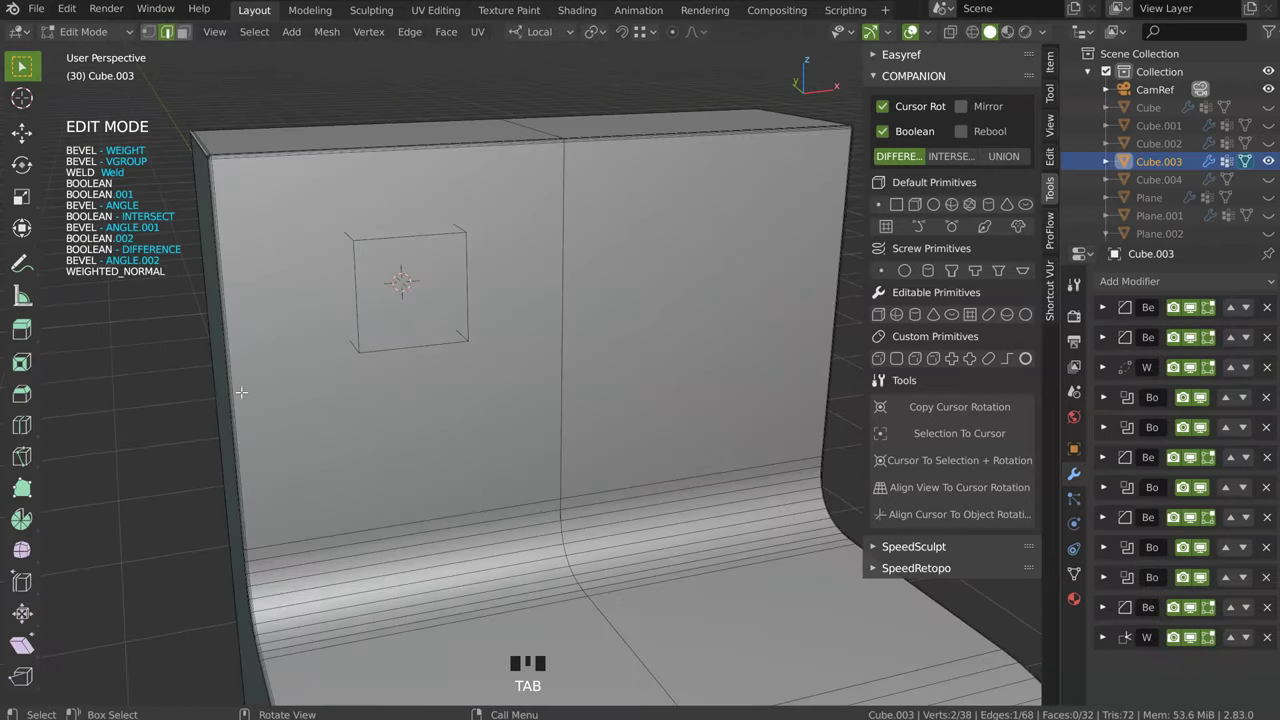
# Step: Add a horizontal loop cut across the back plate and slide it up near the screw hole
pyautogui.press('ctrl+r')
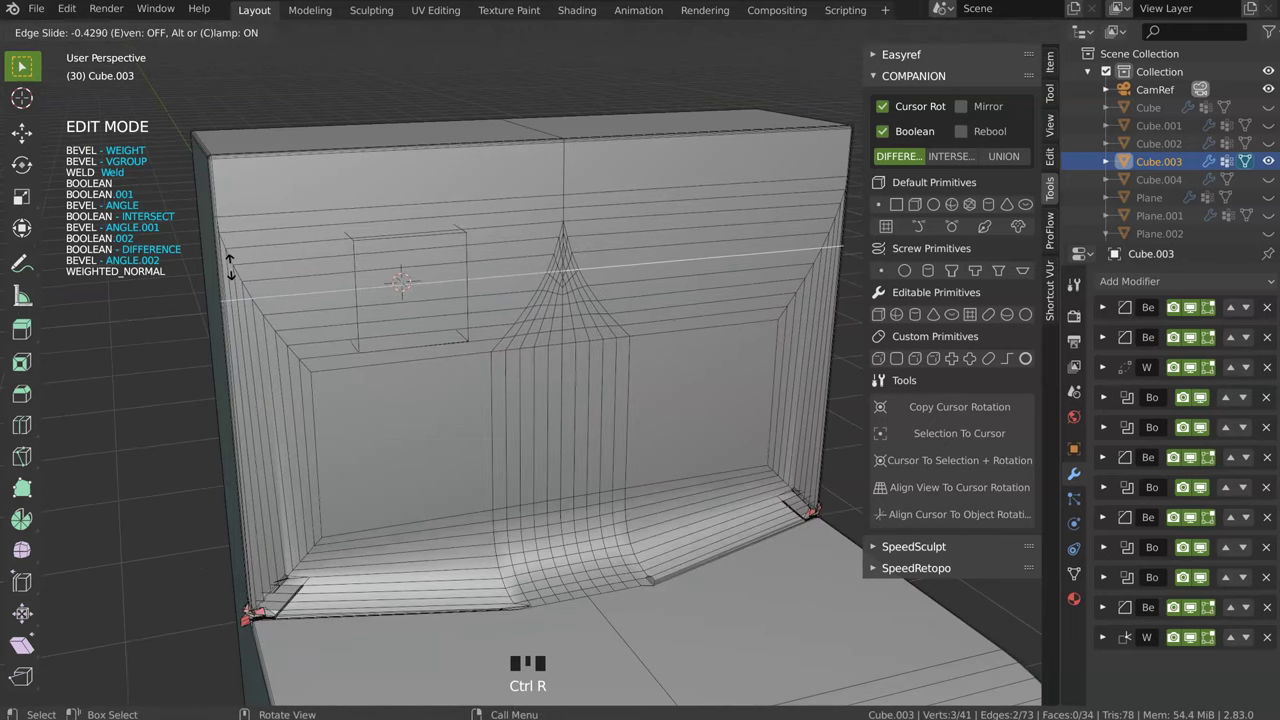
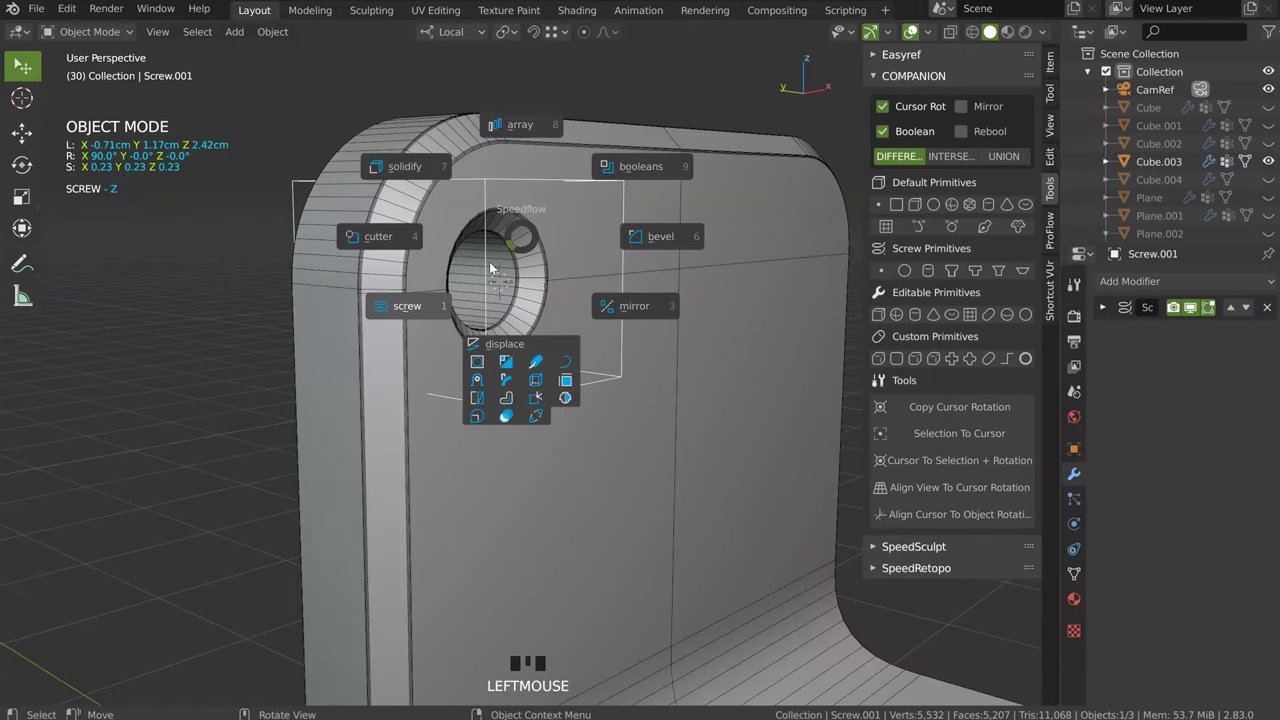
# Step: Close the Companion pie, select the bracket and zoom out to see it whole
pyautogui.press('space')
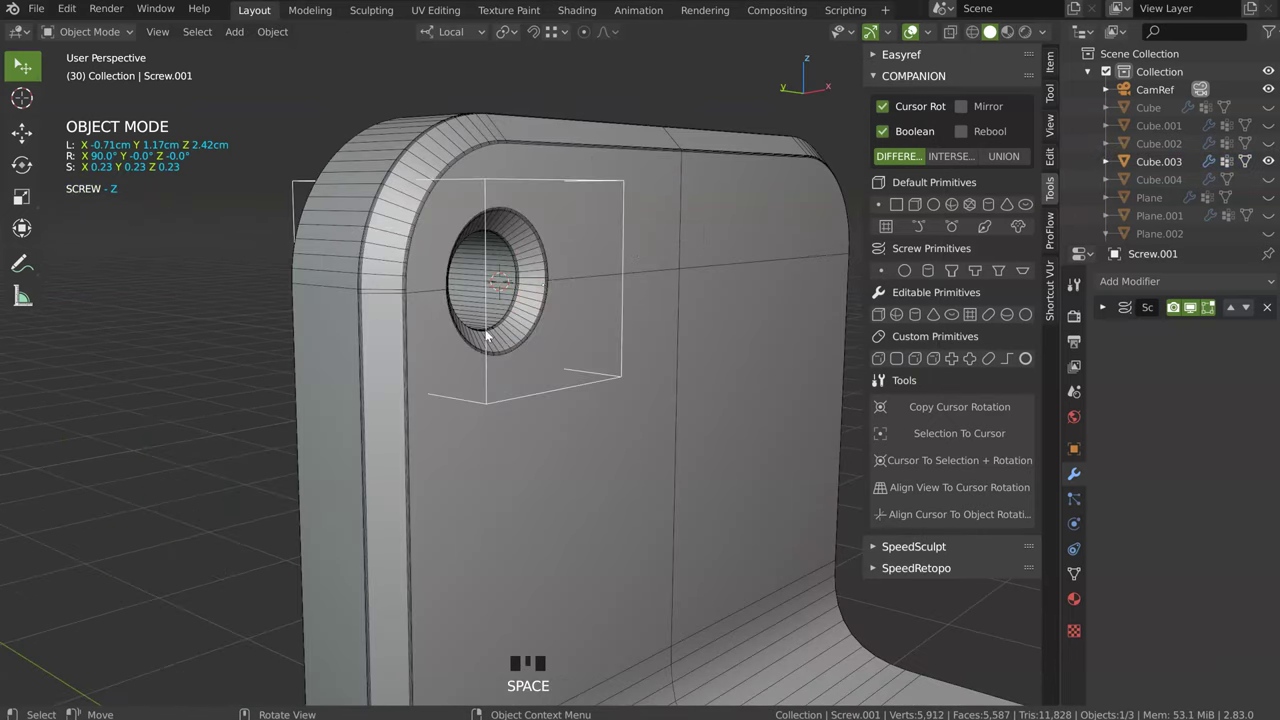
pyautogui.moveTo(369, 258); pyautogui.dragTo(477, 398)
pyautogui.click(477, 398)
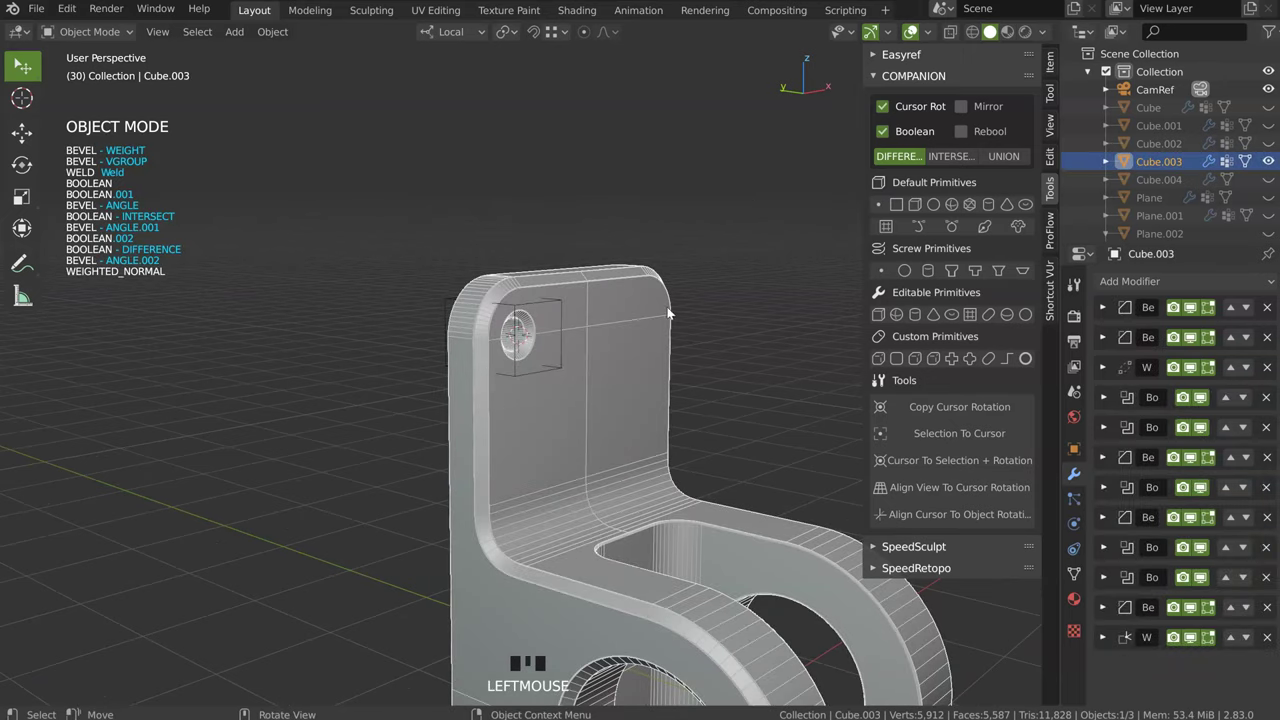
pyautogui.moveTo(636, 294); pyautogui.dragTo(483, 344)
pyautogui.moveTo(487, 347); pyautogui.dragTo(452, 357)
# Step: Show the hidden cutter objects again via Speedflow Companion and select Cube.004
pyautogui.press('shift+q')
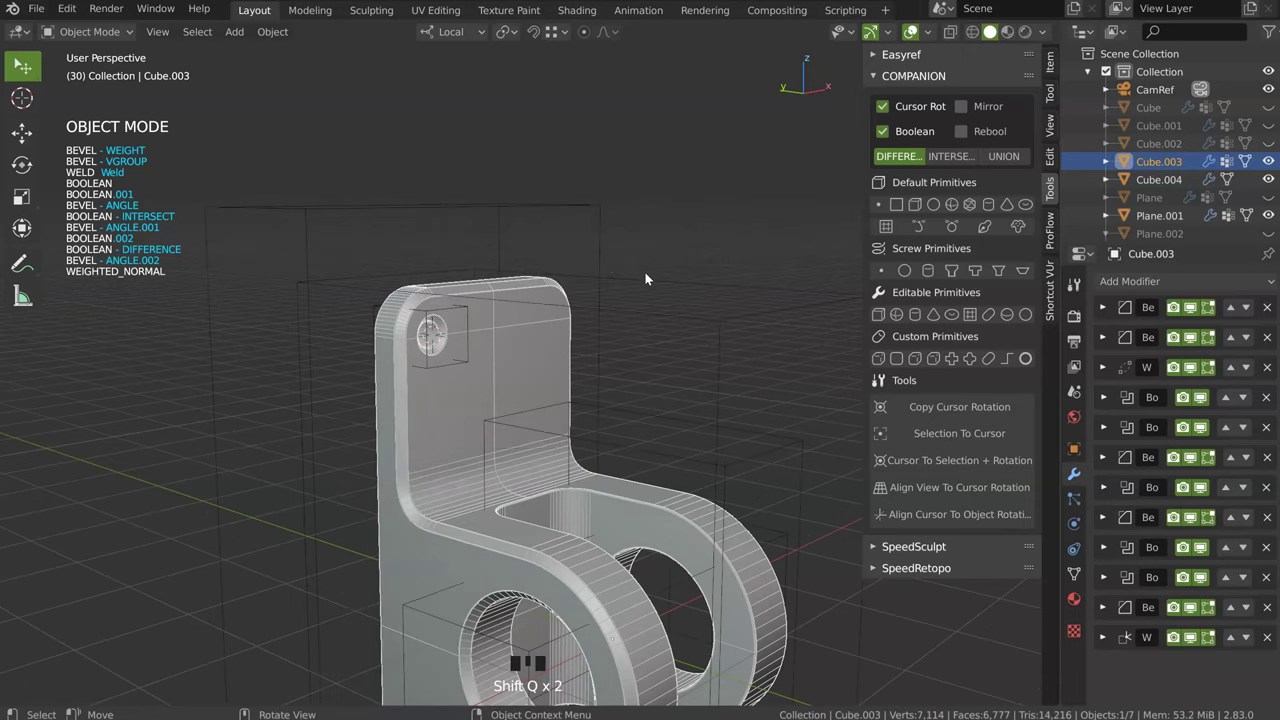
pyautogui.click(692, 292)
pyautogui.middleClick(500, 295)
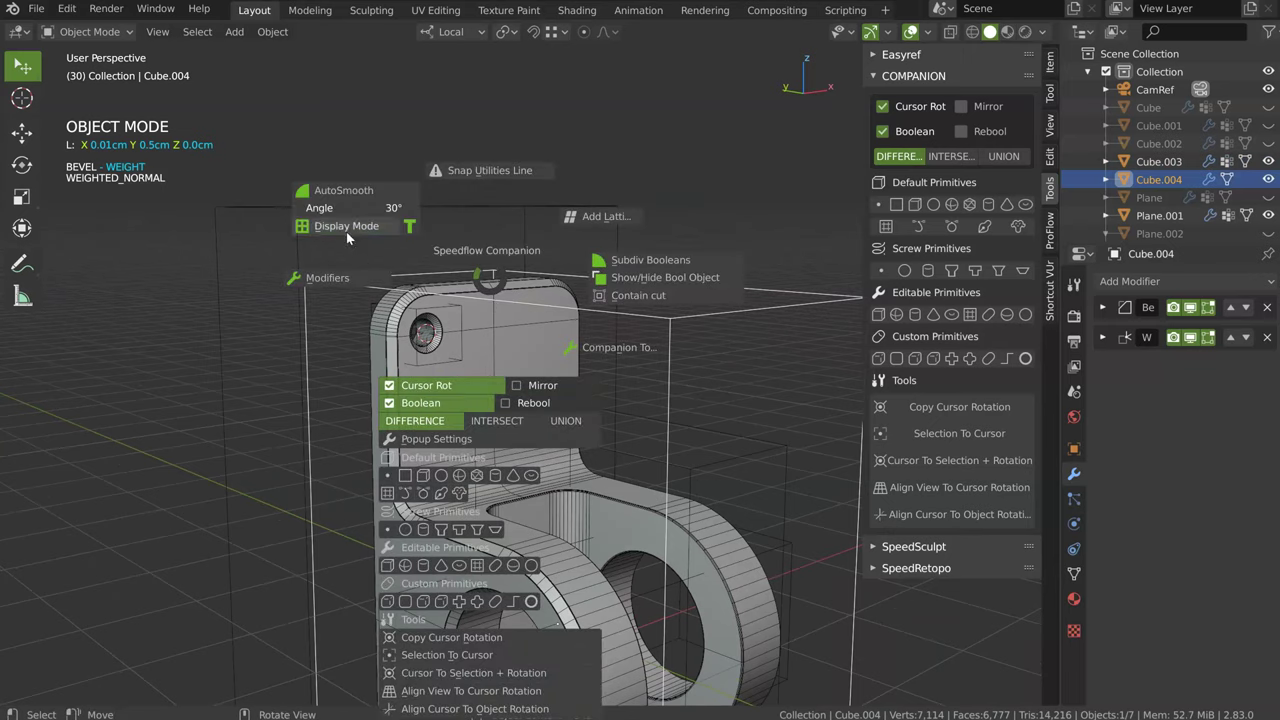
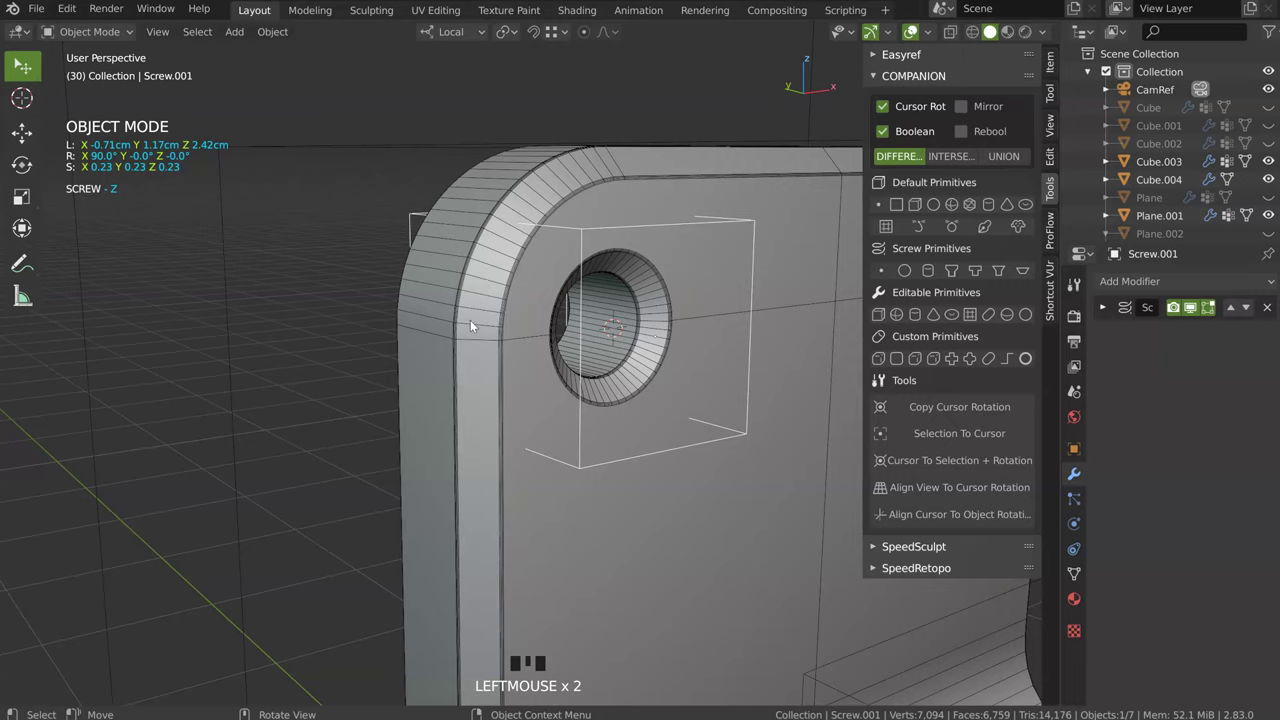
# Step: Orbit around the countersunk screw hole and select bracket Cube.003
pyautogui.moveTo(523, 337); pyautogui.dragTo(912, 39)
pyautogui.click(912, 39)
pyautogui.moveTo(575, 324); pyautogui.dragTo(914, 35)
pyautogui.click(914, 35)
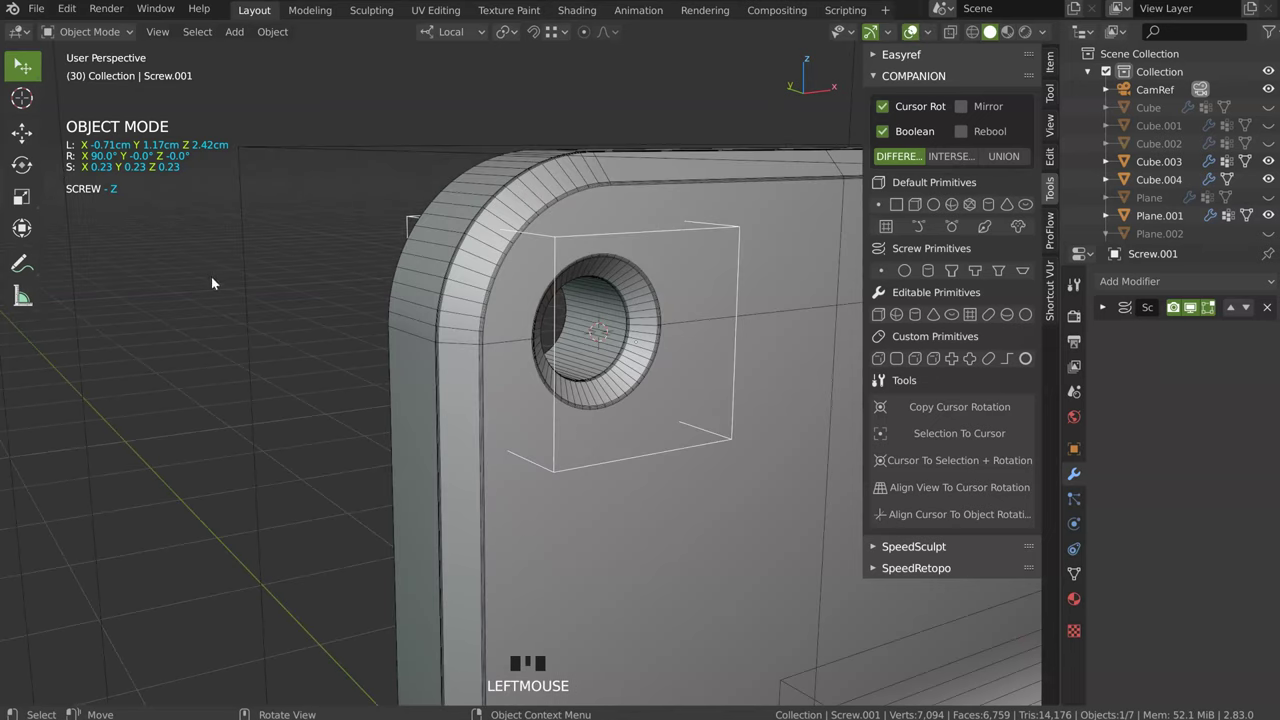
pyautogui.click(454, 378)
# Step: Move the difference boolean up to third in the modifier stack, ahead of the weld
pyautogui.click(1210, 580)
pyautogui.click(1210, 580)
pyautogui.moveTo(1226, 578); pyautogui.dragTo(1211, 495)
pyautogui.click(1209, 493)
pyautogui.moveTo(1232, 477); pyautogui.dragTo(1206, 370)
pyautogui.click(1206, 371)
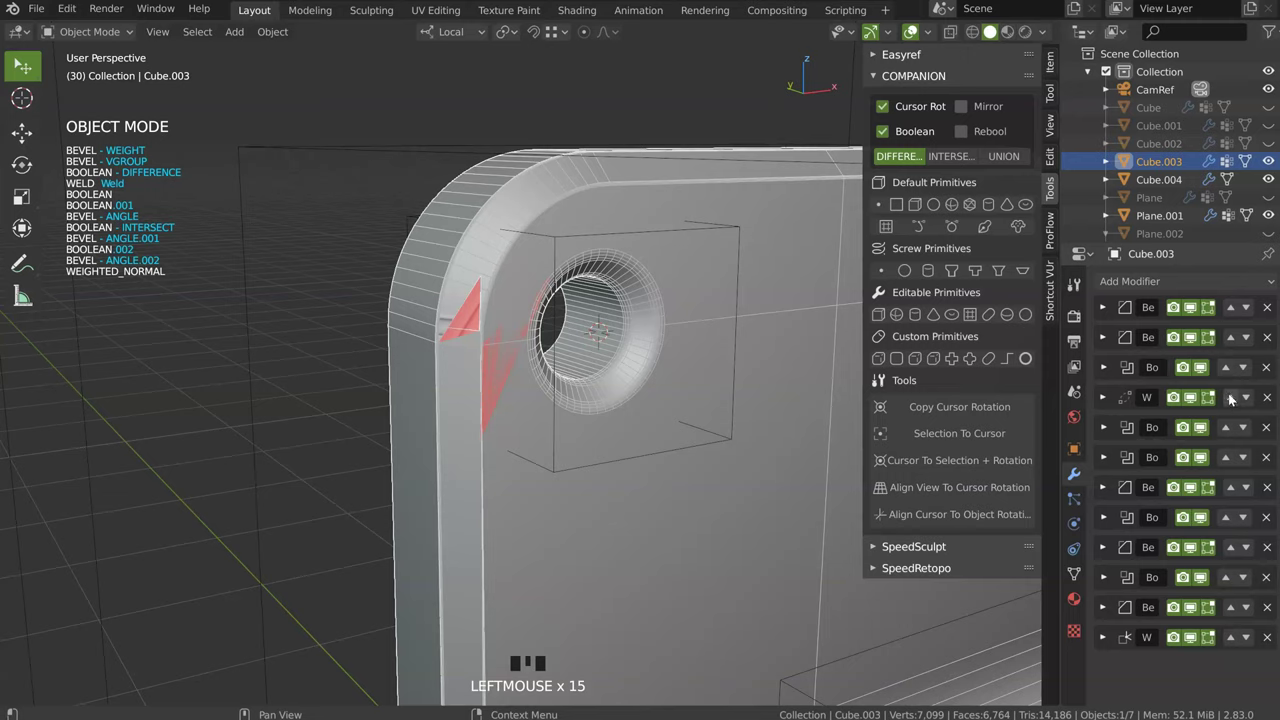
# Step: Put the weld back ahead of the difference boolean so the hole renders without artefacts
pyautogui.moveTo(1254, 376); pyautogui.dragTo(552, 342)
pyautogui.moveTo(552, 342); pyautogui.dragTo(478, 393)
pyautogui.click(478, 393)
pyautogui.doubleClick(483, 394)
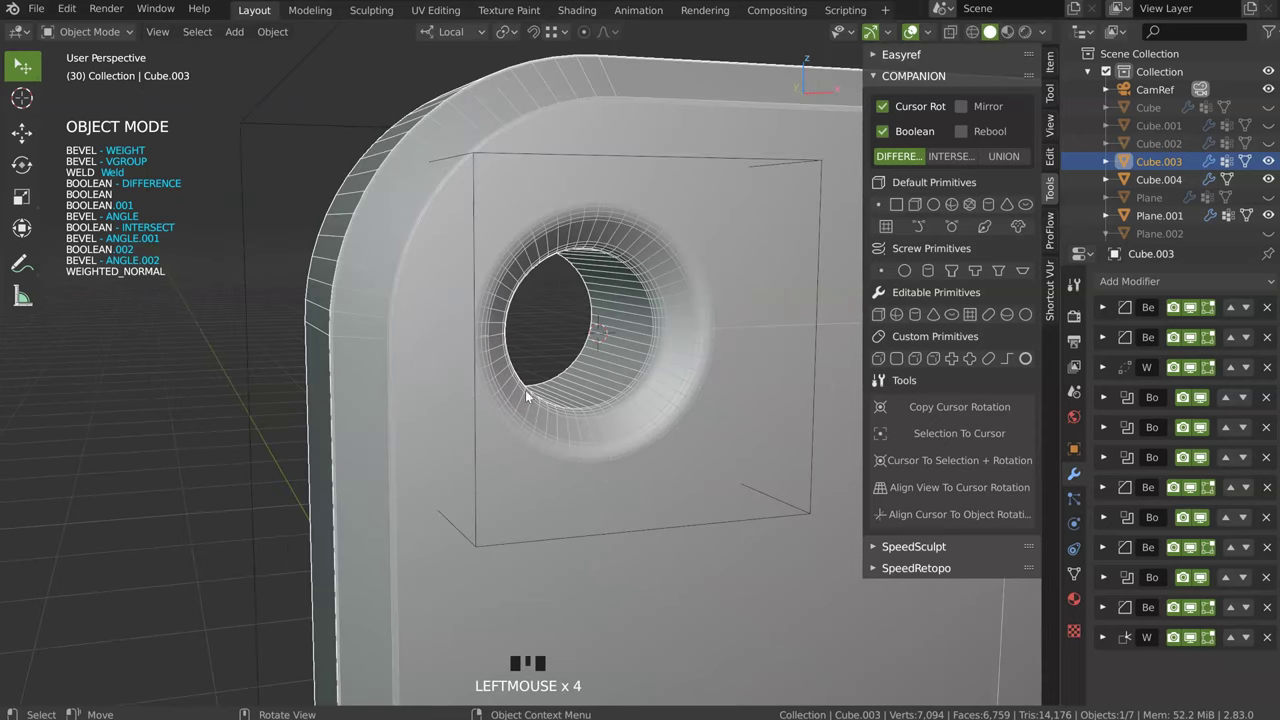
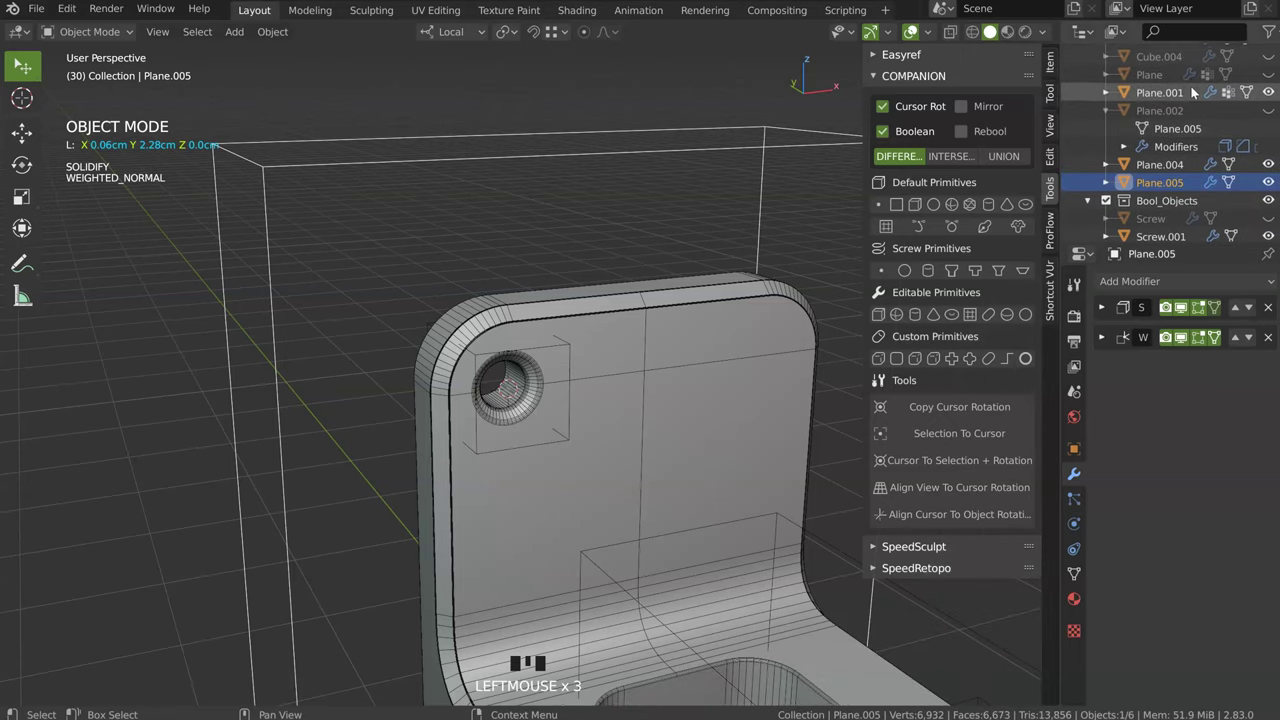
# Step: Review the boolean intersect settings, then nudge screw hole cutter Screw.001 sideways along X
pyautogui.click(450, 427)
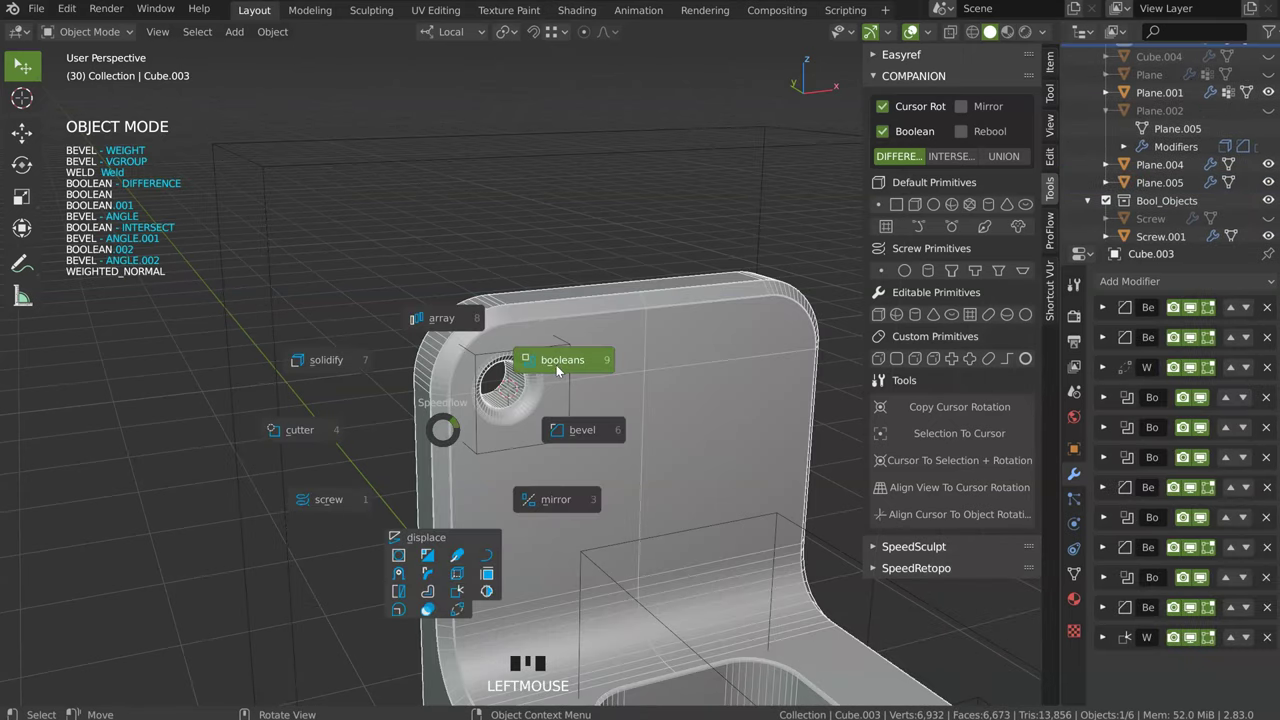
pyautogui.press('space')
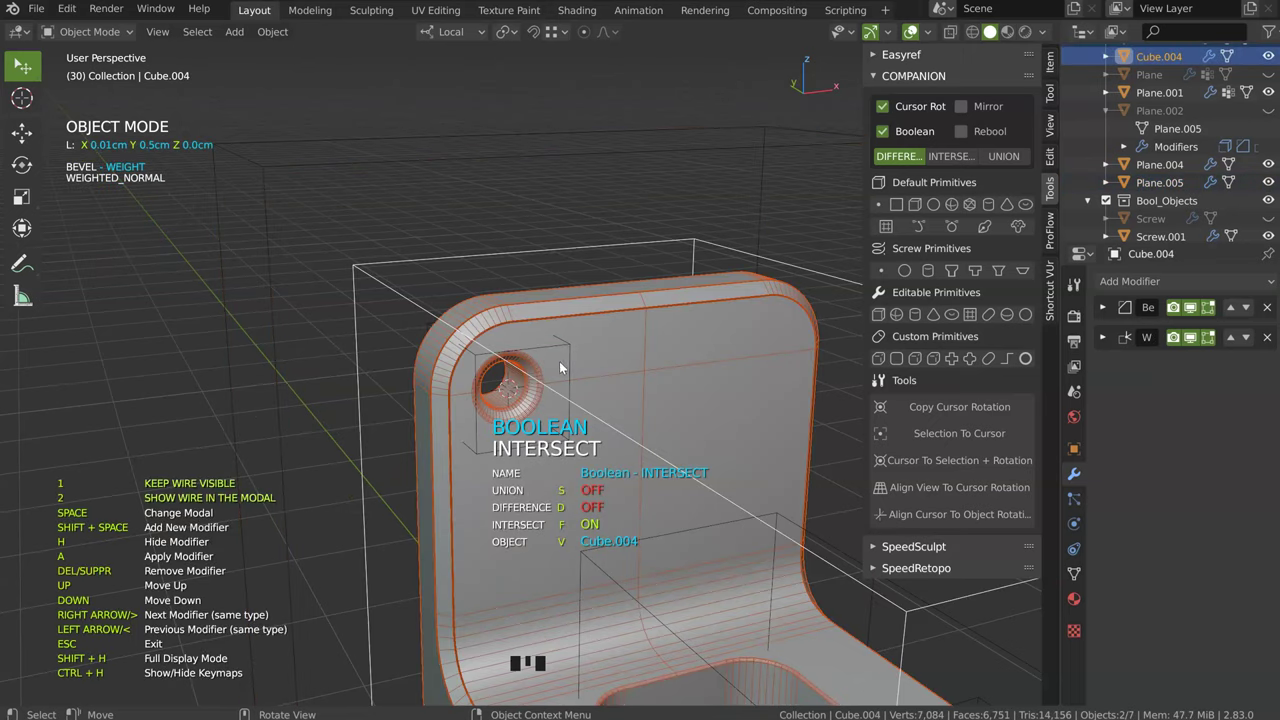
pyautogui.click(421, 310)
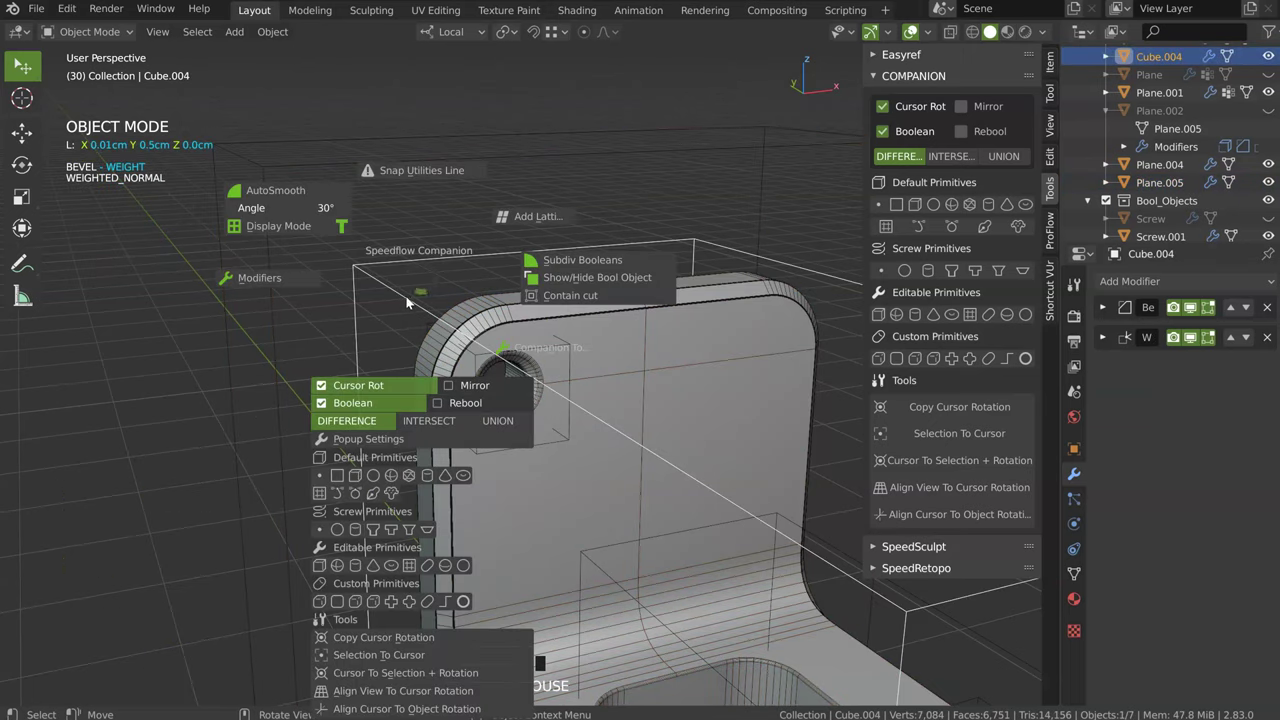
pyautogui.press('shift+q')
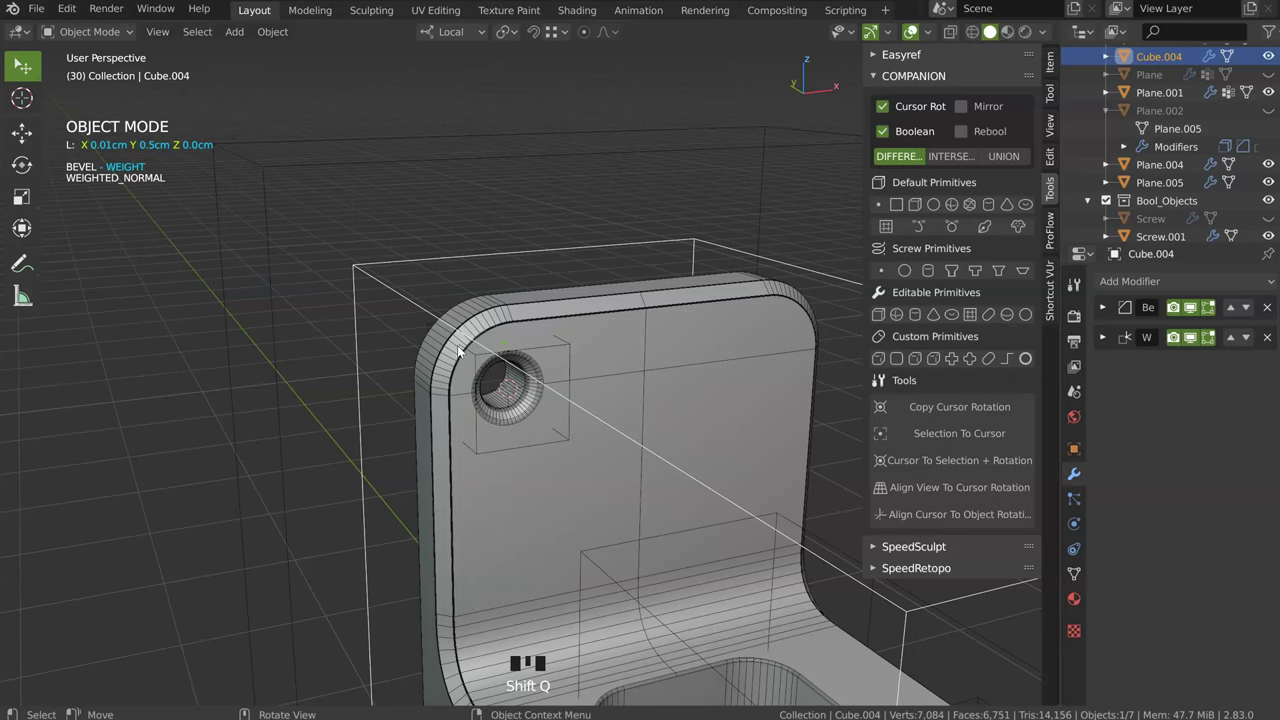
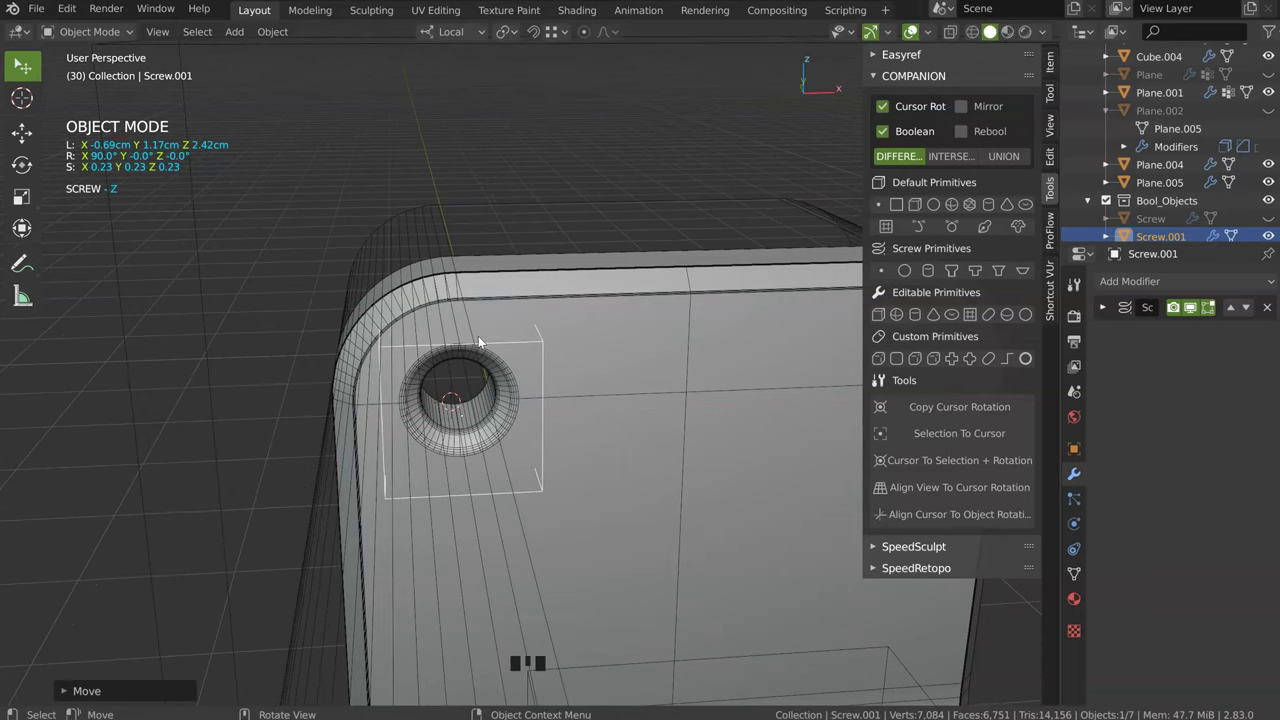
pyautogui.click(442, 213)
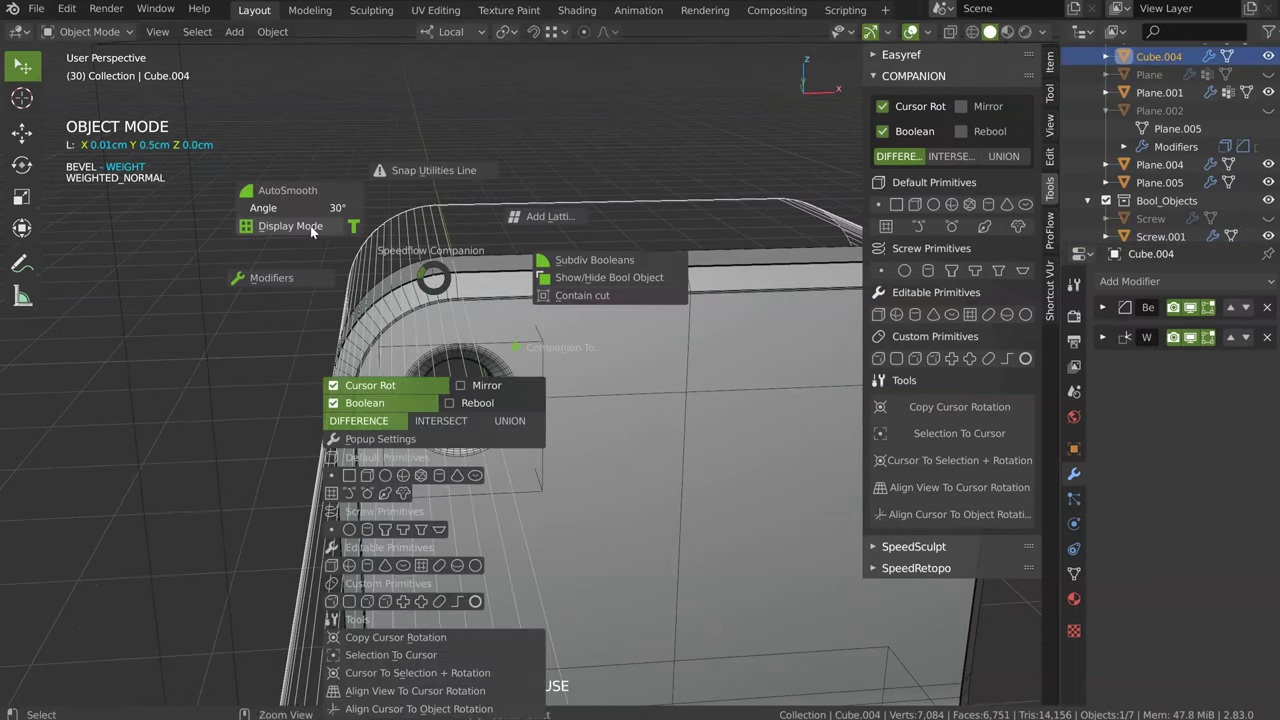
pyautogui.press('shift+q')
pyautogui.moveTo(450, 340); pyautogui.dragTo(386, 269)
pyautogui.moveTo(386, 269); pyautogui.dragTo(556, 450)
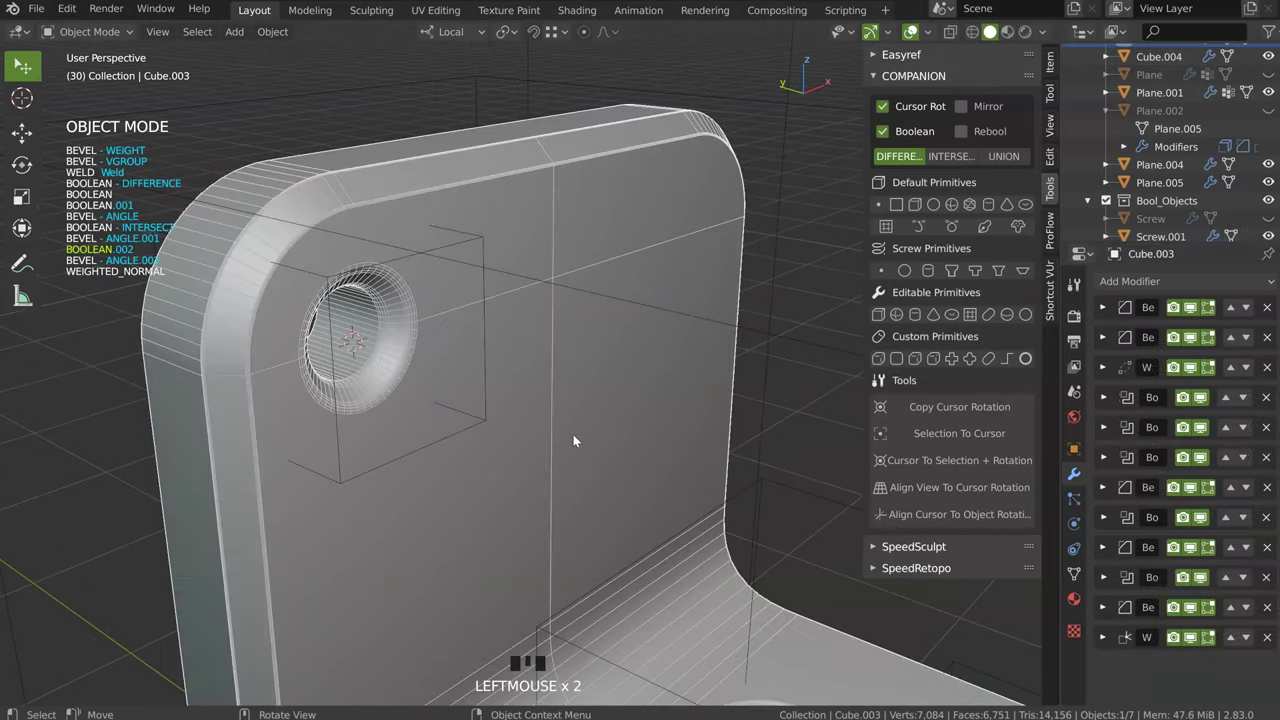
# Step: Move the screw-hole Boolean modifier down to the bottom of Cube.003's modifier stack
pyautogui.doubleClick(1205, 588)
pyautogui.click(1208, 521)
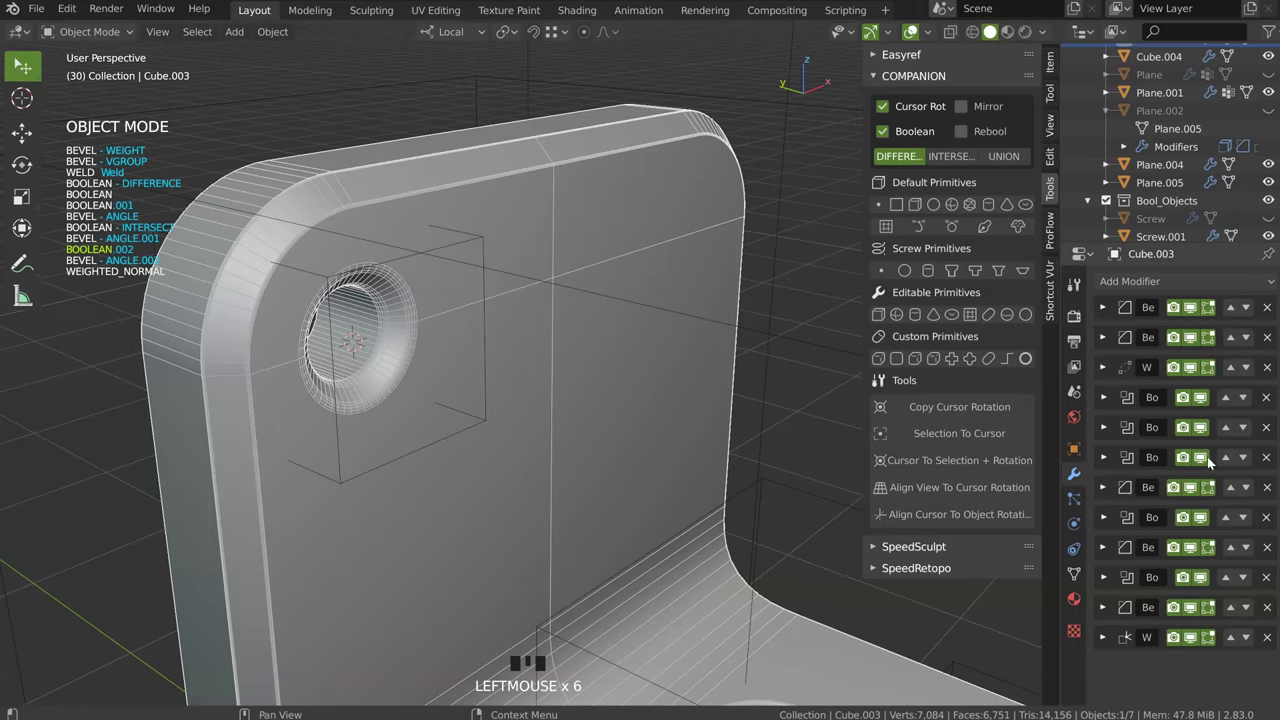
pyautogui.click(1211, 462)
pyautogui.click(1214, 449)
pyautogui.click(1214, 430)
pyautogui.click(1211, 420)
pyautogui.click(1210, 405)
pyautogui.click(1211, 403)
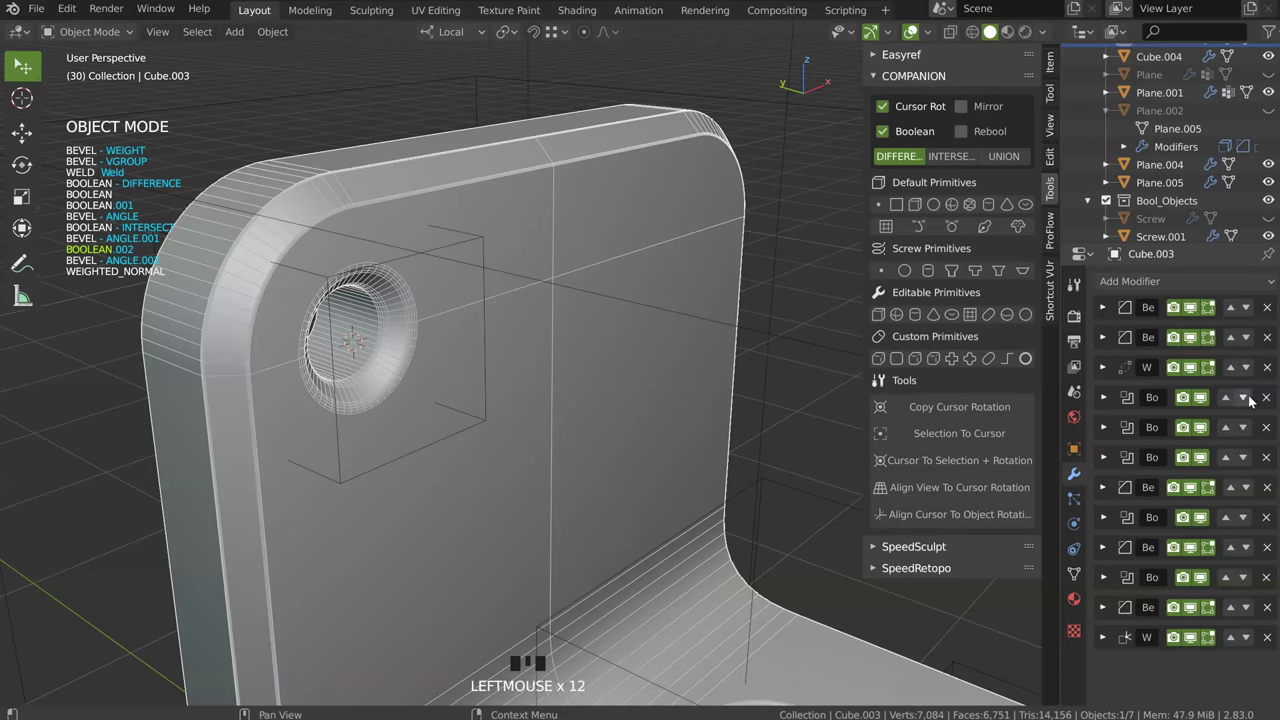
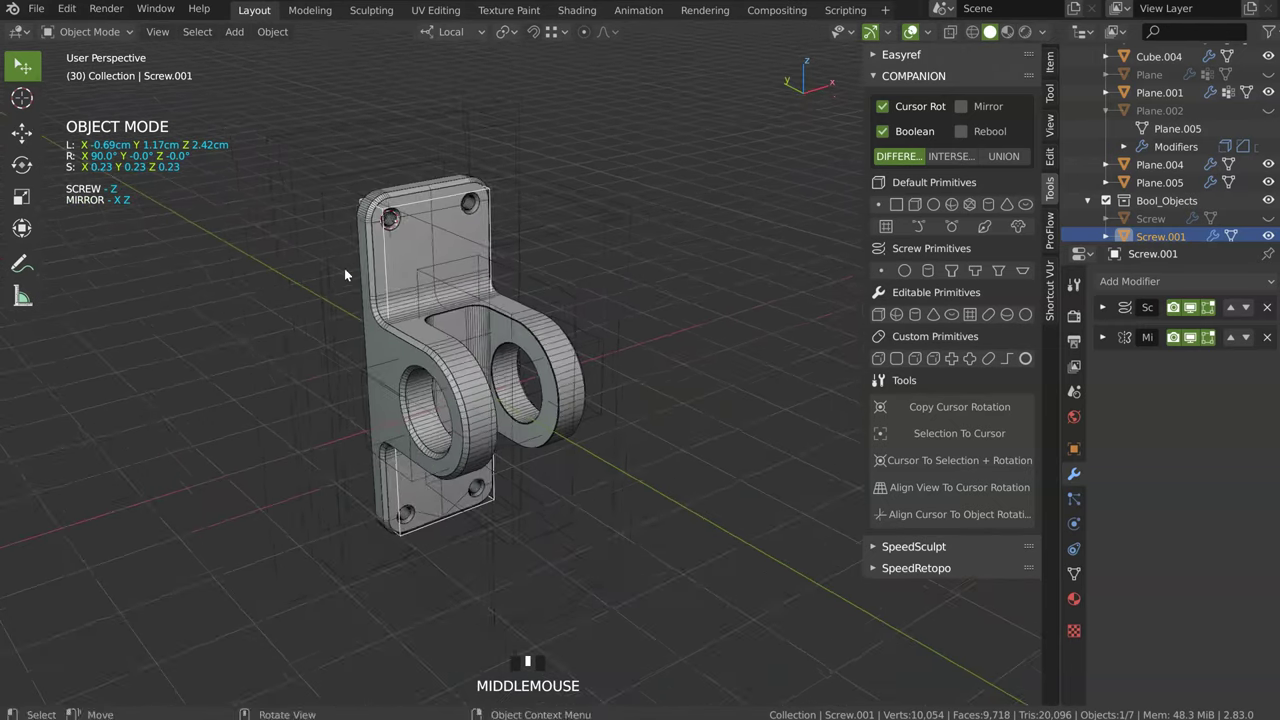
# Step: Place the Boolean Difference below Bevel Angle.001 and orbit to check the whole bracket
pyautogui.moveTo(403, 320); pyautogui.dragTo(549, 377)
pyautogui.press('space')
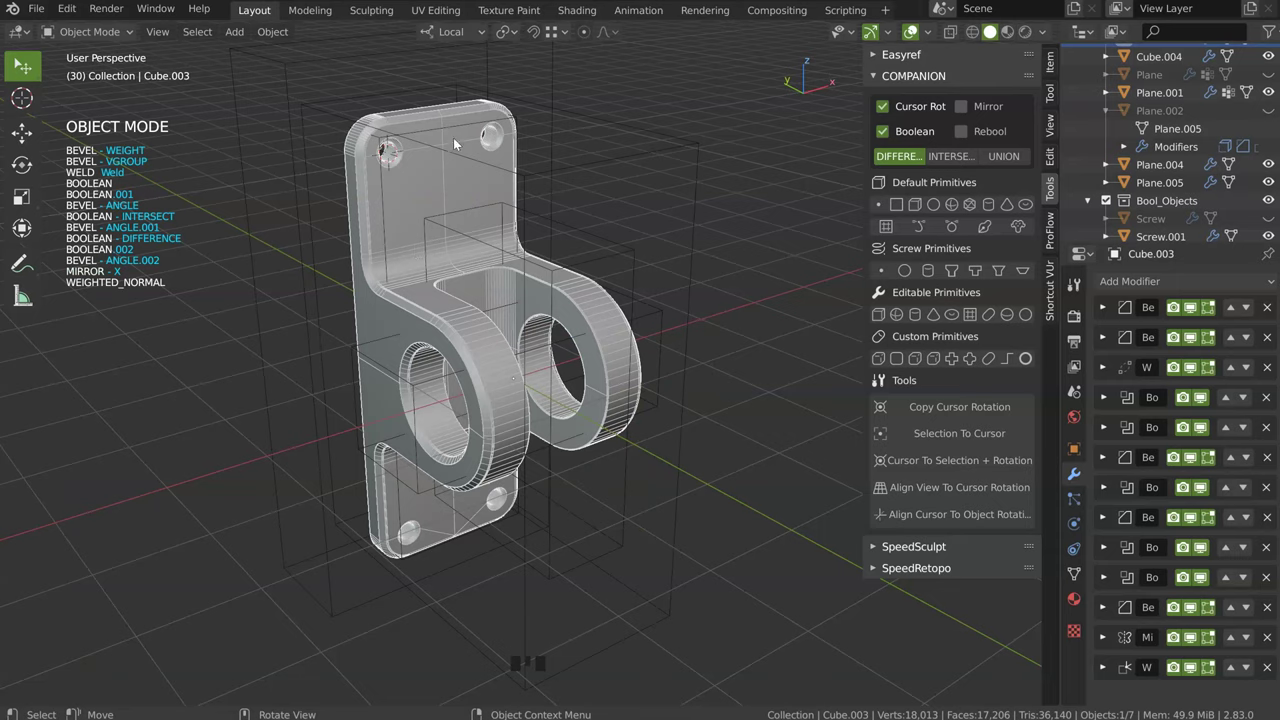
pyautogui.moveTo(430, 248); pyautogui.dragTo(421, 407)
pyautogui.click(421, 407)
pyautogui.moveTo(408, 386); pyautogui.dragTo(442, 256)
pyautogui.press('a')
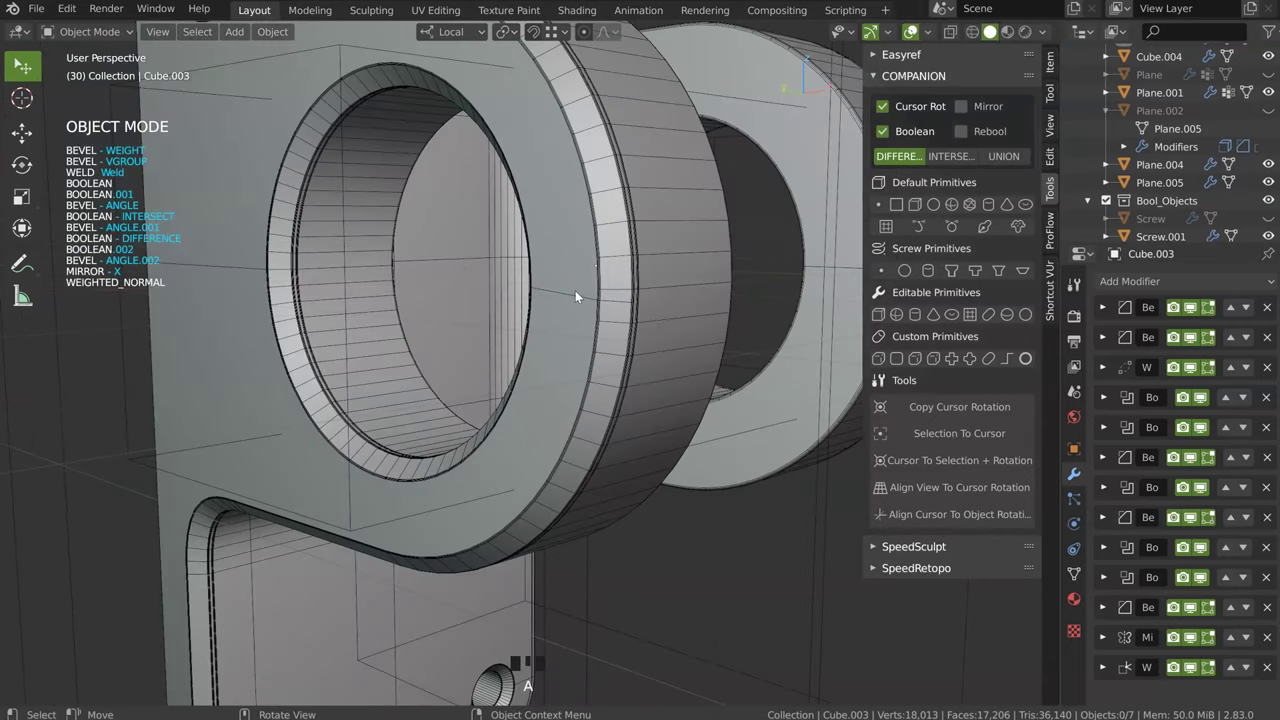
# Step: Add a Mirror X modifier on Cube.003 so both upper corners get countersunk holes
pyautogui.moveTo(618, 262); pyautogui.dragTo(482, 300)
pyautogui.click(482, 300)
pyautogui.moveTo(422, 329); pyautogui.dragTo(1214, 581)
pyautogui.click(1214, 581)
pyautogui.click(1213, 580)
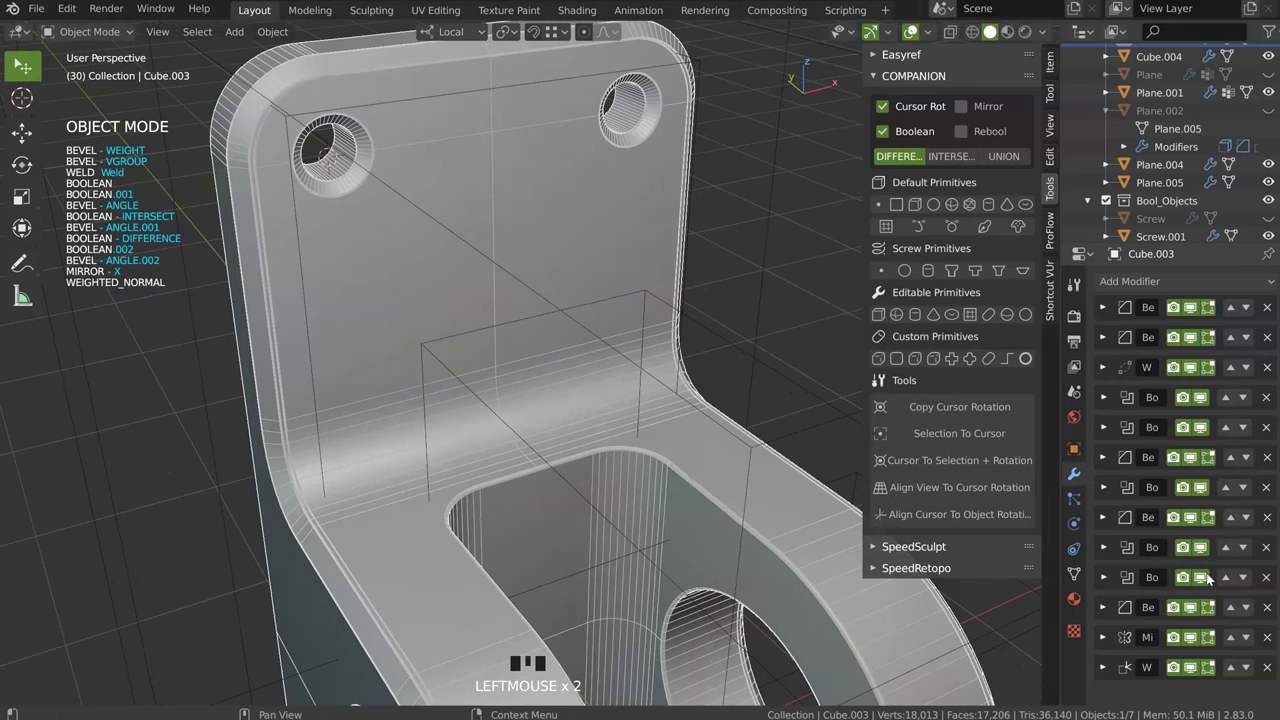
# Step: Toggle each modifier's viewport visibility on Cube.003 off and back on to verify every cut
pyautogui.click(1209, 548)
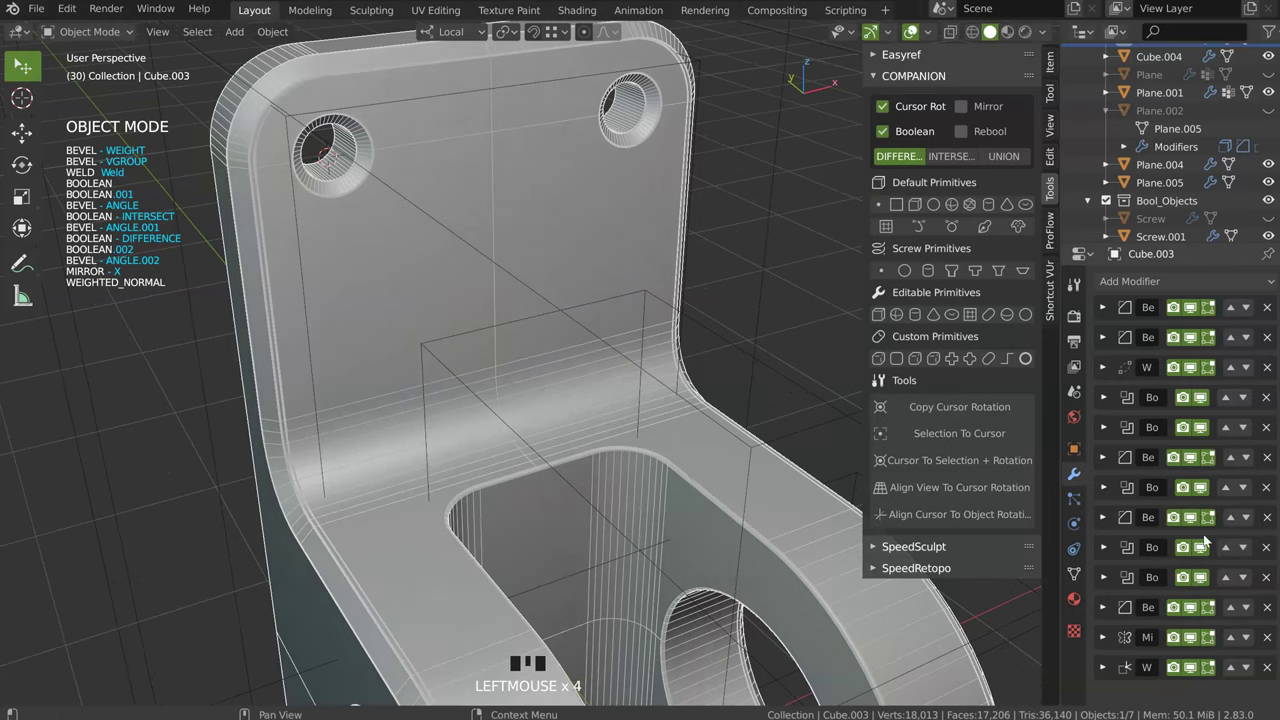
pyautogui.click(1194, 520)
pyautogui.click(1195, 521)
pyautogui.click(1206, 490)
pyautogui.click(1208, 491)
pyautogui.click(1195, 463)
pyautogui.click(1196, 463)
pyautogui.click(1206, 401)
pyautogui.click(1210, 405)
pyautogui.click(1201, 373)
pyautogui.click(1202, 372)
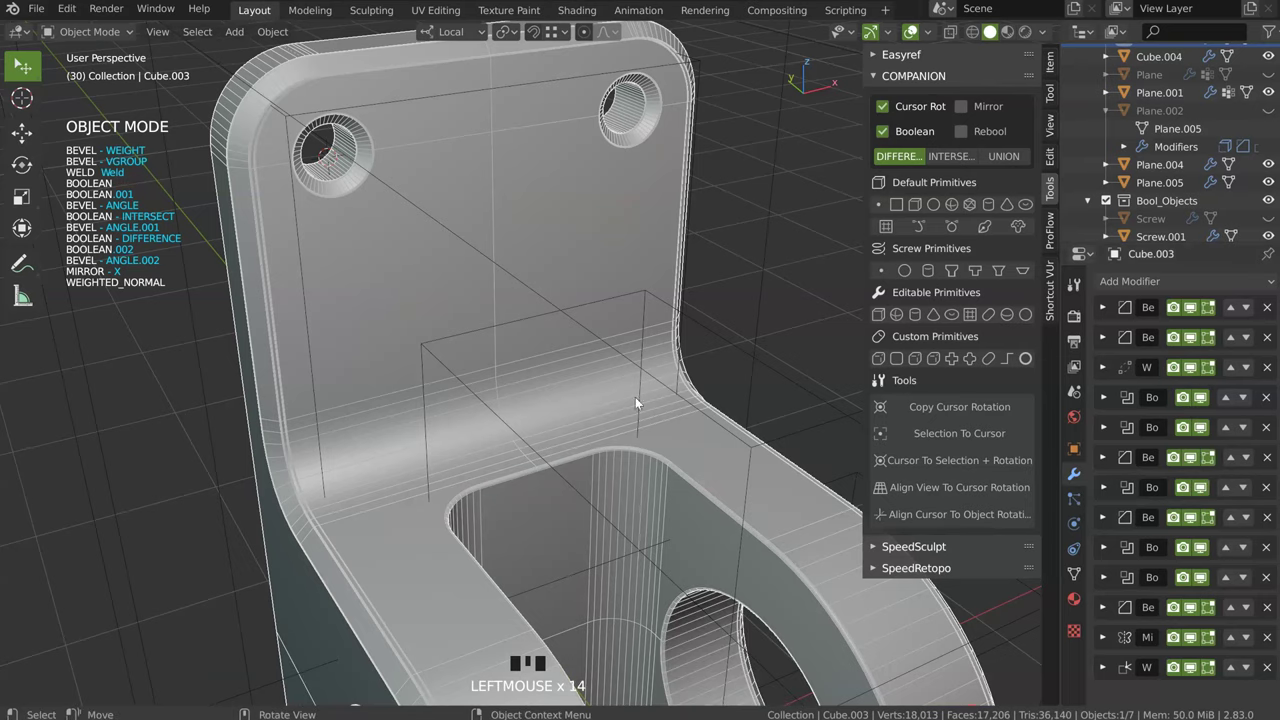
# Step: Select intersect box Cube.004 and start scaling its geometry along local X in edit mode
pyautogui.moveTo(665, 426); pyautogui.dragTo(378, 283)
pyautogui.moveTo(378, 283); pyautogui.dragTo(400, 320)
pyautogui.moveTo(400, 320); pyautogui.dragTo(505, 245)
pyautogui.press('Tab')
pyautogui.press('s')
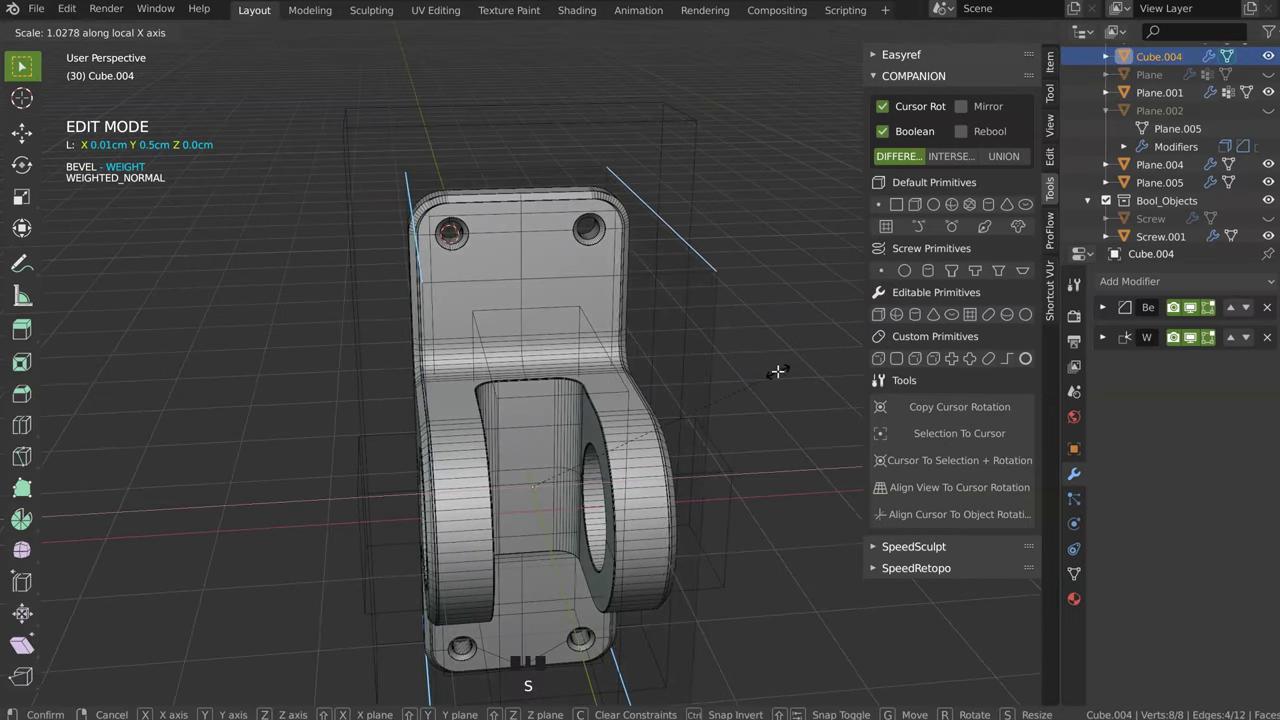
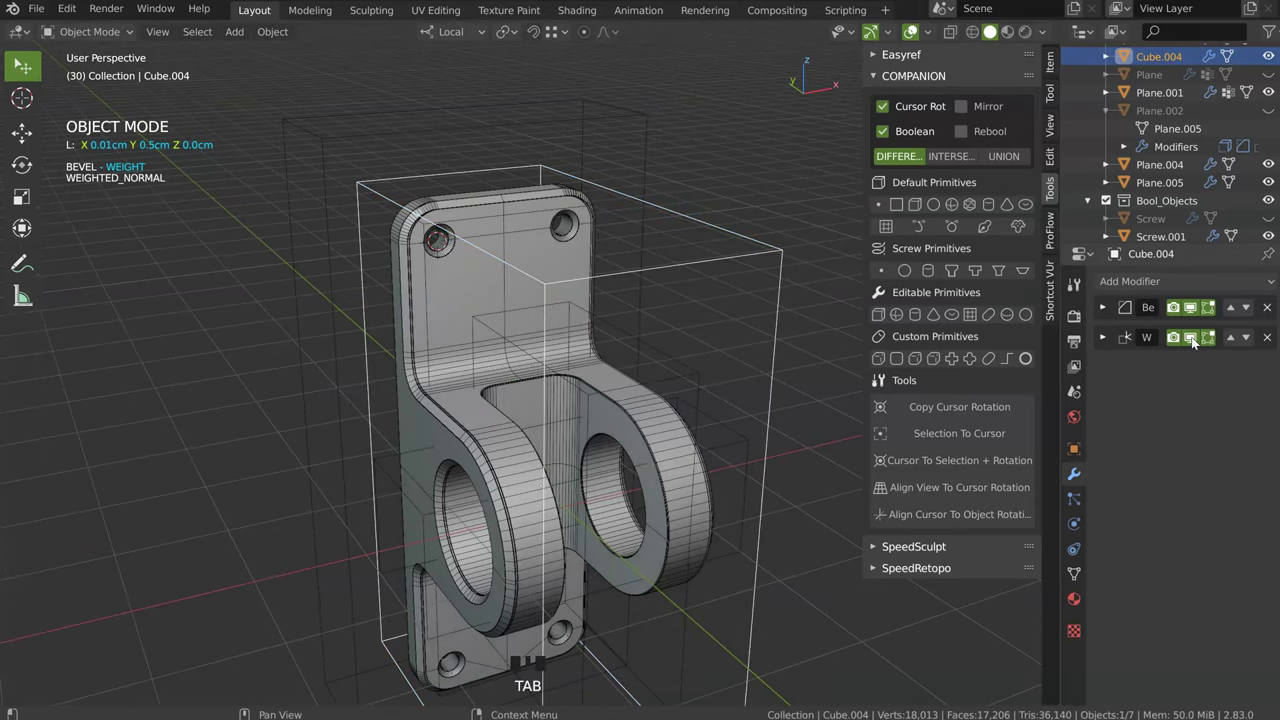
# Step: Confirm the X scale, leave edit mode and reselect bracket Cube.003
pyautogui.click(1193, 339)
pyautogui.moveTo(1197, 342); pyautogui.dragTo(394, 395)
pyautogui.moveTo(394, 395); pyautogui.dragTo(374, 171)
pyautogui.moveTo(373, 212); pyautogui.dragTo(431, 337)
pyautogui.click(431, 337)
pyautogui.moveTo(476, 245); pyautogui.dragTo(581, 438)
# Step: Clear the stray move with Alt+G and look straight down on the bracket's rounded opening
pyautogui.press('alt+g')
pyautogui.moveTo(497, 338); pyautogui.dragTo(549, 207)
pyautogui.click(549, 207)
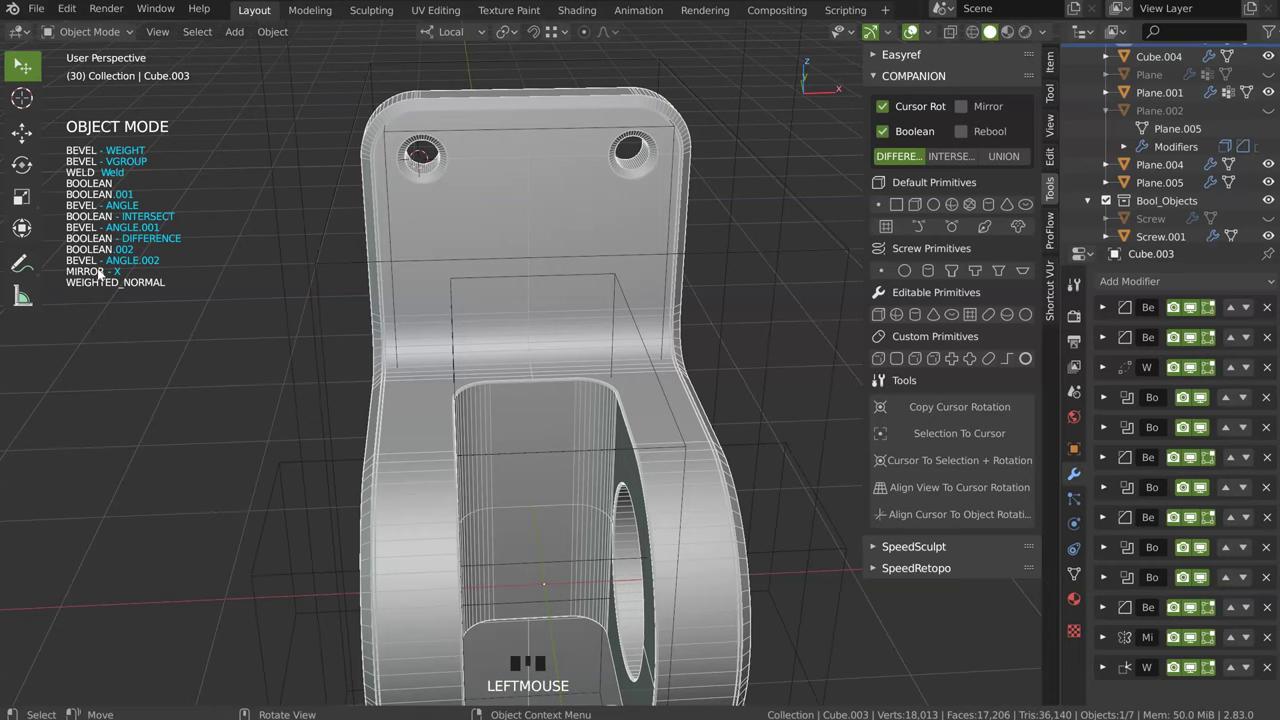
pyautogui.moveTo(499, 259); pyautogui.dragTo(597, 312)
pyautogui.press('space')
pyautogui.moveTo(480, 295); pyautogui.dragTo(599, 249)
# Step: Mirror bracket Cube.003 along Z with clip and merge on, checking the result from below
pyautogui.press('KP_7')
pyautogui.moveTo(576, 315); pyautogui.dragTo(540, 363)
pyautogui.press('space')
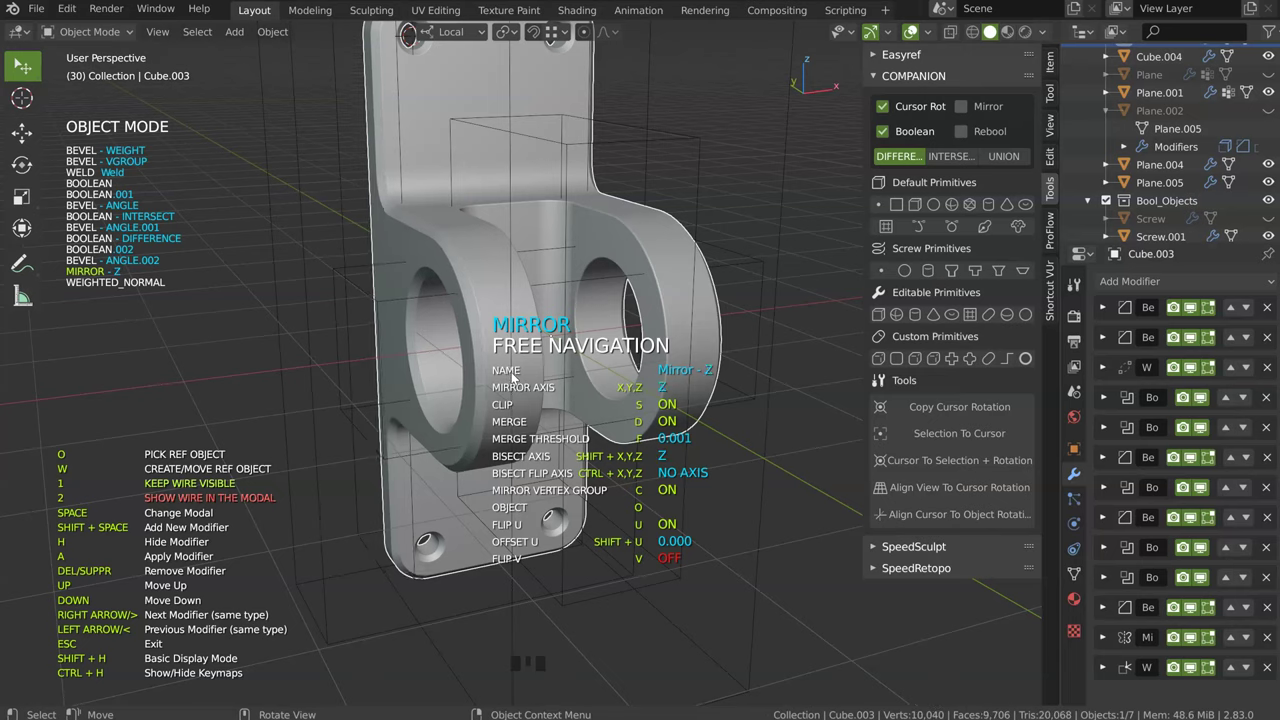
pyautogui.moveTo(483, 346); pyautogui.dragTo(465, 283)
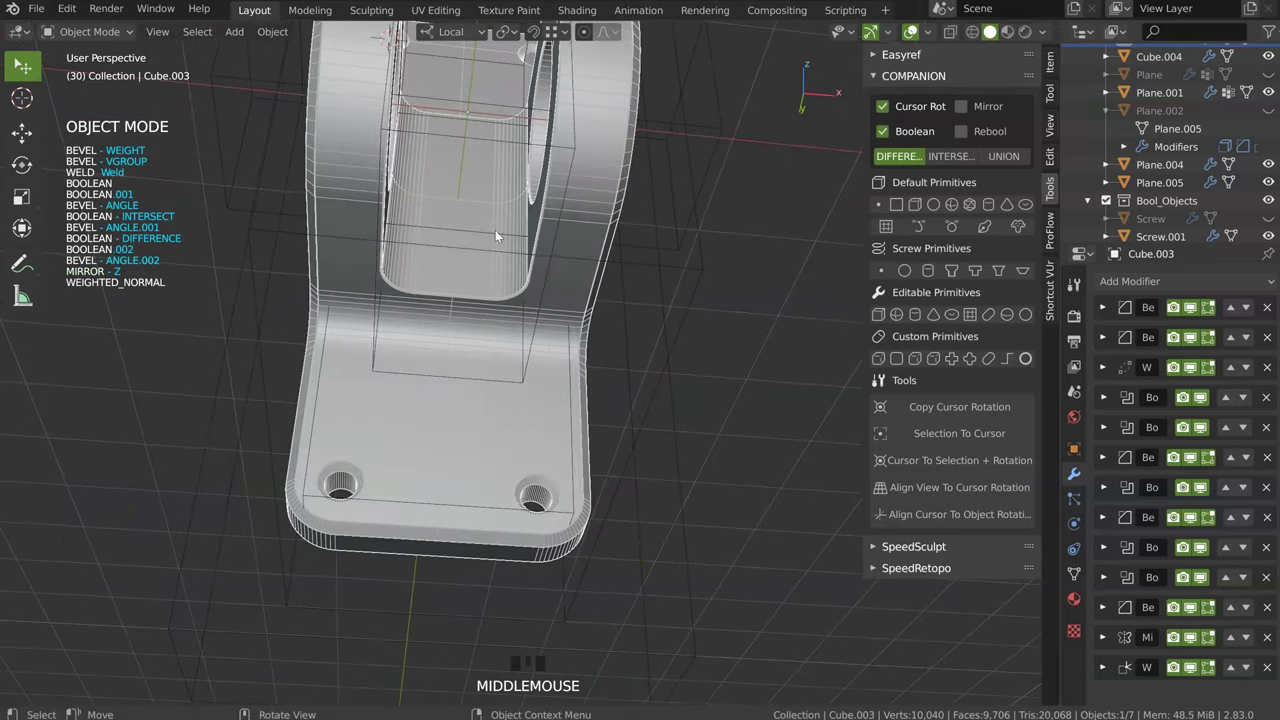
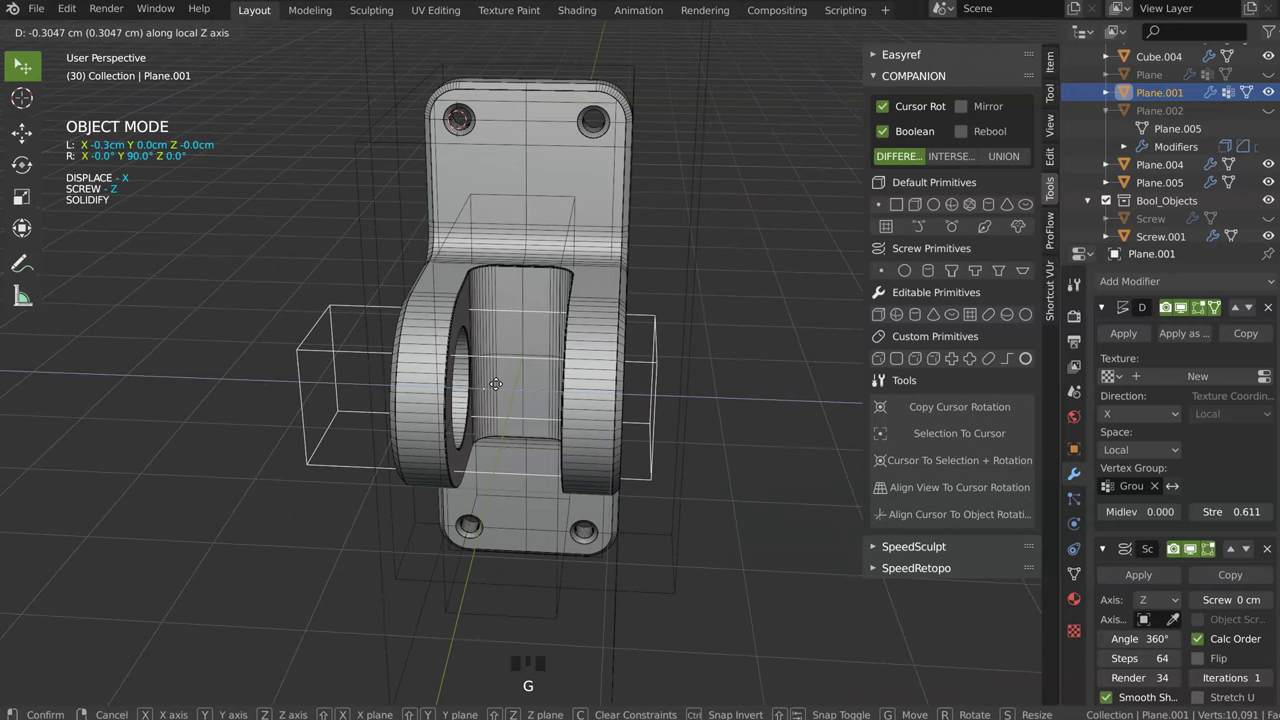
# Step: Slide lug piece Plane.001 along its local Z and preview the clean model without overlays
pyautogui.moveTo(485, 390); pyautogui.dragTo(917, 36)
pyautogui.moveTo(917, 36); pyautogui.dragTo(510, 340)
pyautogui.moveTo(510, 340); pyautogui.dragTo(661, 387)
pyautogui.press('n')
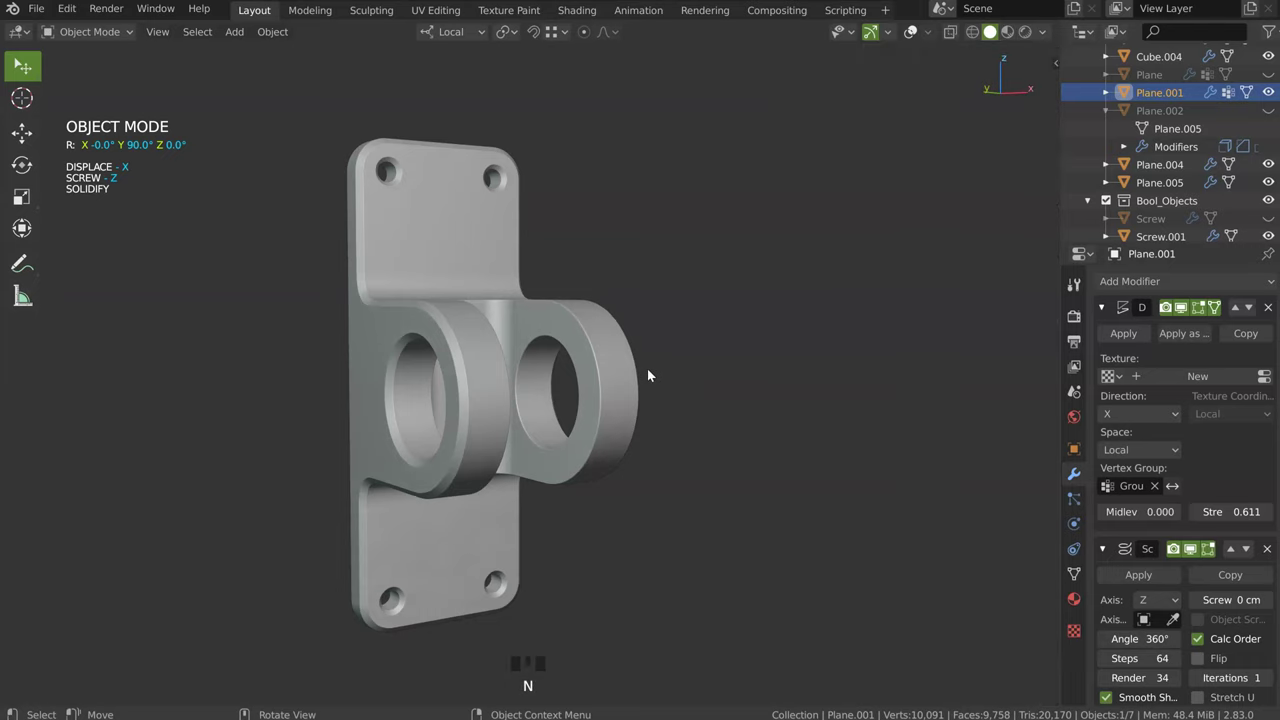
# Step: Restore overlays and switch to the scene camera for an extra preview view of the bracket
pyautogui.press('KP_0')
pyautogui.moveTo(606, 350); pyautogui.dragTo(646, 338)
pyautogui.press('KP_0')
pyautogui.press('KP_0')
# Step: Hide the boolean cutter objects via Speedflow Companion so only the solid bracket shows
pyautogui.click(909, 36)
pyautogui.moveTo(547, 333); pyautogui.dragTo(593, 230)
pyautogui.click(593, 230)
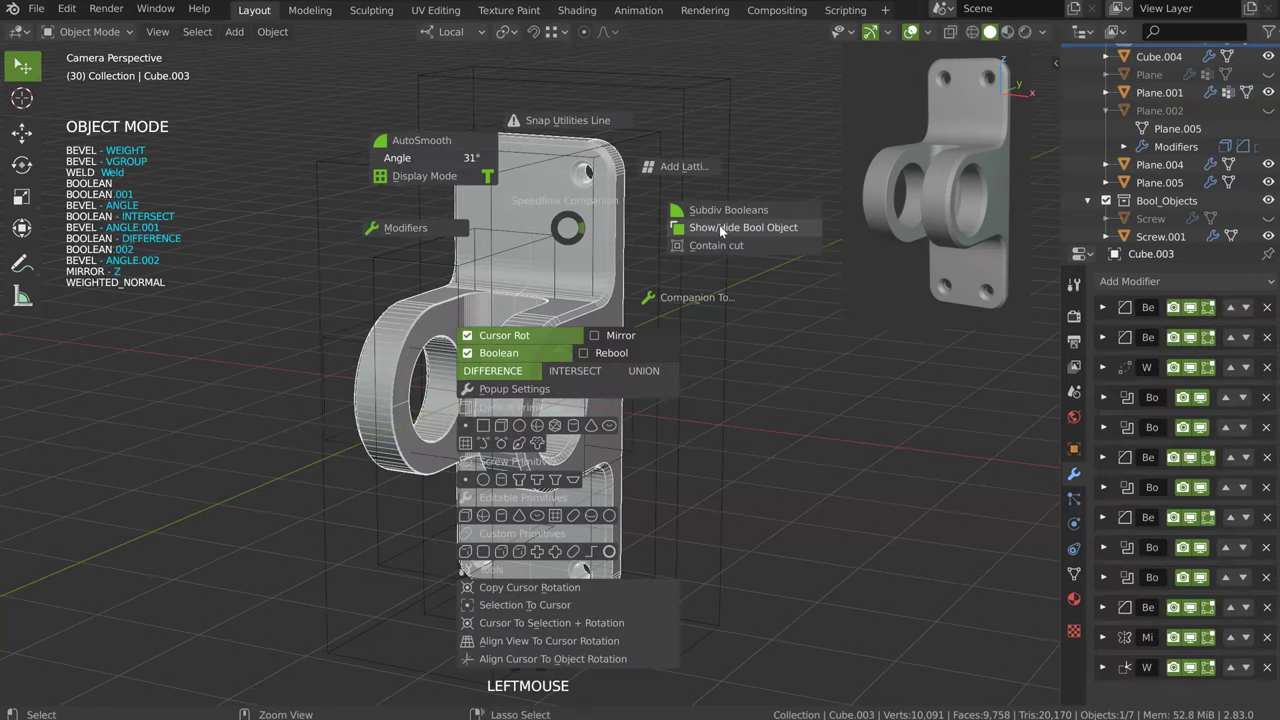
pyautogui.press('shift+q')
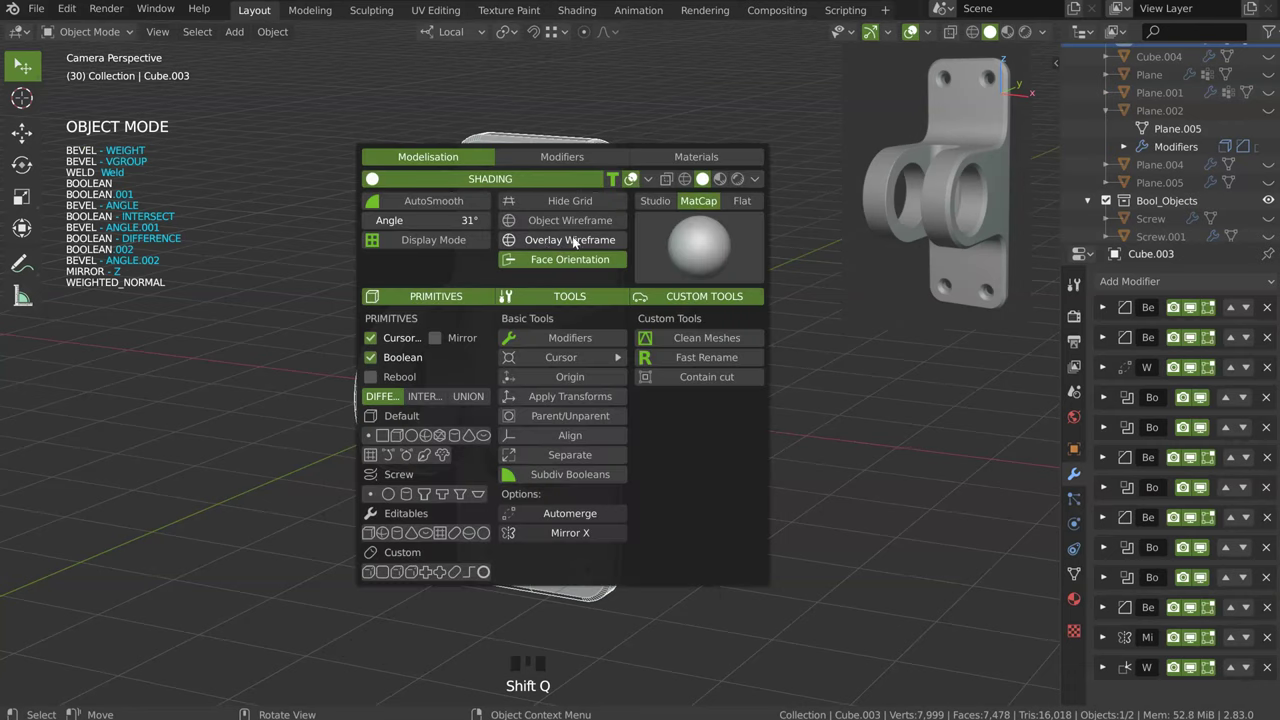
pyautogui.press("shift+'")
# Step: Orbit around the clean mirrored bracket to inspect it, then deselect it
pyautogui.moveTo(562, 244); pyautogui.dragTo(644, 277)
pyautogui.moveTo(644, 277); pyautogui.dragTo(513, 322)
pyautogui.moveTo(513, 322); pyautogui.dragTo(608, 365)
pyautogui.click(608, 365)
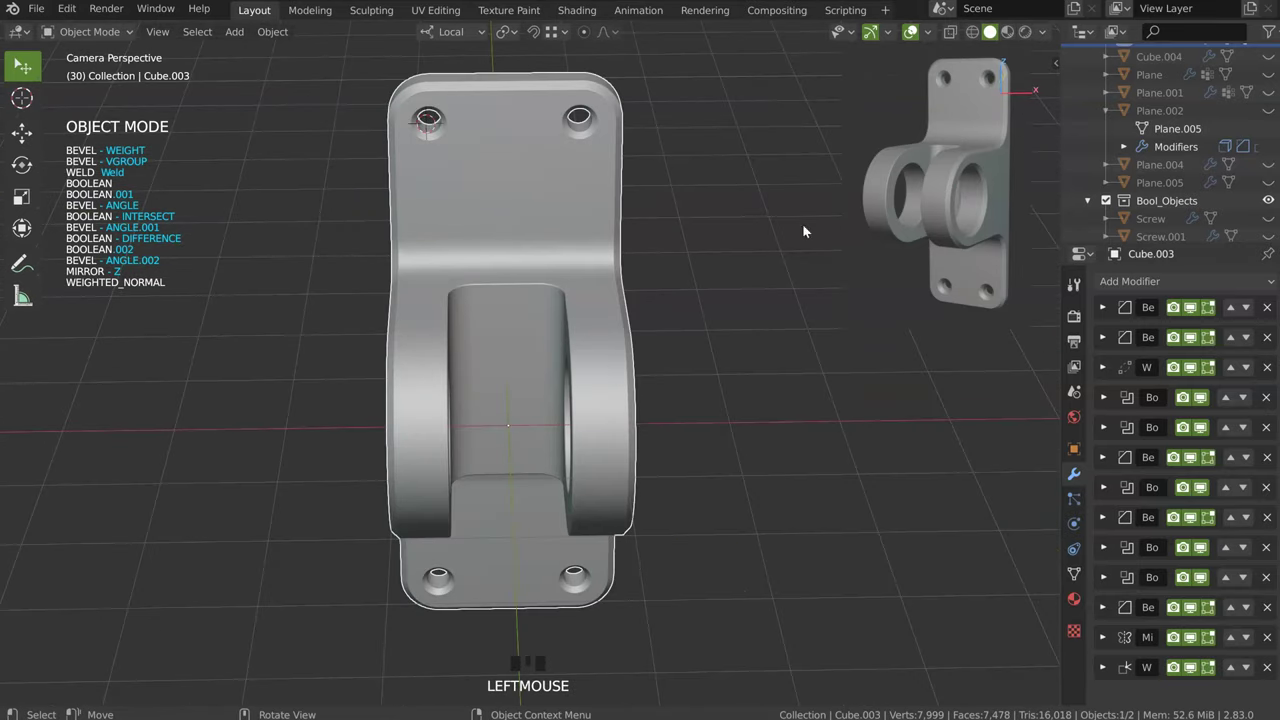
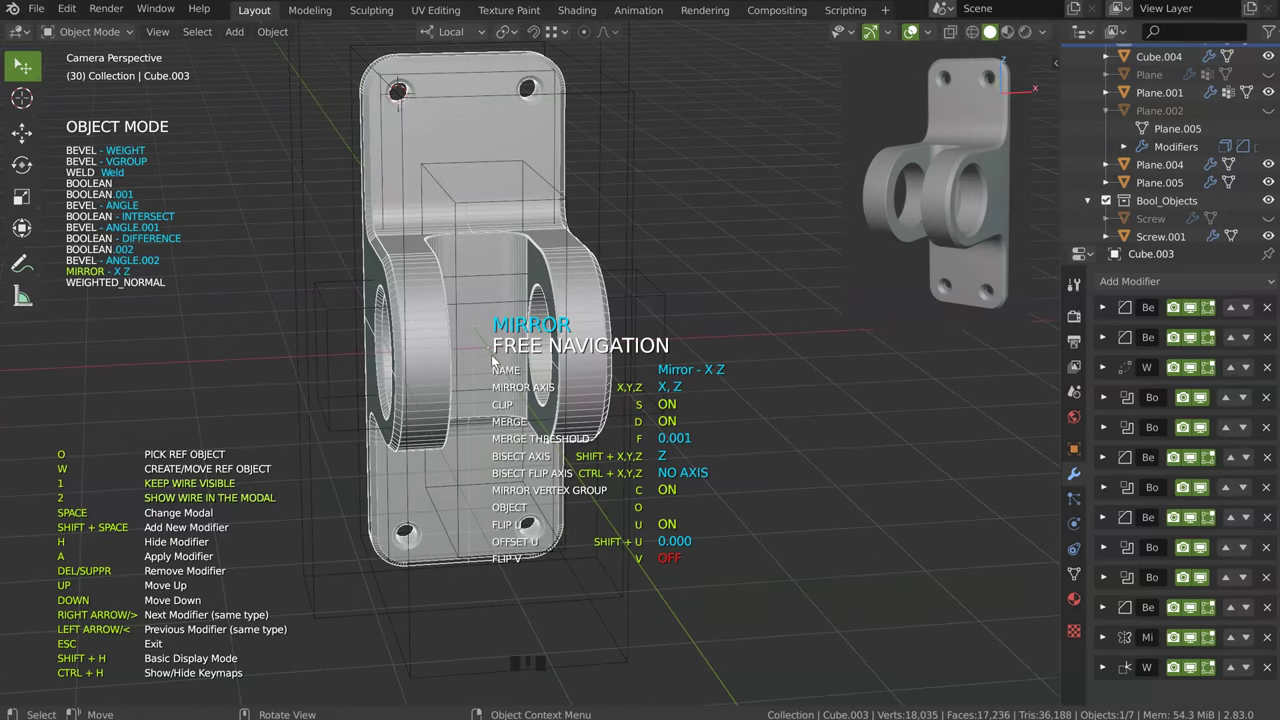
# Step: Orbit to review the bracket's X/Z mirror axes, then leave the Mirror modal with Z only
pyautogui.moveTo(465, 203); pyautogui.dragTo(565, 259)
pyautogui.moveTo(596, 255); pyautogui.dragTo(671, 279)
pyautogui.moveTo(607, 255); pyautogui.dragTo(633, 208)
pyautogui.click(633, 208)
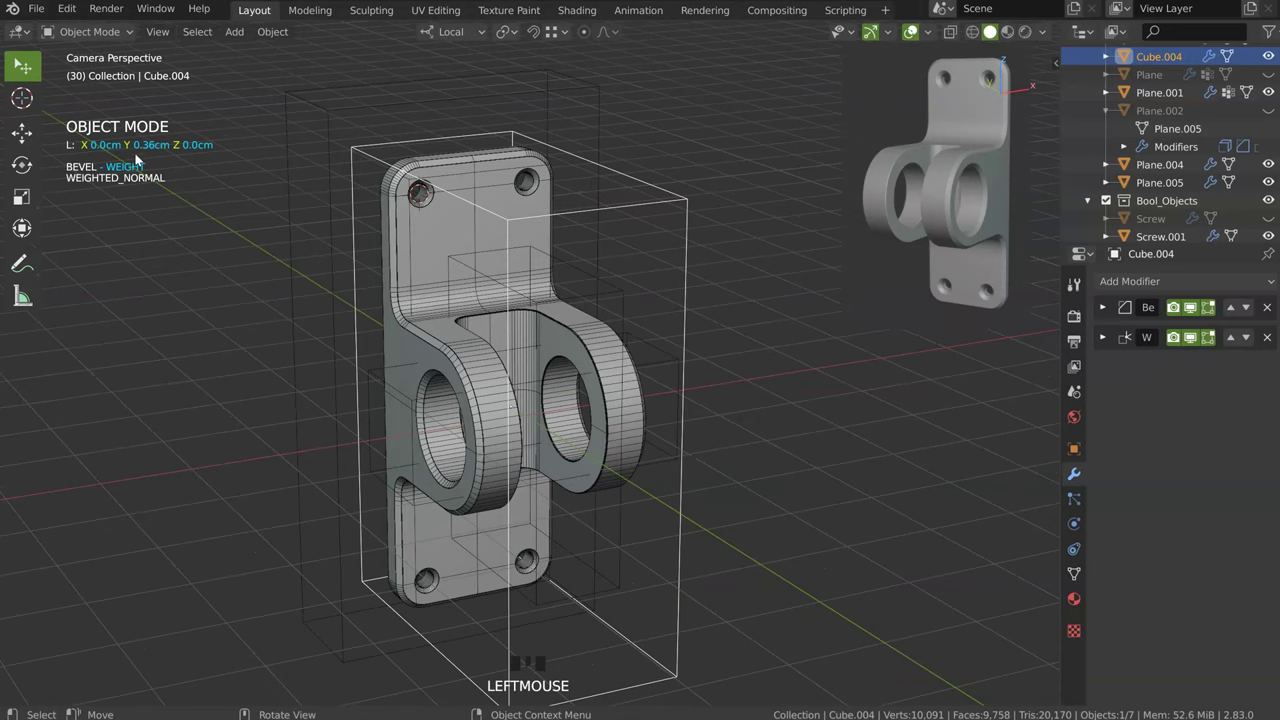
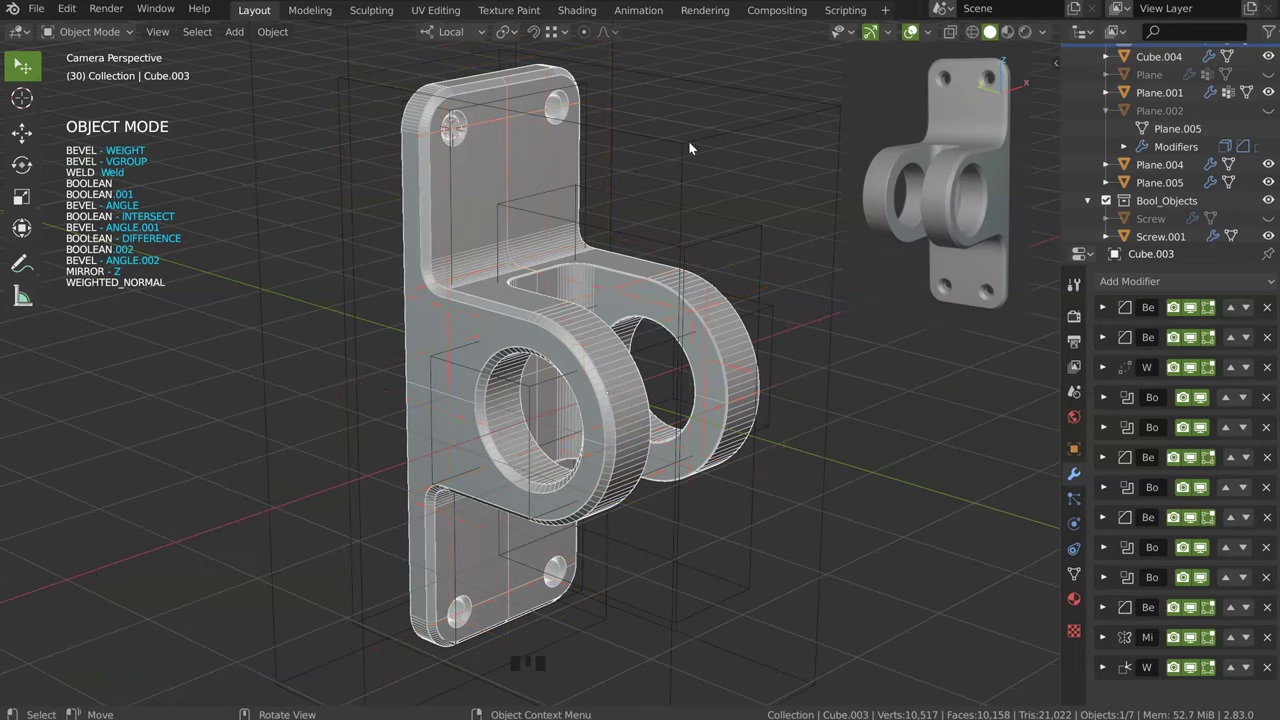
pyautogui.click(710, 83)
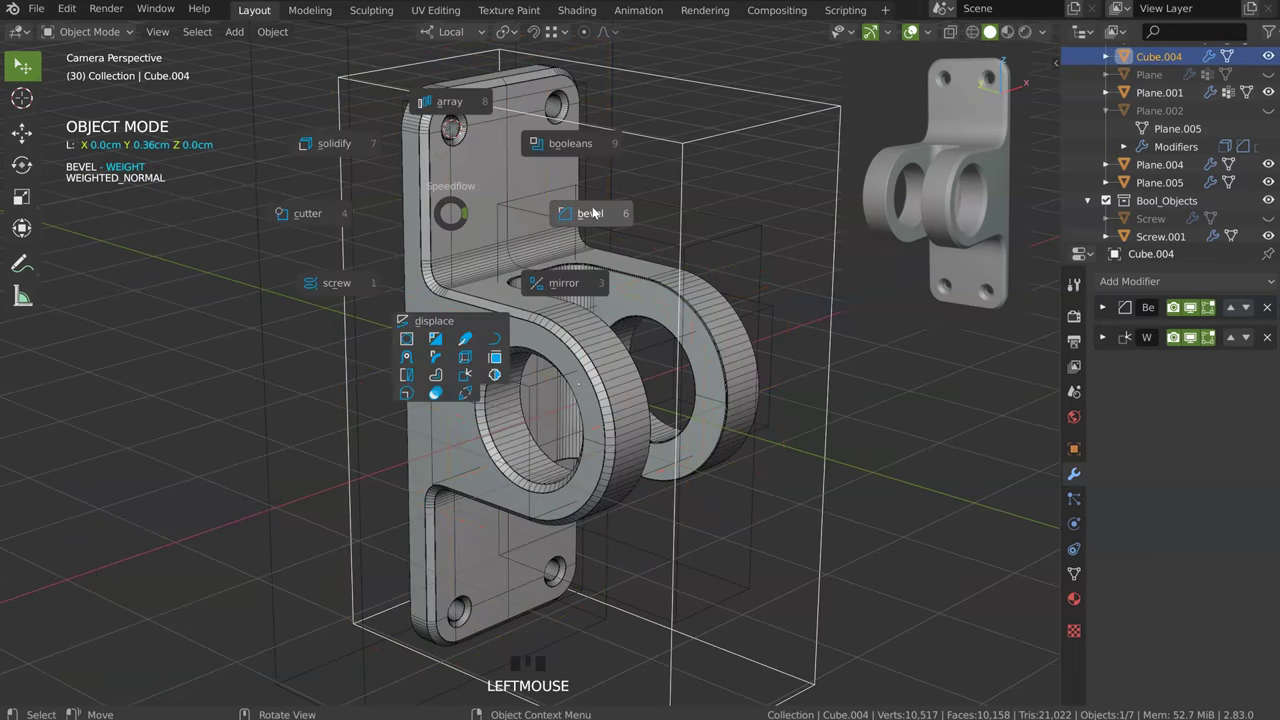
pyautogui.press('space')
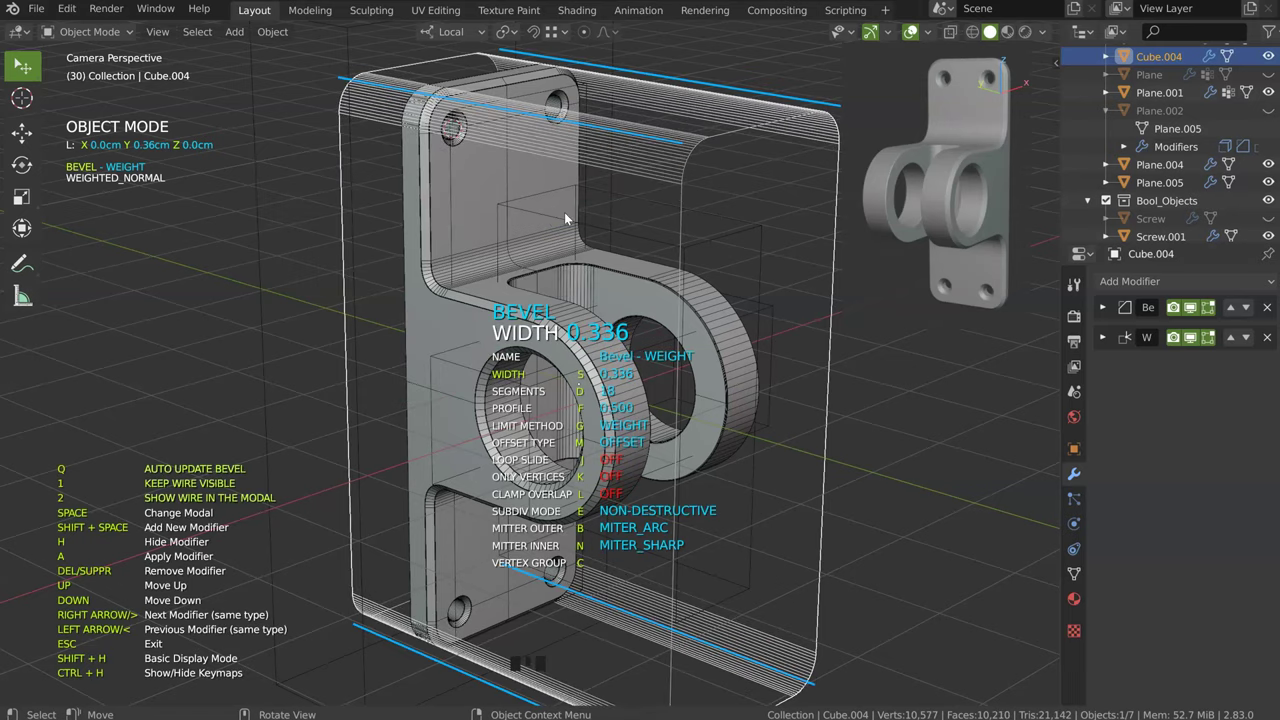
# Step: Select back-plate base shape Plane.005 and offset it along its local Y
pyautogui.moveTo(521, 210); pyautogui.dragTo(359, 217)
pyautogui.click(359, 217)
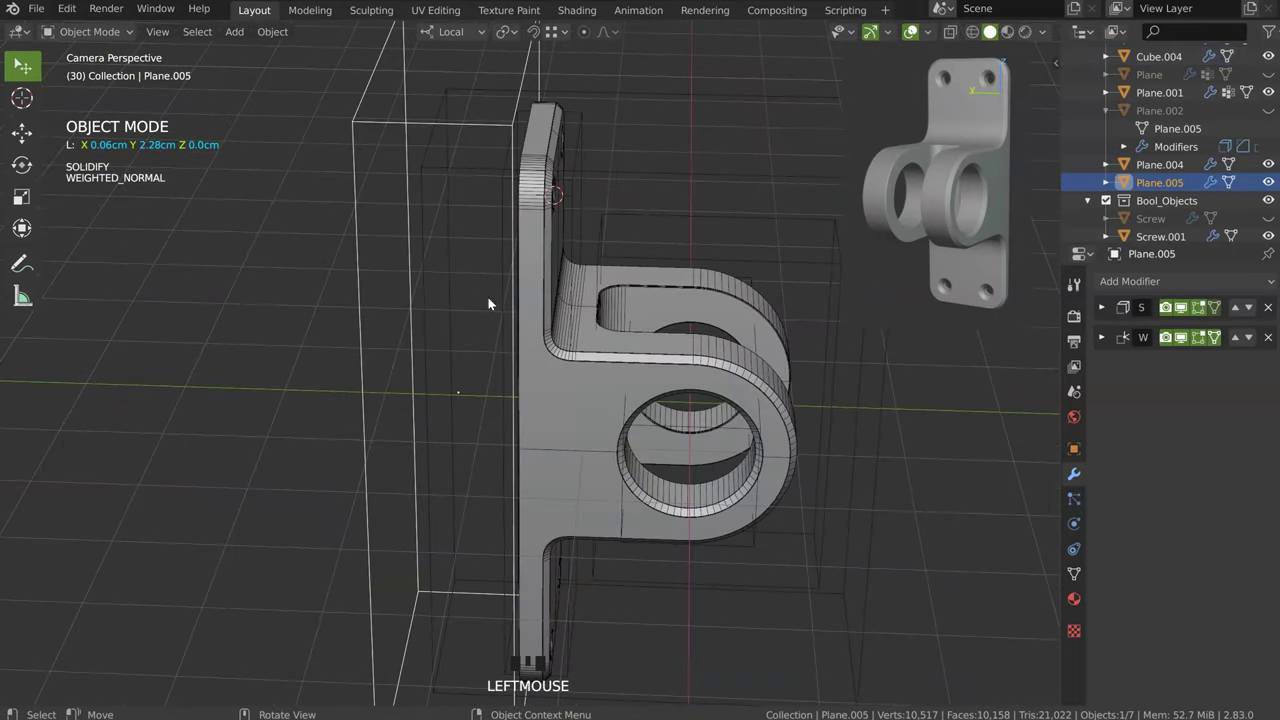
pyautogui.press('g')
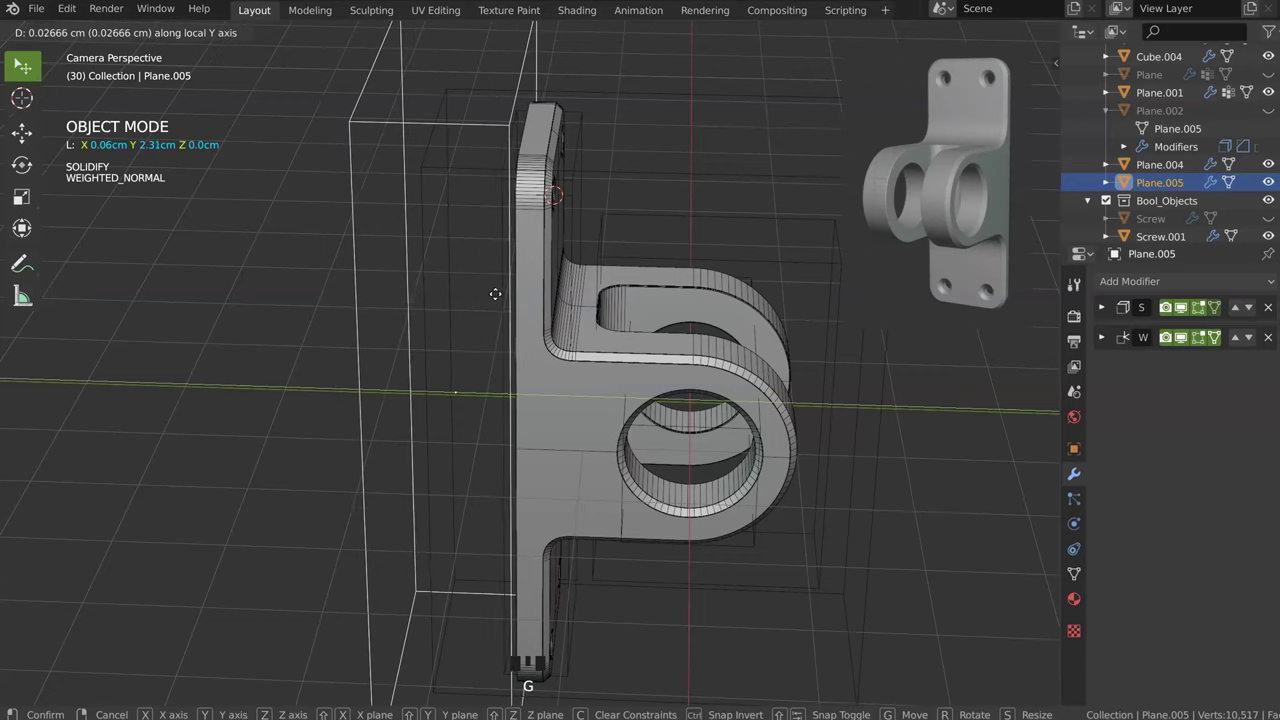
pyautogui.moveTo(483, 290); pyautogui.dragTo(673, 323)
# Step: Duplicate the plate shape as Plane.003 and squeeze it into a narrow slot strip along X
pyautogui.press('shift+d')
pyautogui.press('s')
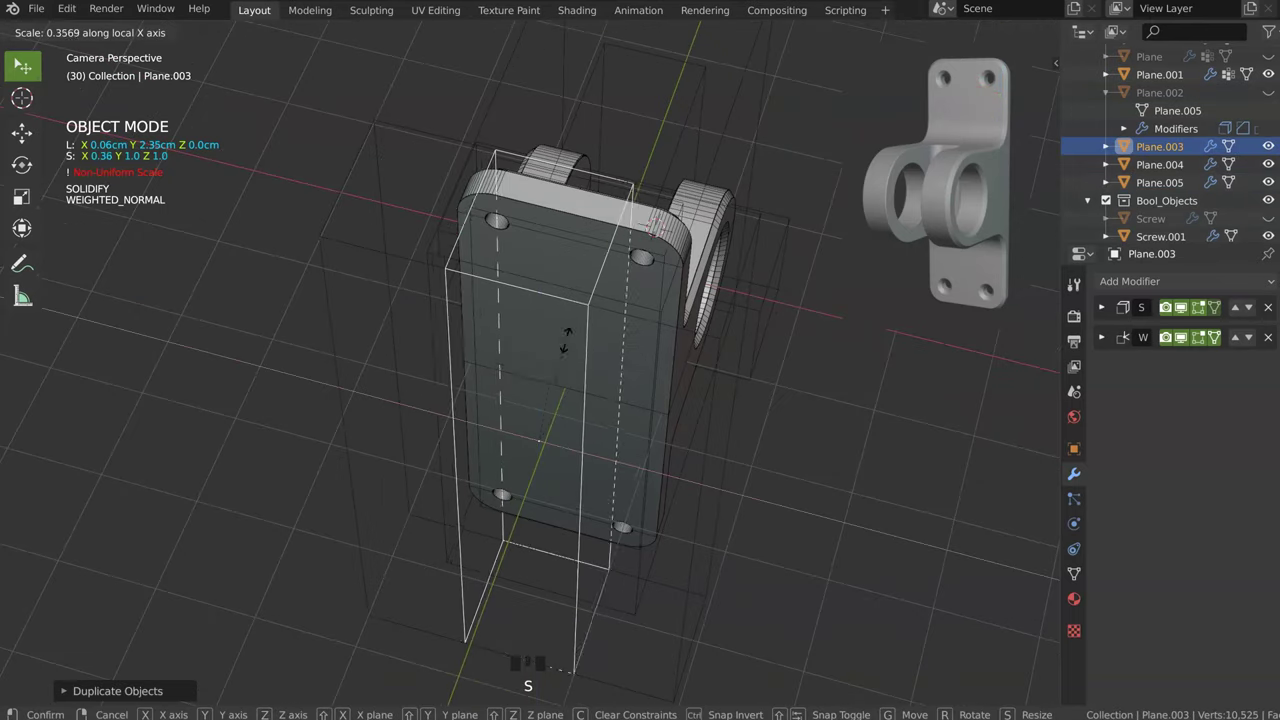
pyautogui.press('Tab')
pyautogui.press('s')
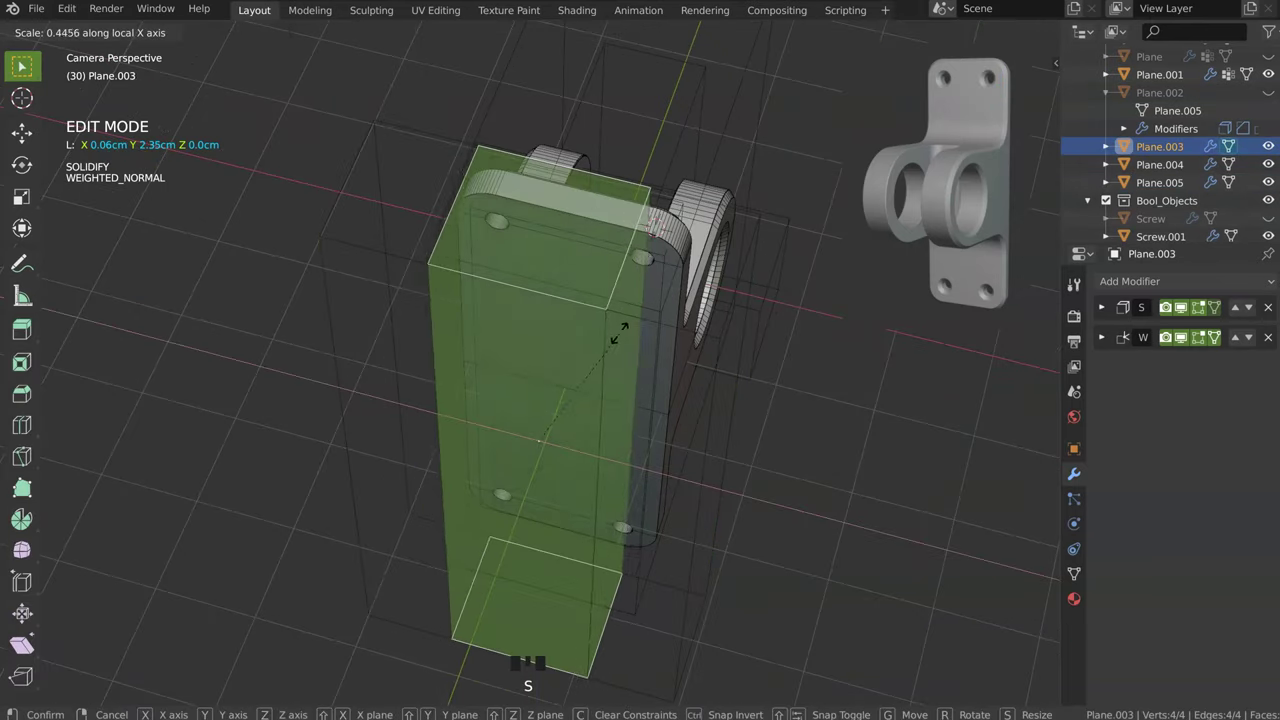
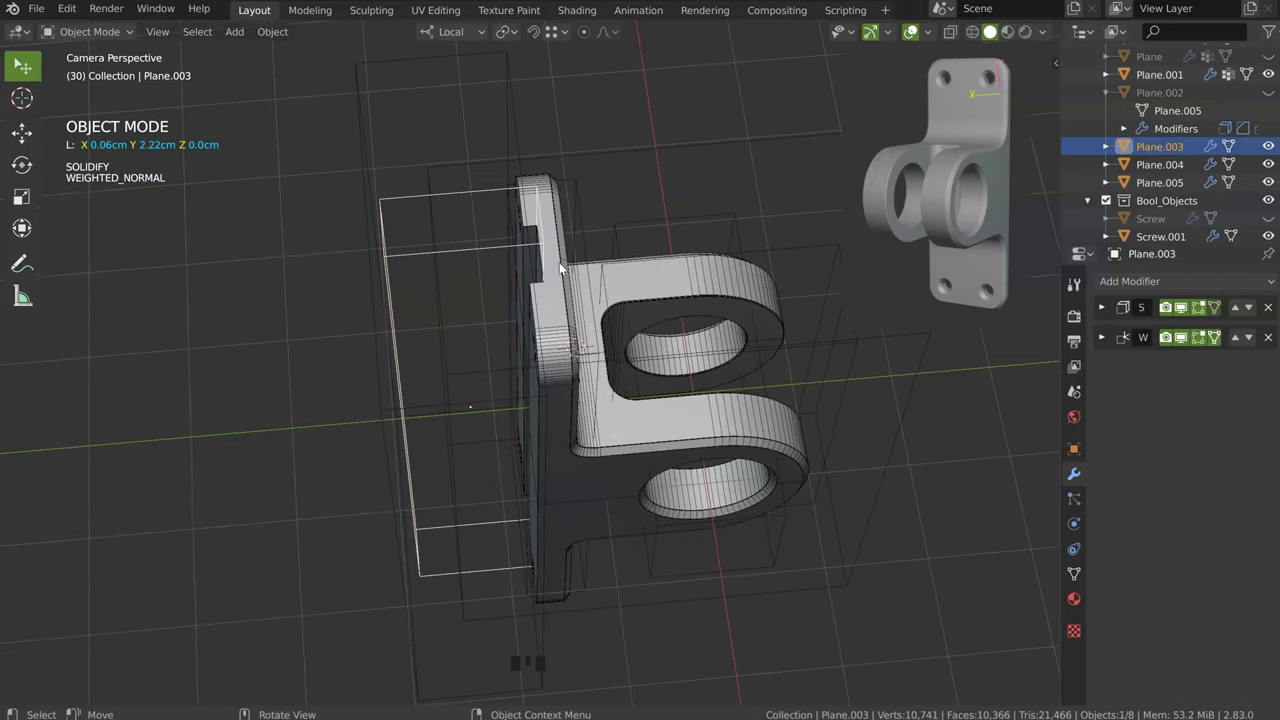
# Step: Scale the top faces of slot cutter Plane.003 along X so the strip widens past the back plate's edge
pyautogui.moveTo(604, 263); pyautogui.dragTo(453, 213)
pyautogui.click(453, 213)
pyautogui.moveTo(566, 302); pyautogui.dragTo(512, 230)
pyautogui.press('Tab')
pyautogui.press('s')
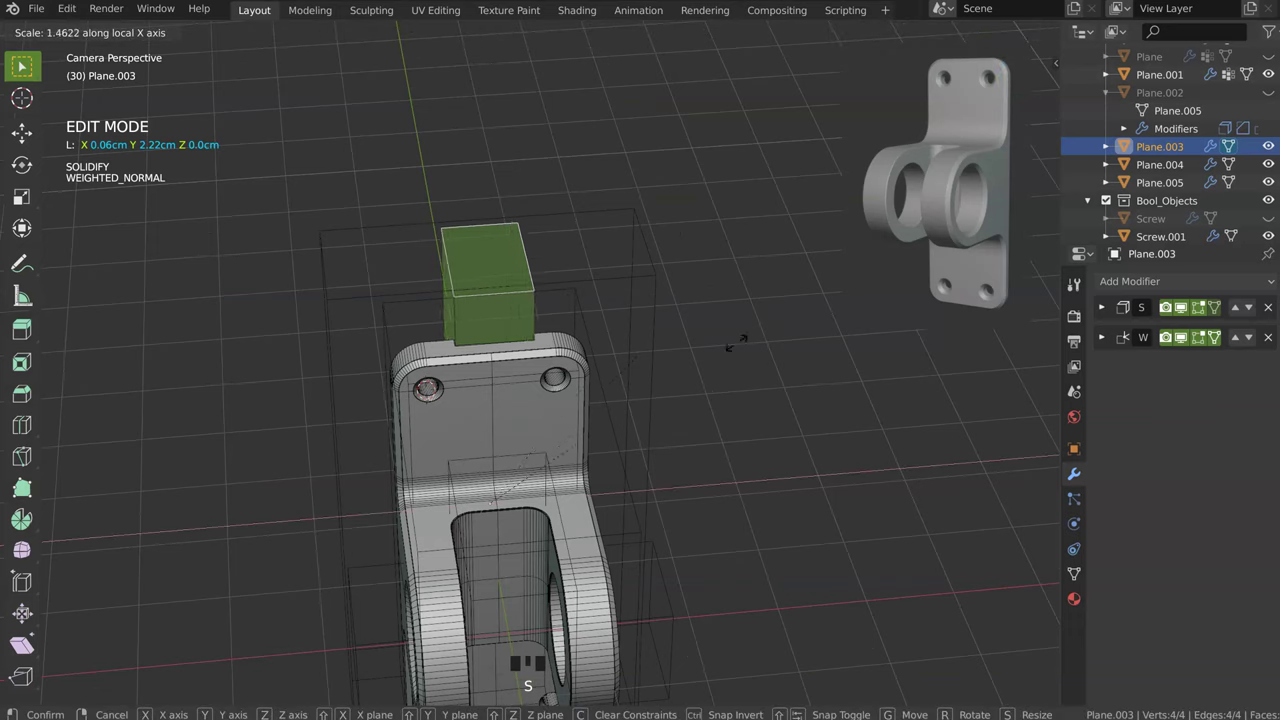
pyautogui.press('Tab')
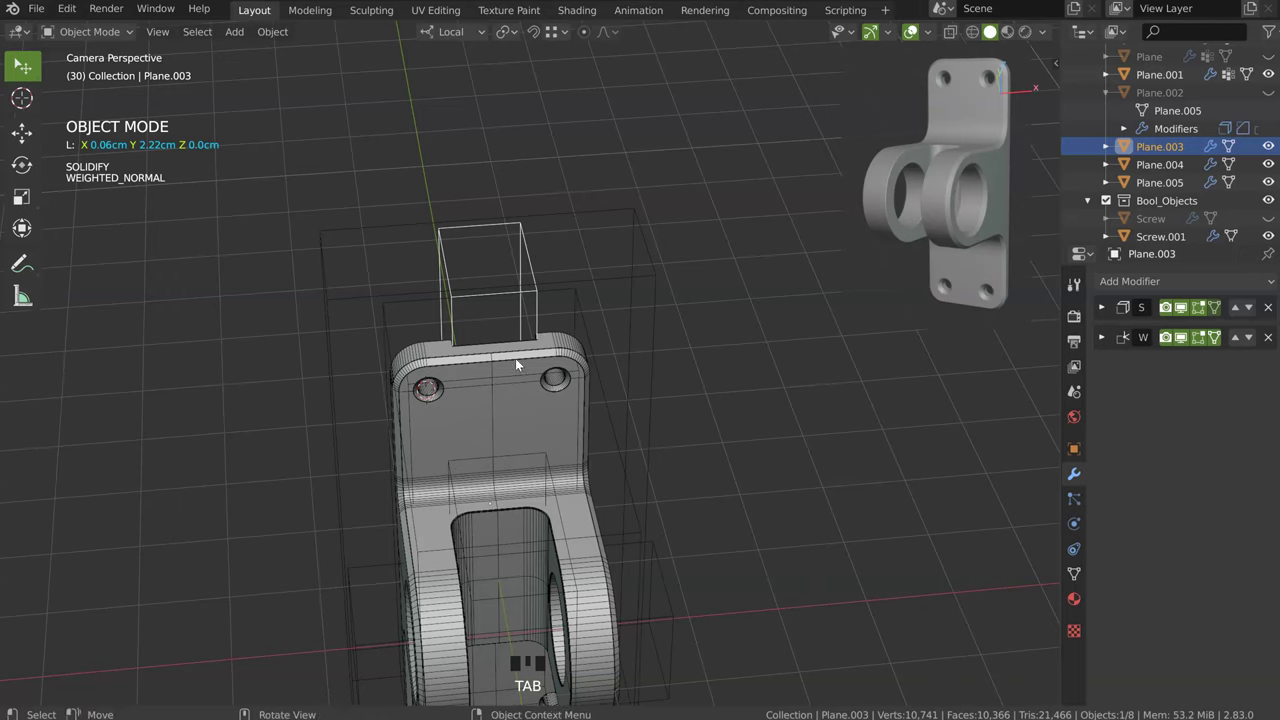
pyautogui.moveTo(551, 337); pyautogui.dragTo(438, 372)
pyautogui.moveTo(438, 372); pyautogui.dragTo(725, 327)
# Step: Add a single-segment angle bevel about 0.147 wide to the slot cutter via the Speedflow pie
pyautogui.press('space')
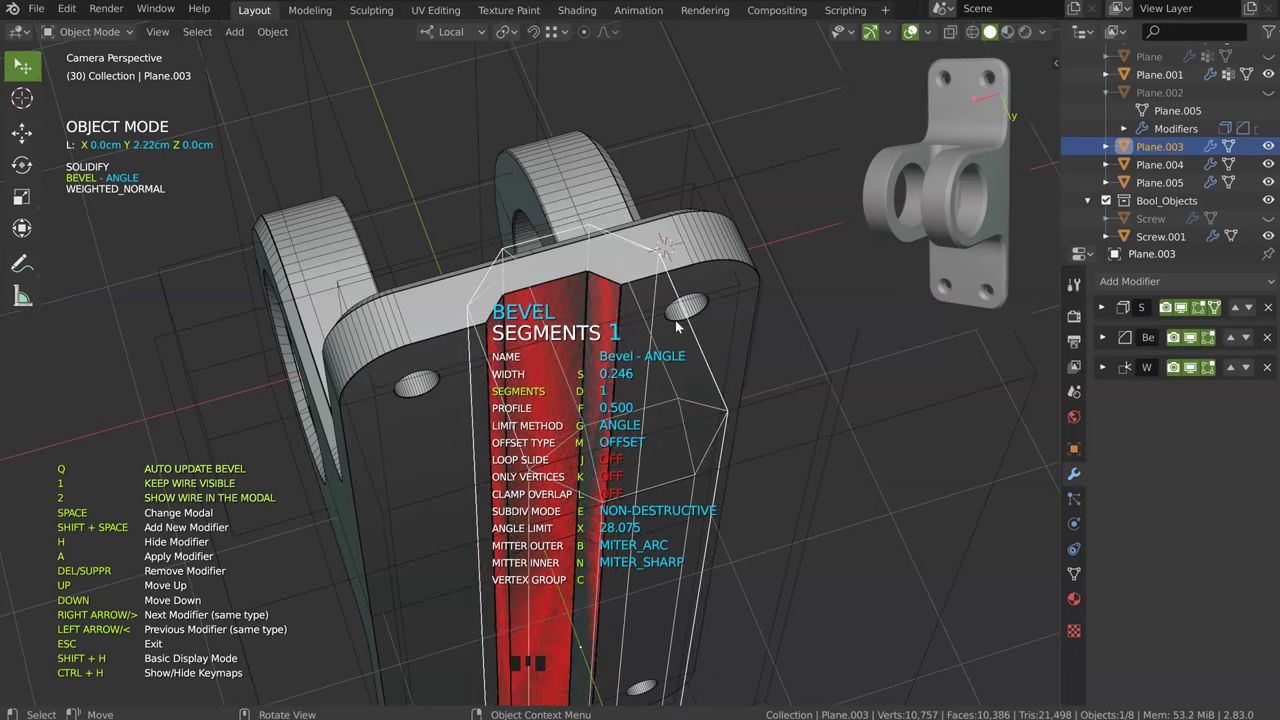